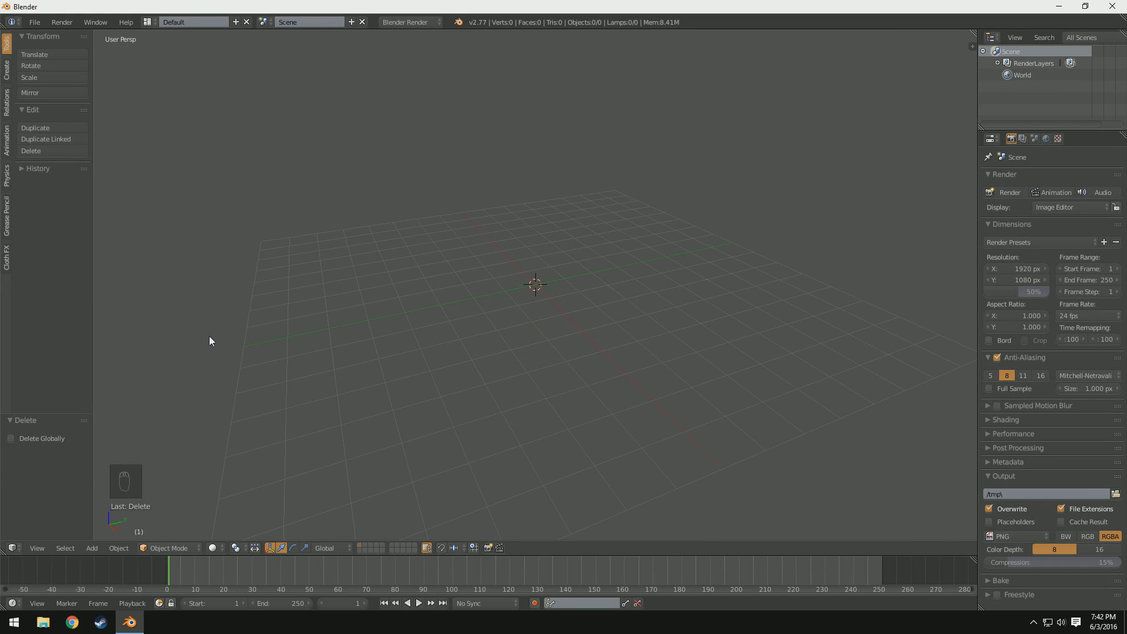
# - Show the tool shelf so the Cloth FX Pre-tearing System panel is visible
pyautogui.press('t')
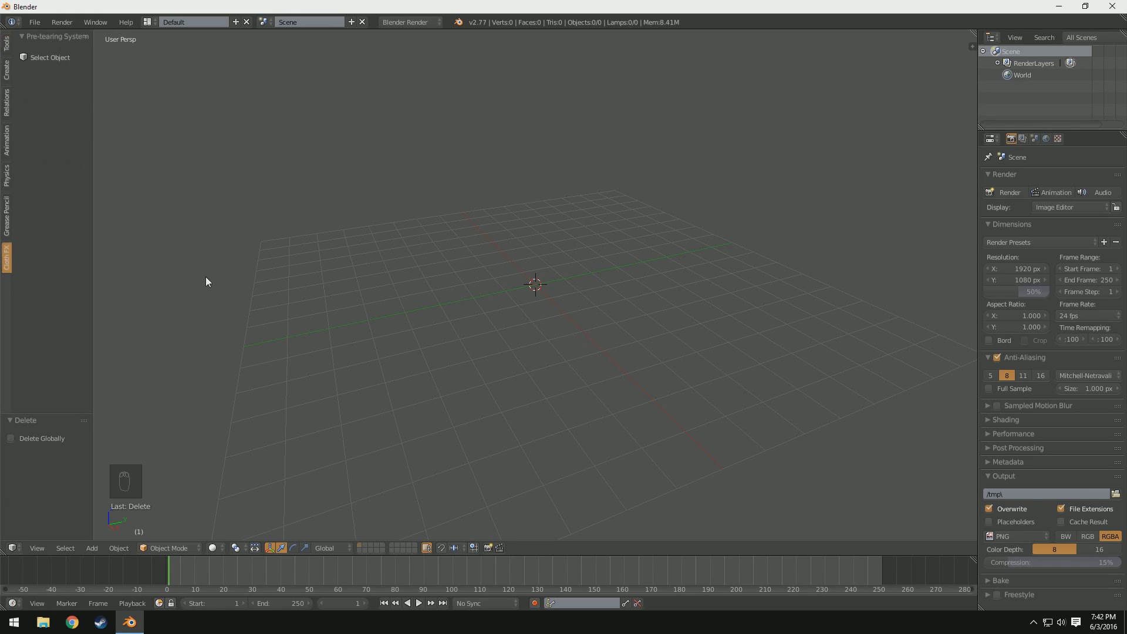
# - Add a plane scaled 8x and subdivide it with 10 cuts into a 121-face grid
pyautogui.press('shift+a')
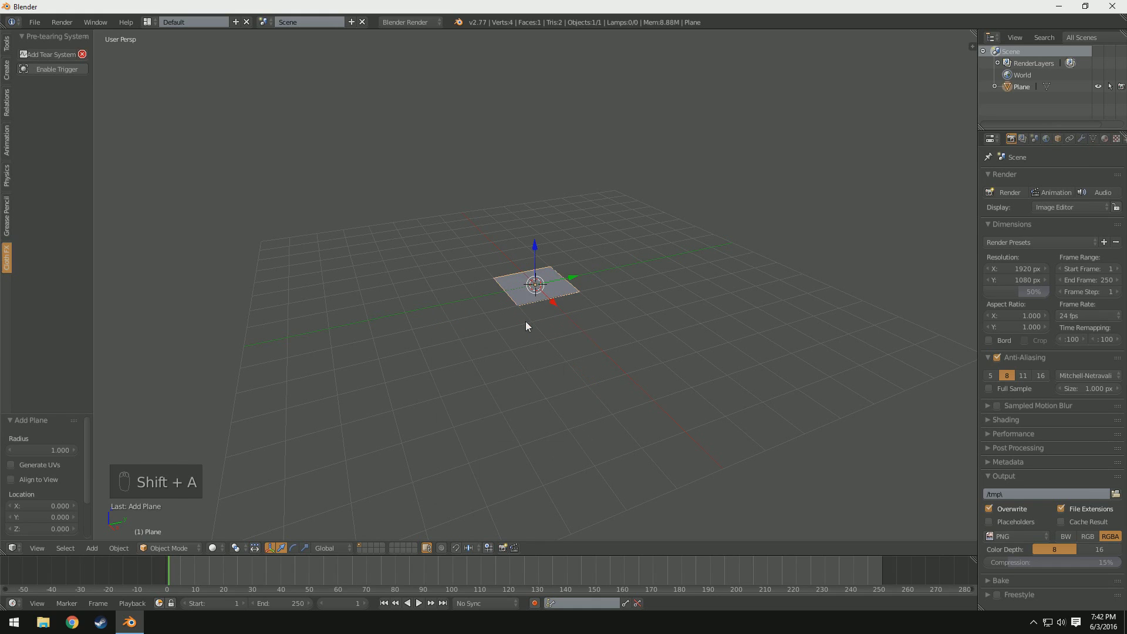
pyautogui.press('s')
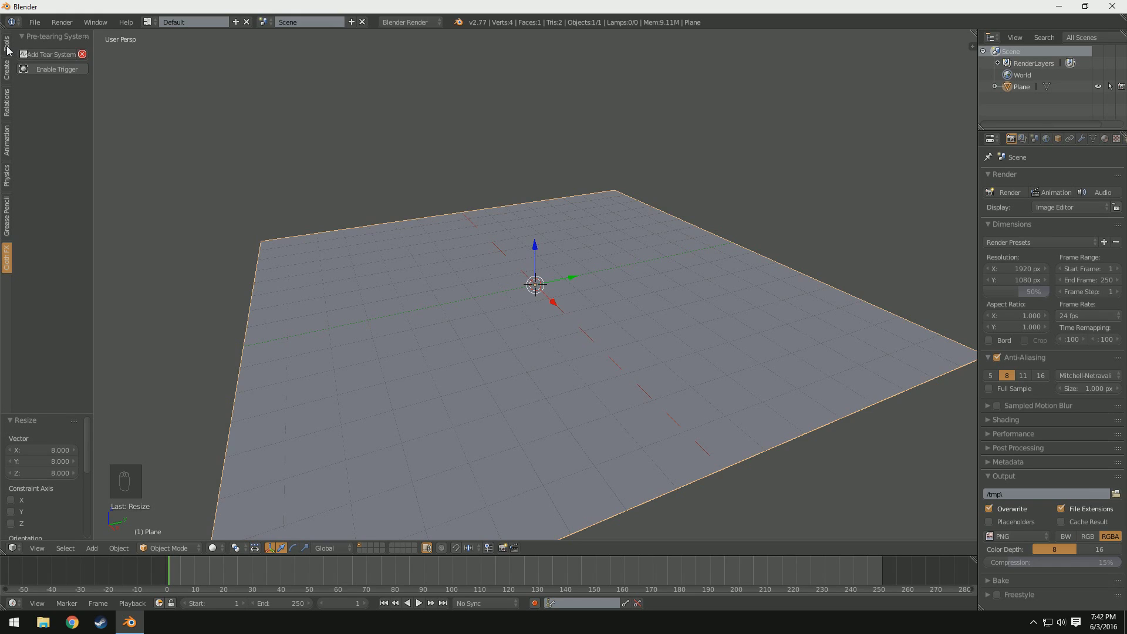
pyautogui.moveTo(12, 50); pyautogui.dragTo(490, 322)
pyautogui.press('Tab')
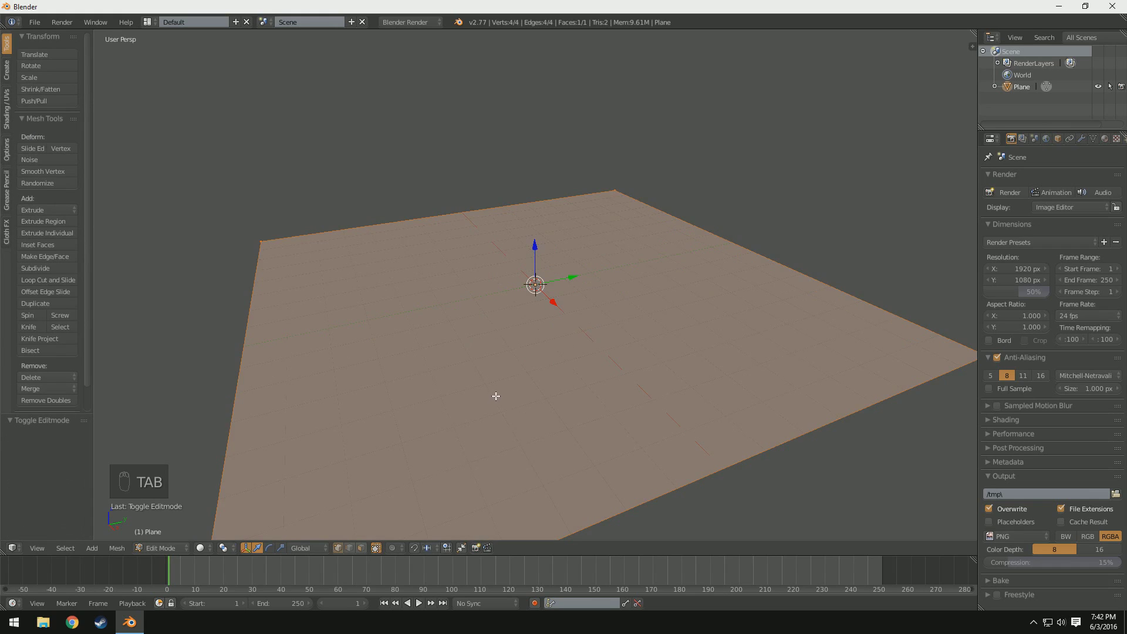
pyautogui.moveTo(55, 273); pyautogui.dragTo(55, 452)
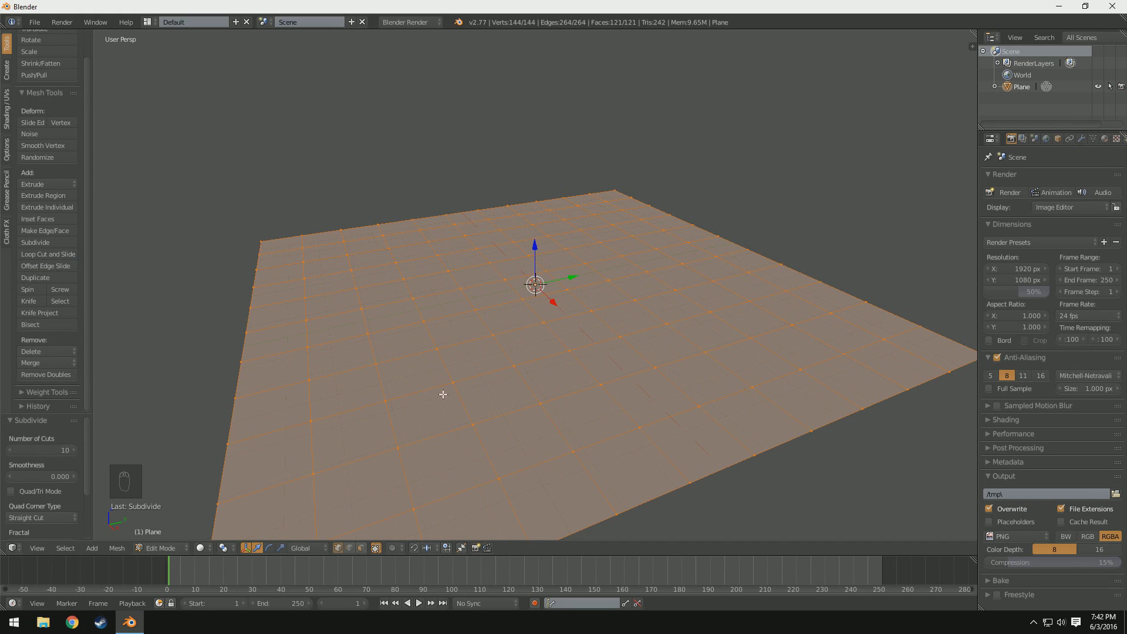
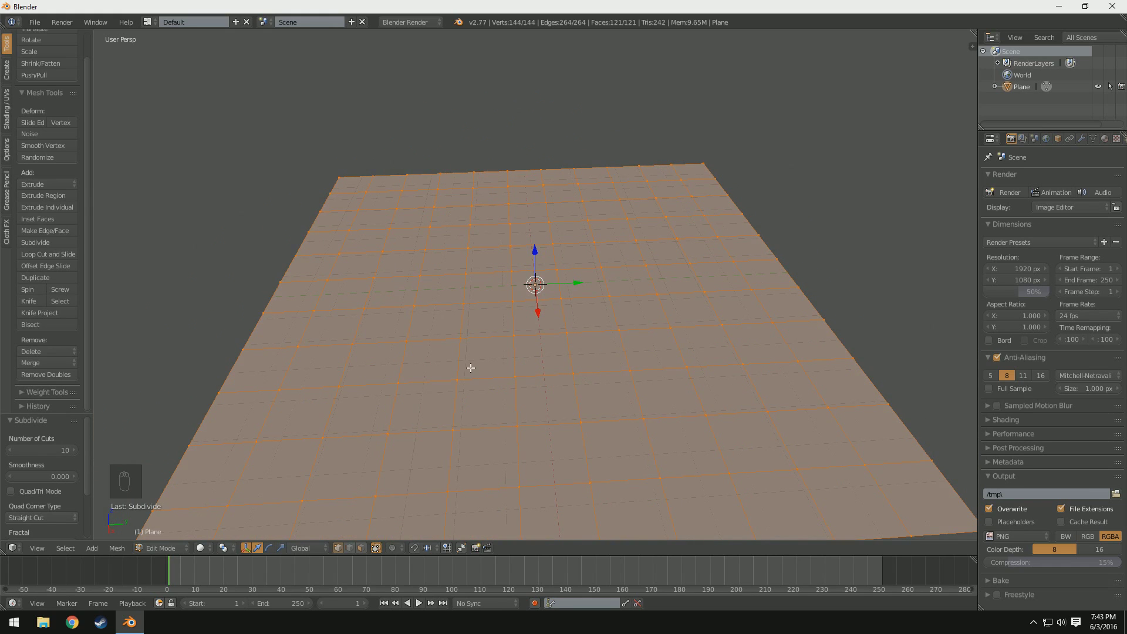
# - Return the subdivided plane to Object Mode ready for the tear system
pyautogui.press('Tab')
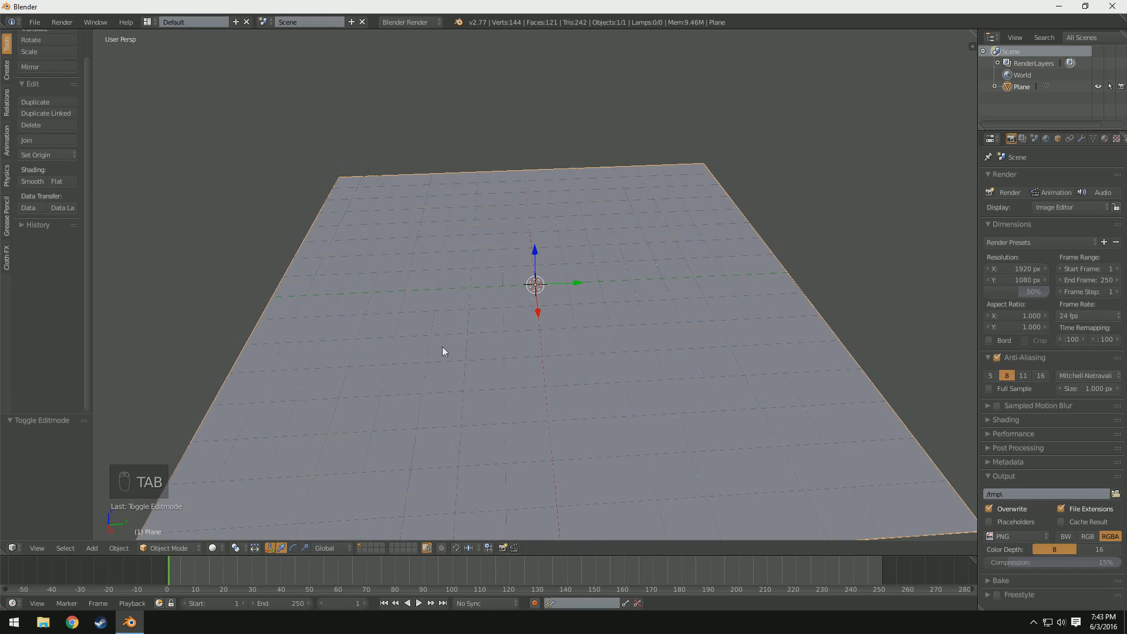
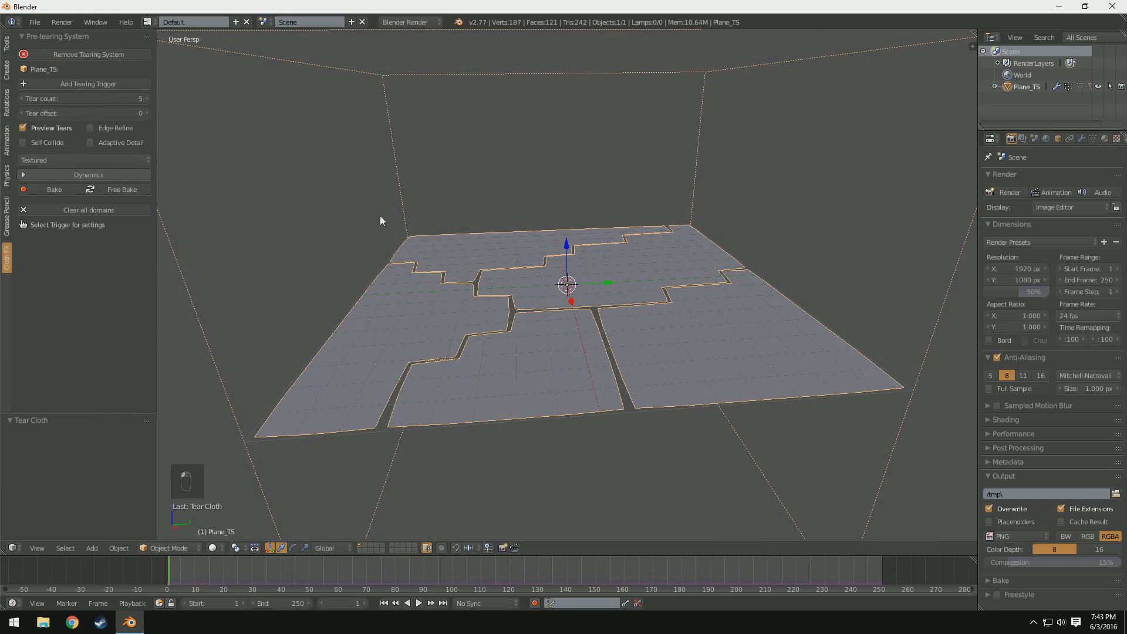
# - Toggle the tear preview and enable Edge Refine, inspecting the refined tears
pyautogui.click(531, 303)
pyautogui.middleClick(518, 355)
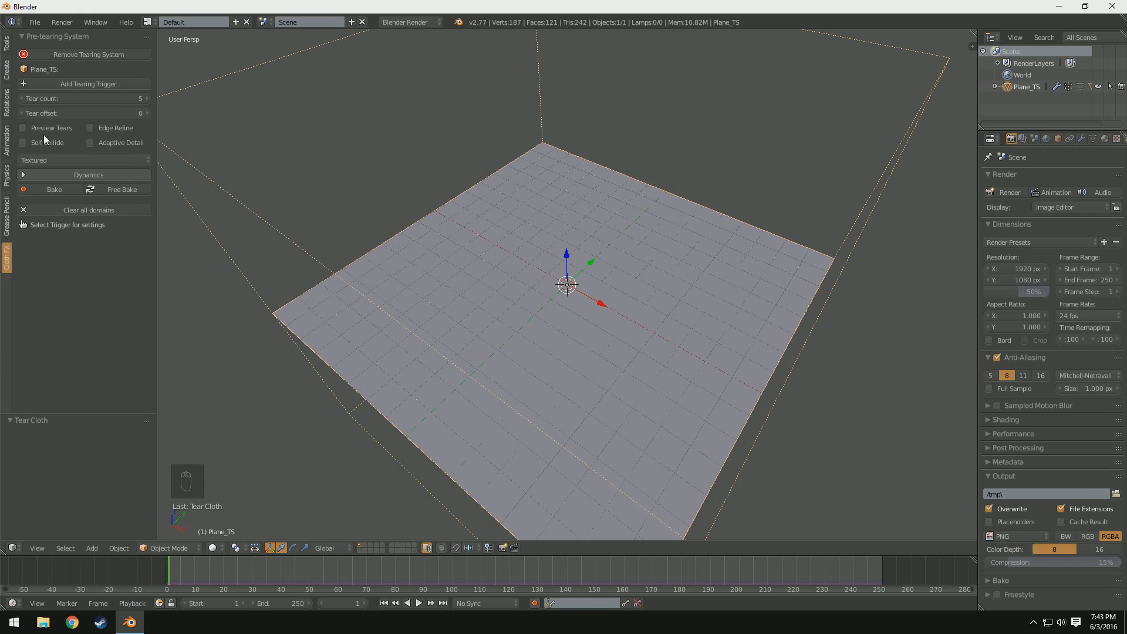
pyautogui.moveTo(657, 370); pyautogui.dragTo(93, 131)
pyautogui.middleClick(783, 338)
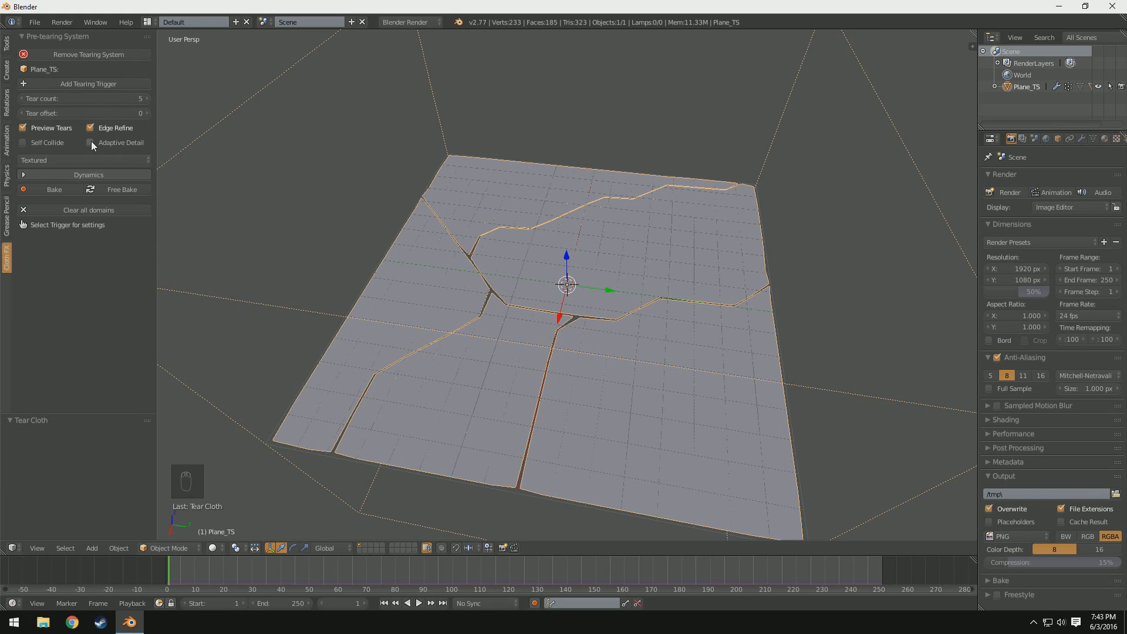
pyautogui.middleClick(594, 344)
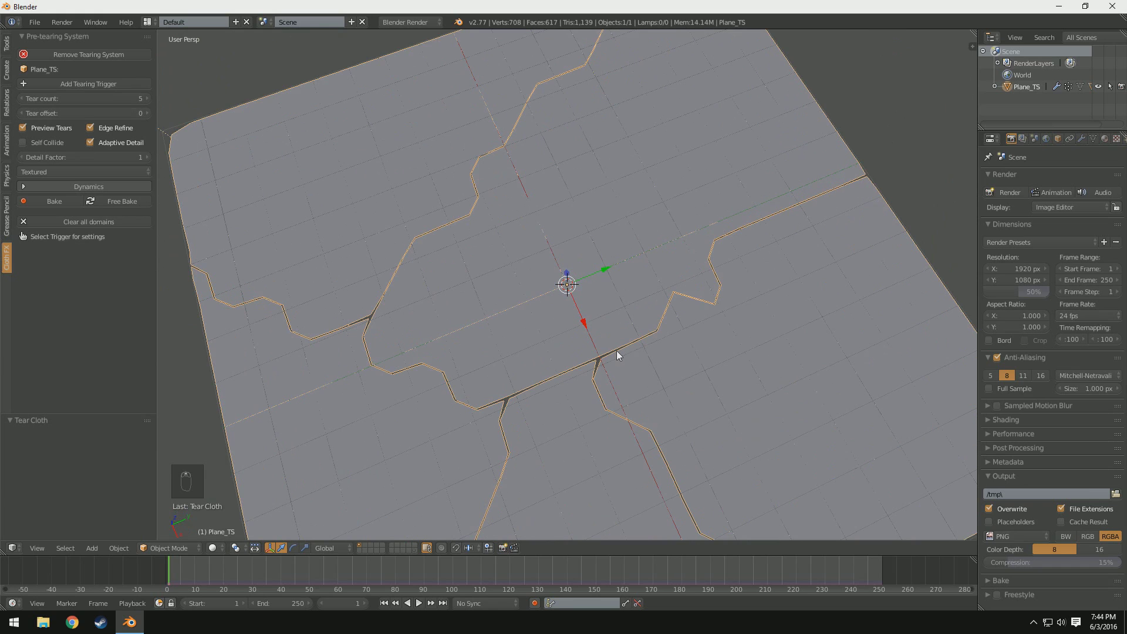
# - Try tear counts up to 135, settle on 10, and adjust the random pattern and offset
pyautogui.moveTo(600, 419); pyautogui.dragTo(76, 103)
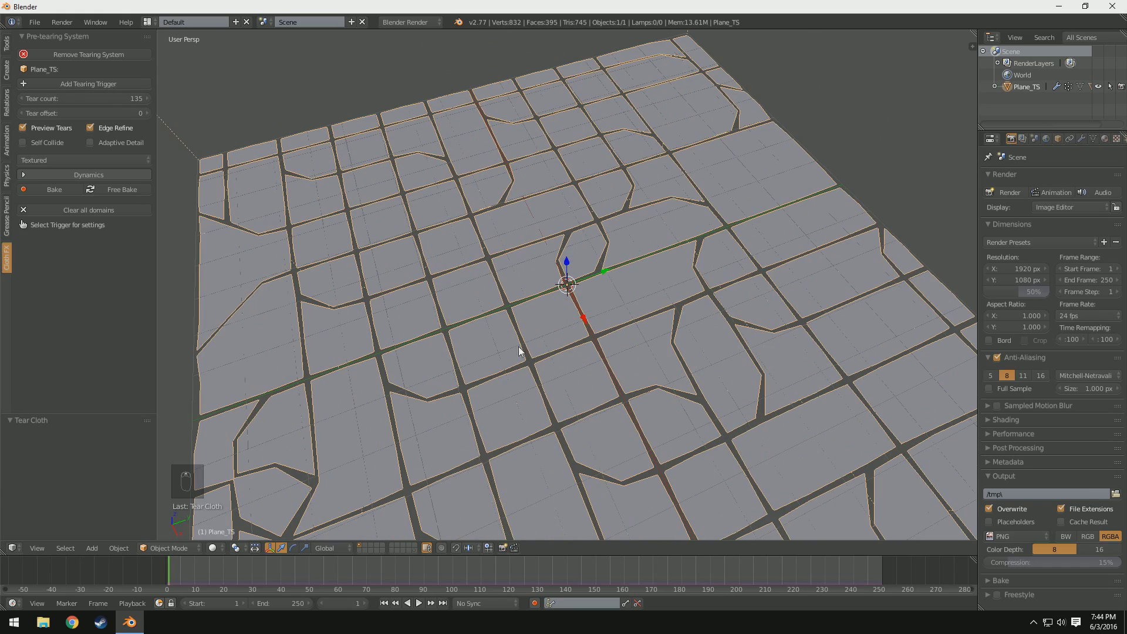
pyautogui.moveTo(526, 384); pyautogui.dragTo(614, 386)
pyautogui.moveTo(614, 386); pyautogui.dragTo(541, 361)
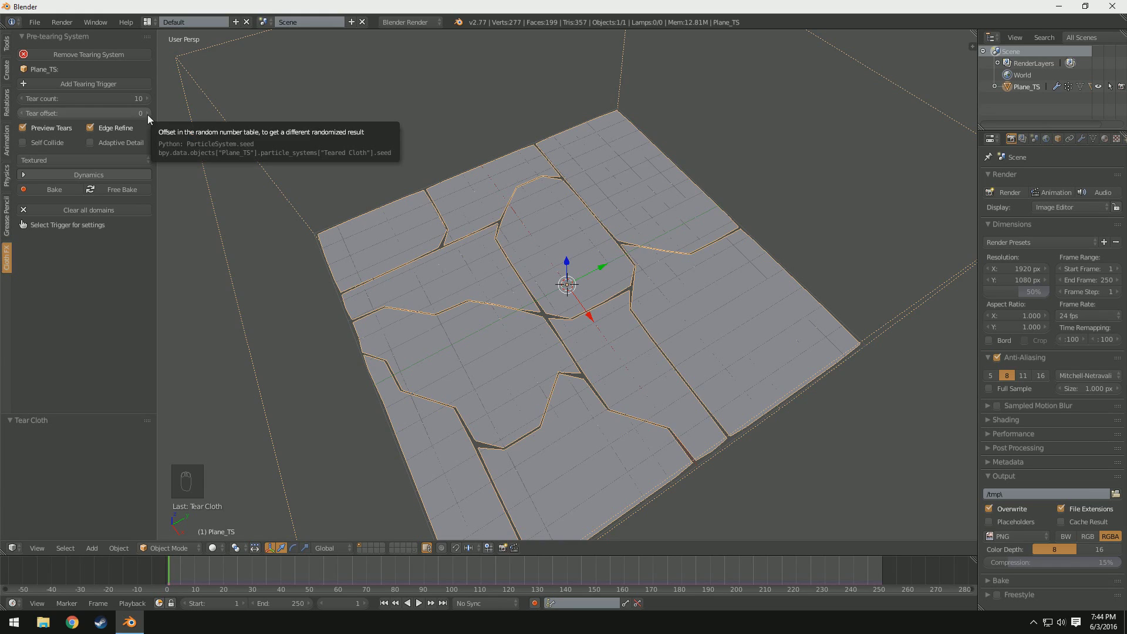
pyautogui.moveTo(152, 118); pyautogui.dragTo(543, 354)
pyautogui.moveTo(543, 354); pyautogui.dragTo(485, 341)
pyautogui.click(484, 341)
pyautogui.moveTo(488, 340); pyautogui.dragTo(550, 340)
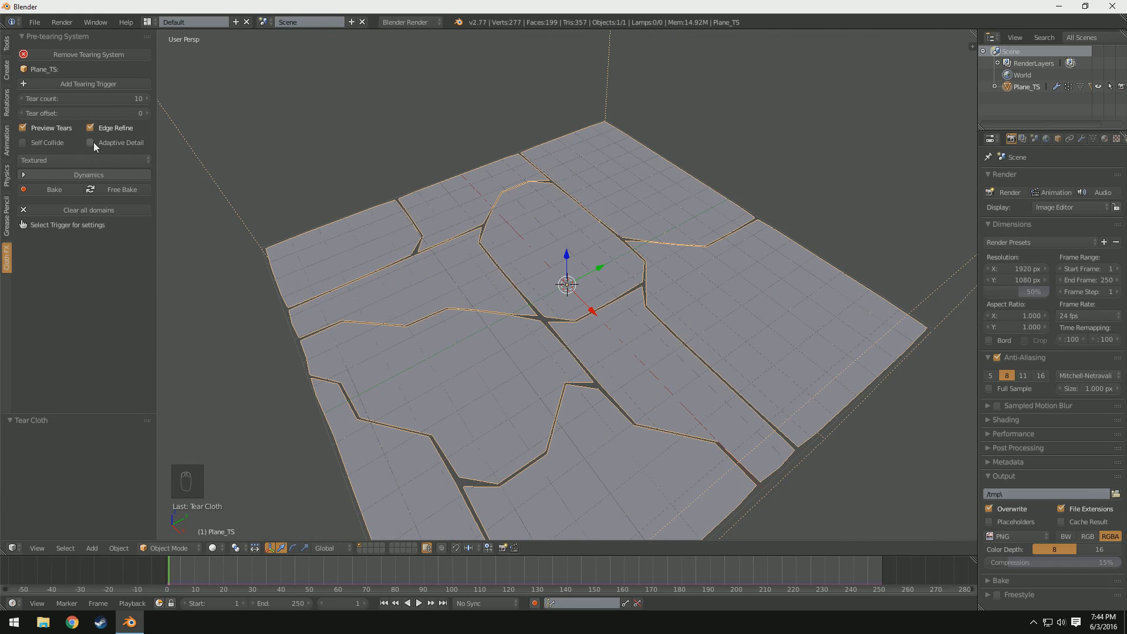
pyautogui.moveTo(97, 146); pyautogui.dragTo(609, 413)
pyautogui.moveTo(609, 413); pyautogui.dragTo(151, 160)
pyautogui.moveTo(151, 161); pyautogui.dragTo(457, 353)
pyautogui.middleClick(456, 352)
pyautogui.click(454, 358)
pyautogui.middleClick(419, 375)
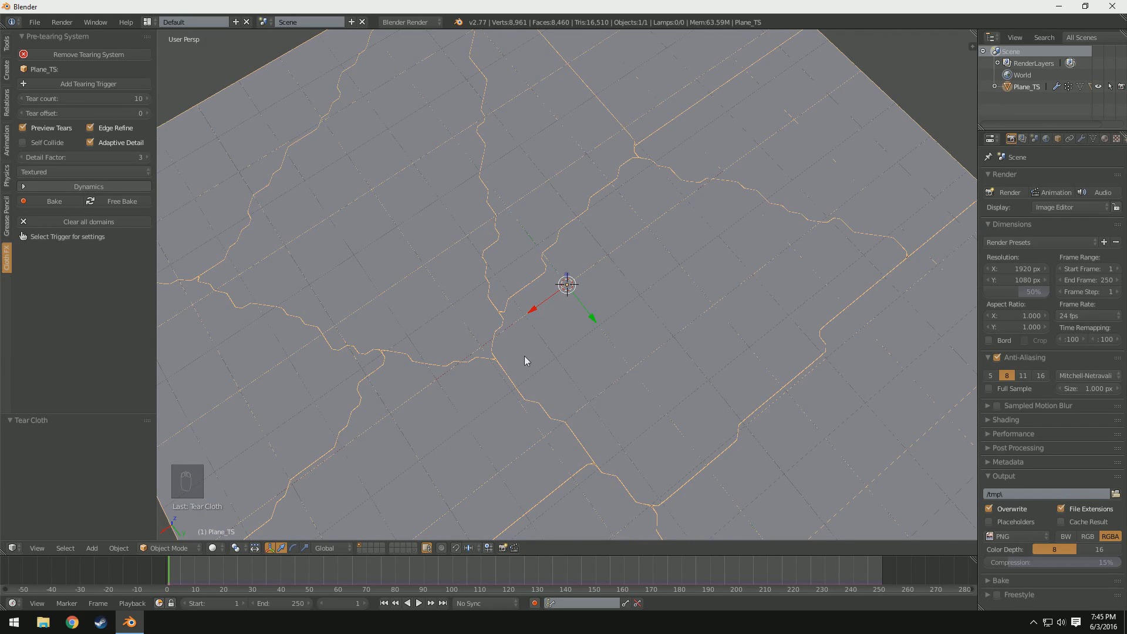
pyautogui.middleClick(743, 347)
pyautogui.middleClick(746, 321)
pyautogui.middleClick(700, 312)
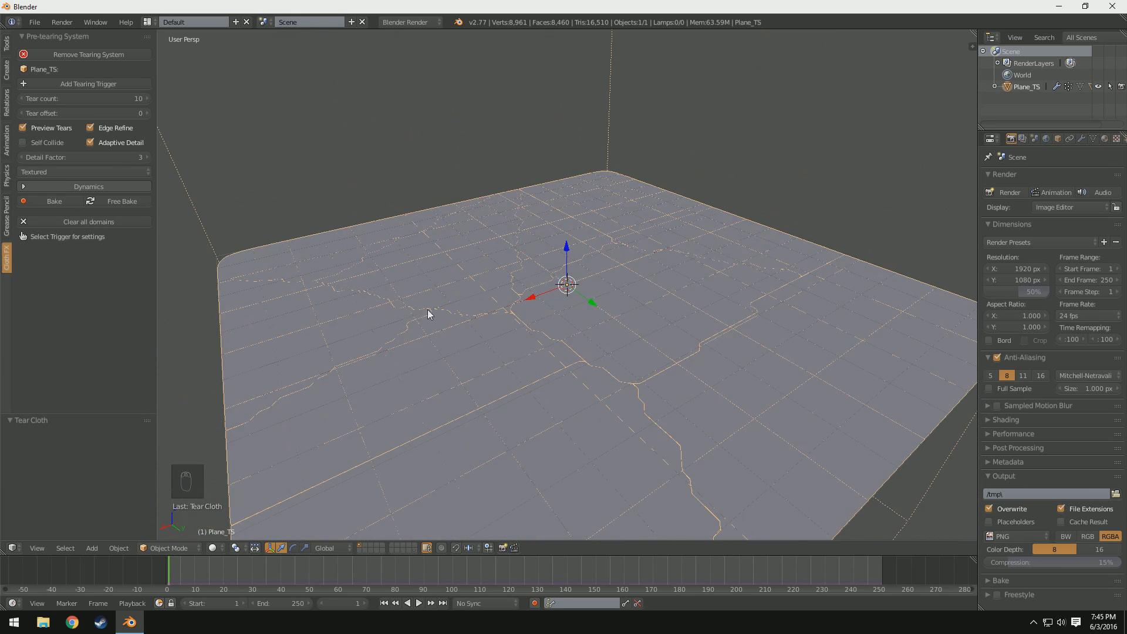
pyautogui.middleClick(691, 337)
pyautogui.moveTo(730, 340); pyautogui.dragTo(95, 148)
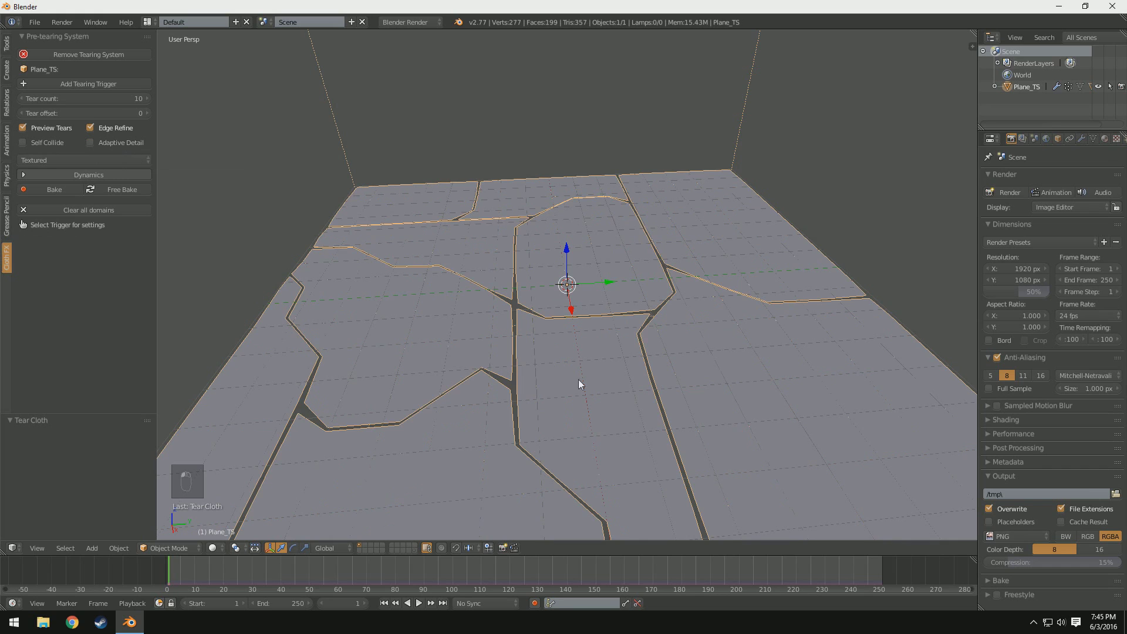
pyautogui.middleClick(647, 392)
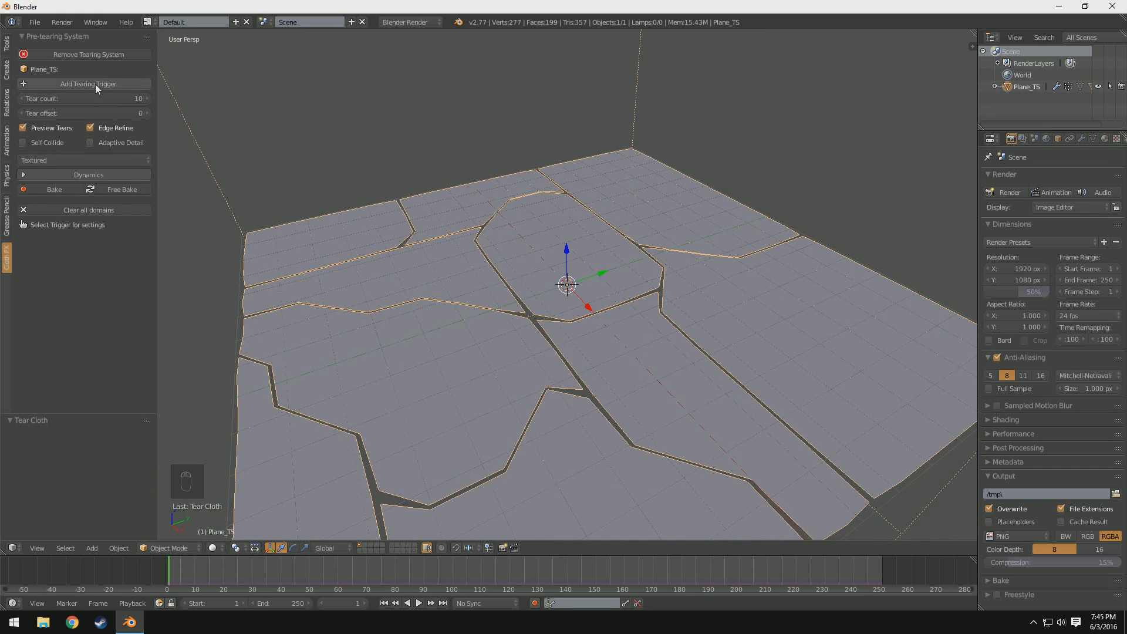
# - Add a tearing trigger, move it above the plane and enlarge its volume
pyautogui.click(669, 359)
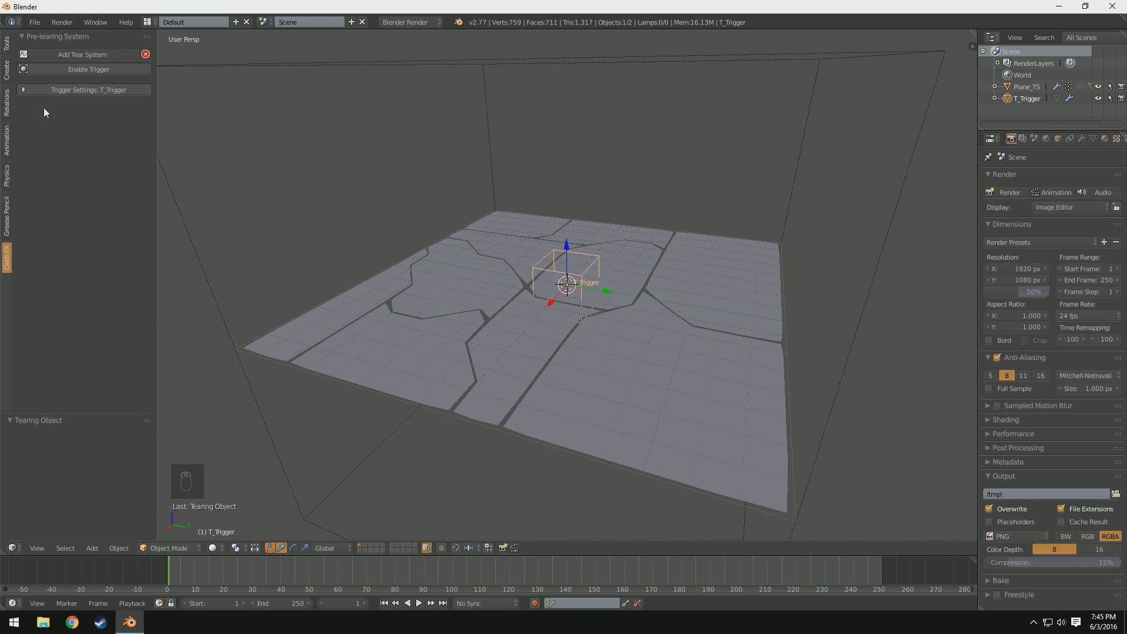
pyautogui.moveTo(28, 92); pyautogui.dragTo(617, 410)
pyautogui.press('g')
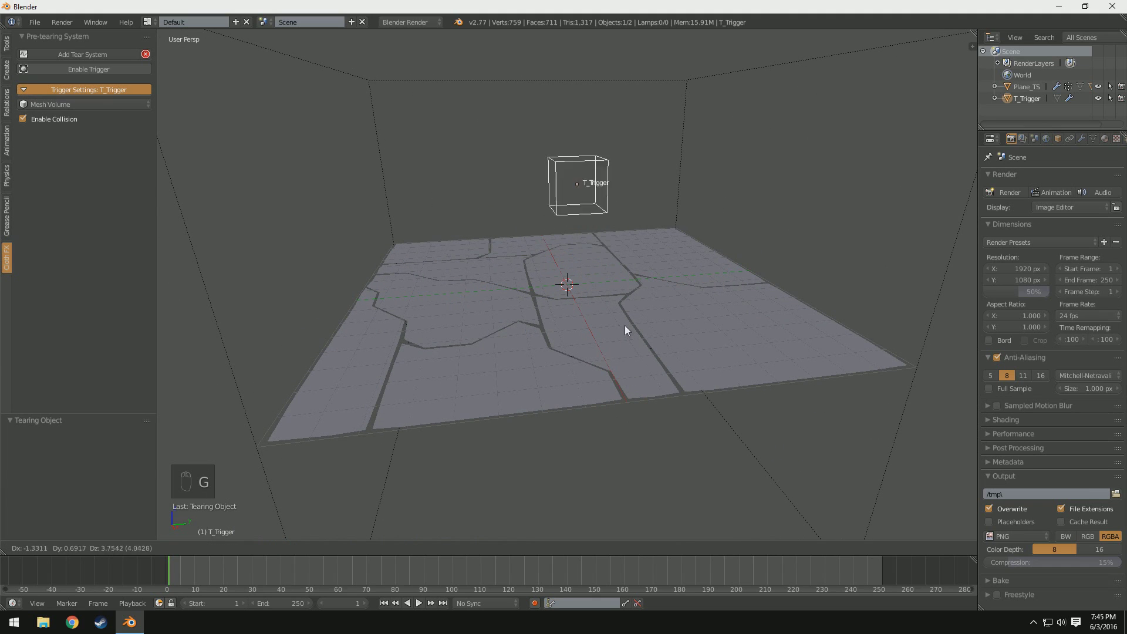
pyautogui.press('s')
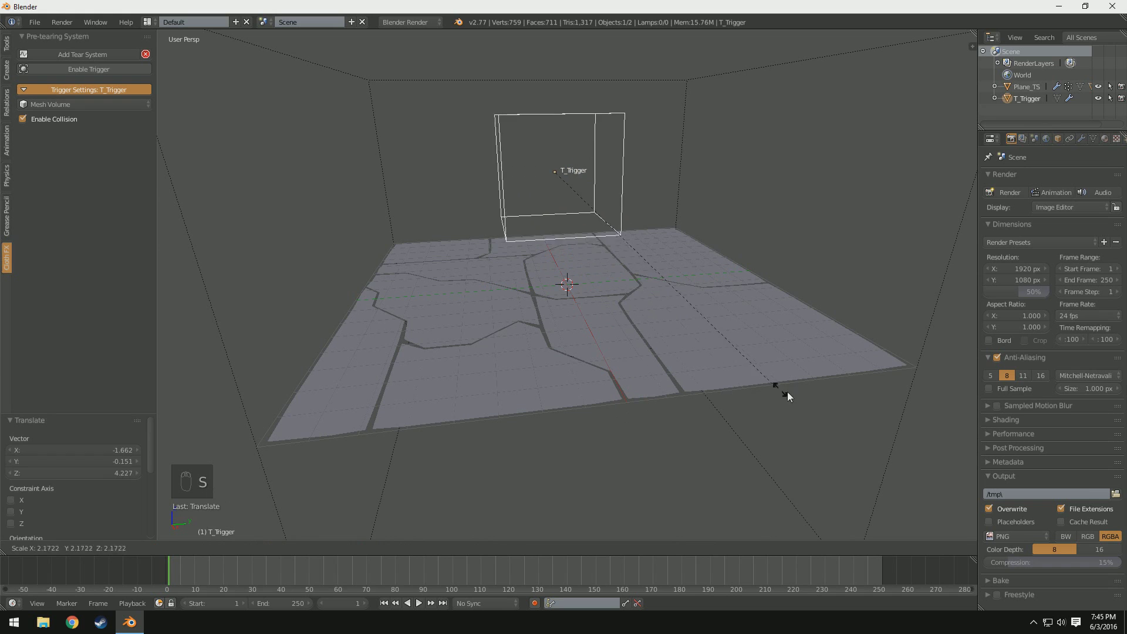
pyautogui.click(485, 367)
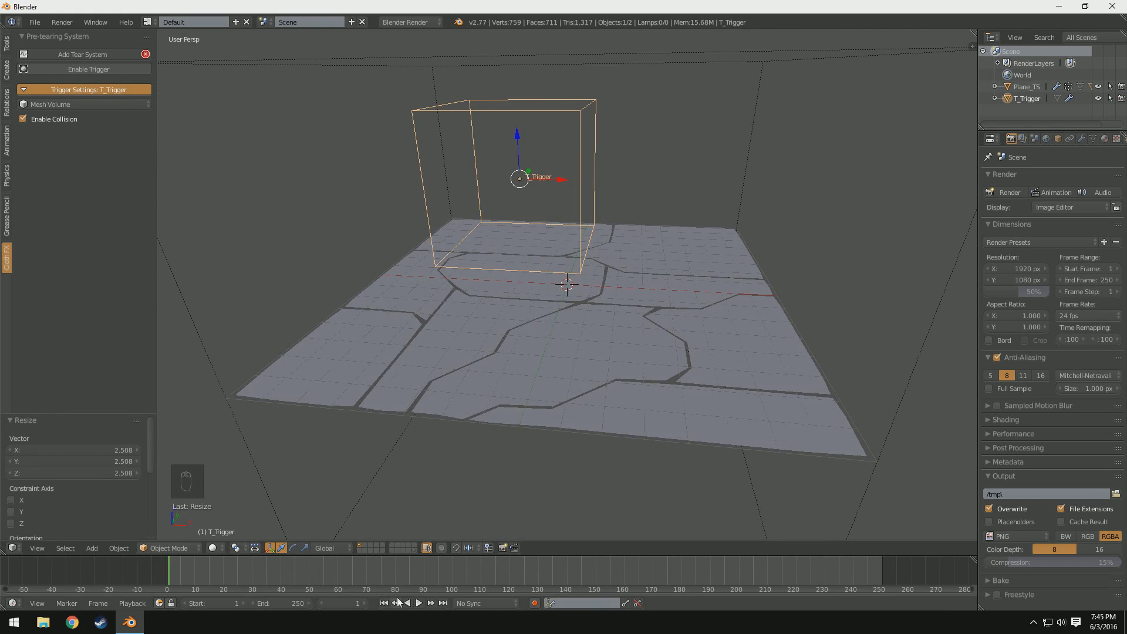
# - Play the animation and reposition the trigger so it rips the cloth apart
pyautogui.press('g')
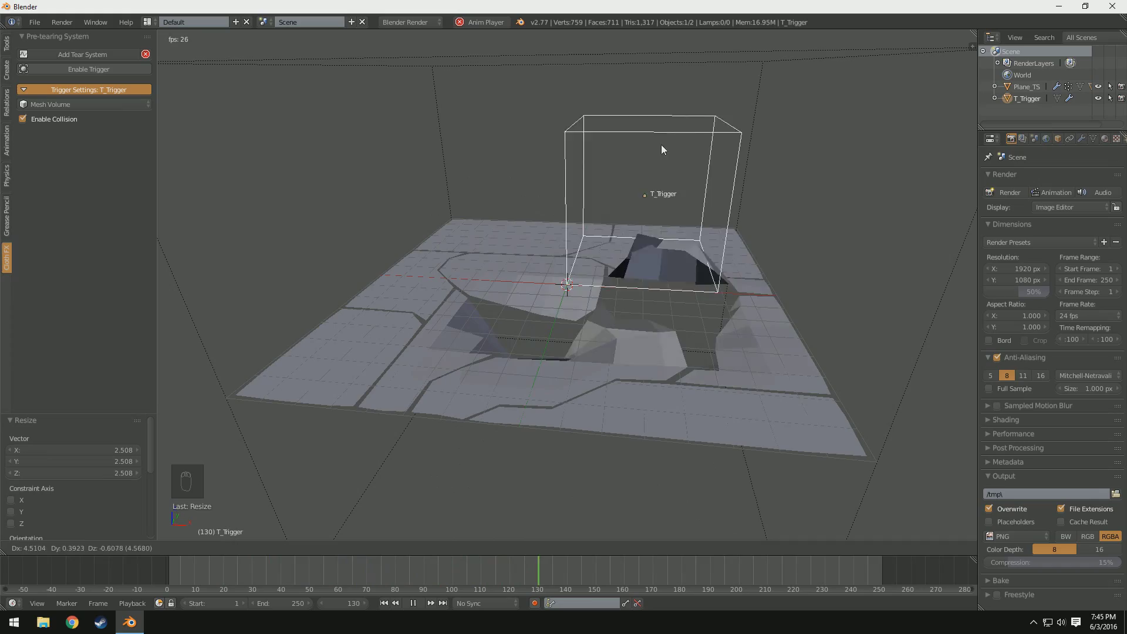
pyautogui.moveTo(664, 221); pyautogui.dragTo(694, 233)
pyautogui.press('g')
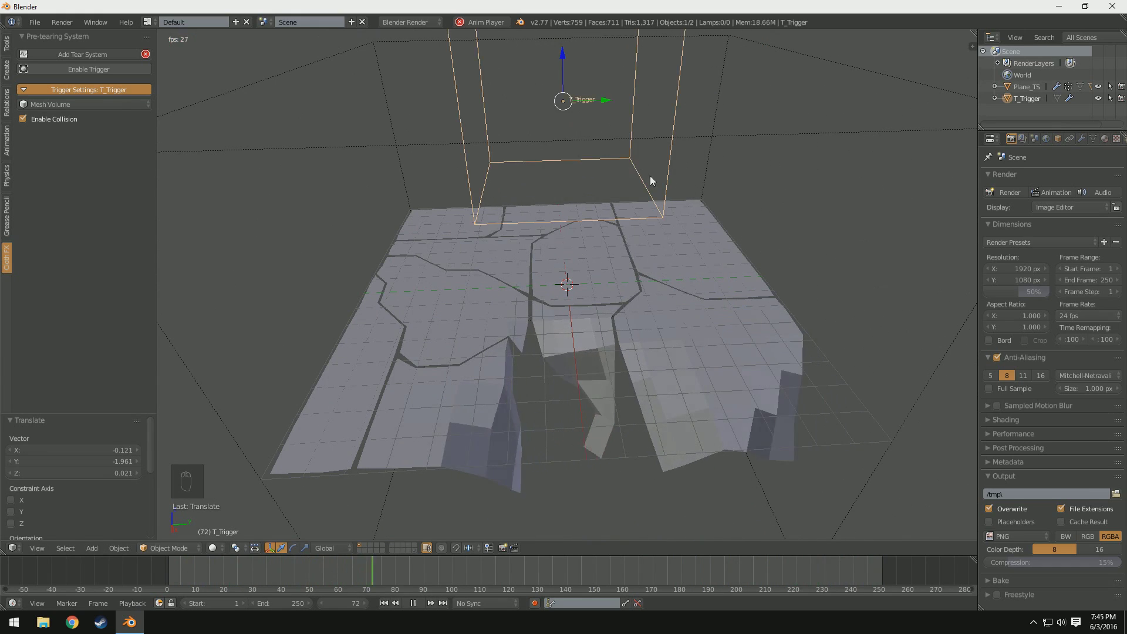
pyautogui.moveTo(700, 251); pyautogui.dragTo(651, 305)
pyautogui.press('g')
pyautogui.middleClick(707, 315)
# - Raise the tear count to 15 and replay the animation, confirming the trigger's position
pyautogui.press('g')
pyautogui.moveTo(661, 318); pyautogui.dragTo(685, 319)
pyautogui.moveTo(648, 339); pyautogui.dragTo(571, 304)
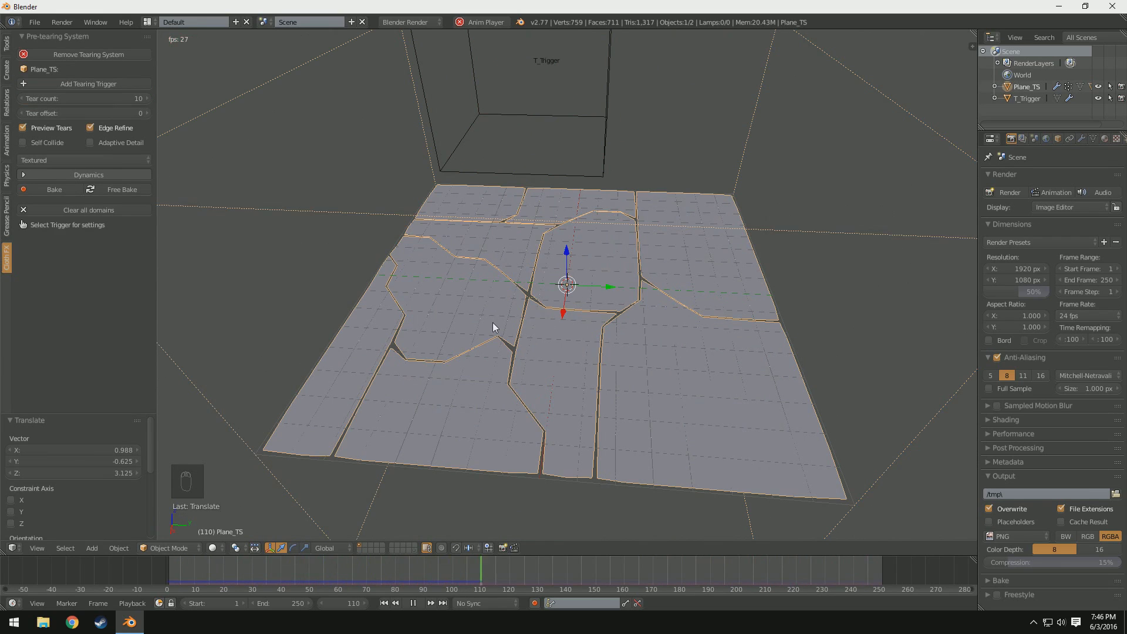
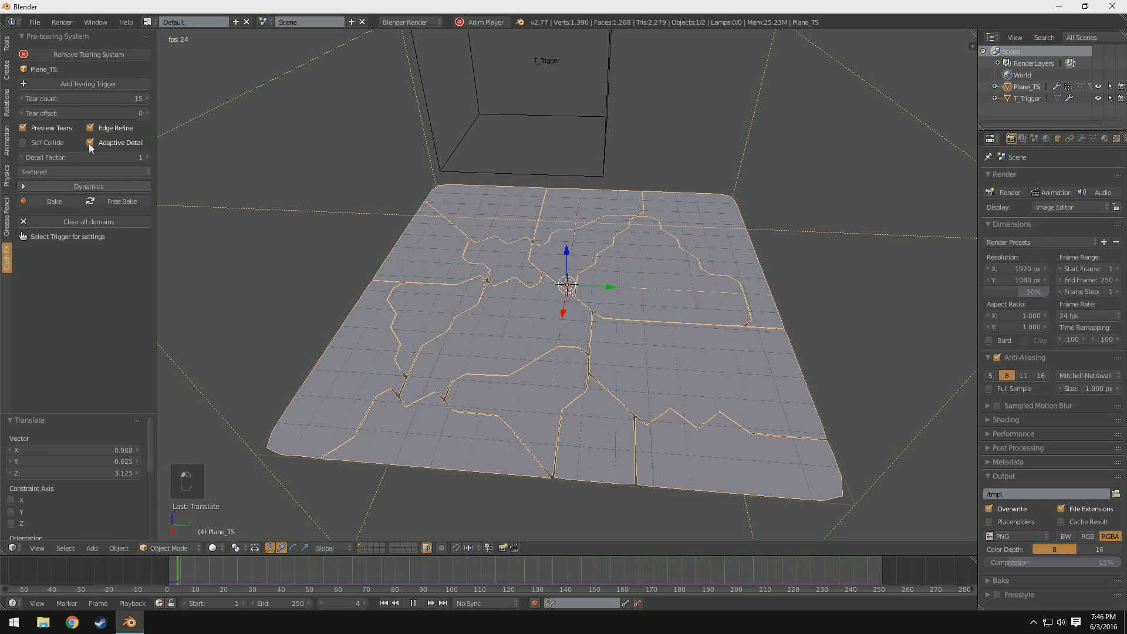
pyautogui.moveTo(467, 290); pyautogui.dragTo(589, 195)
pyautogui.middleClick(587, 212)
pyautogui.press('g')
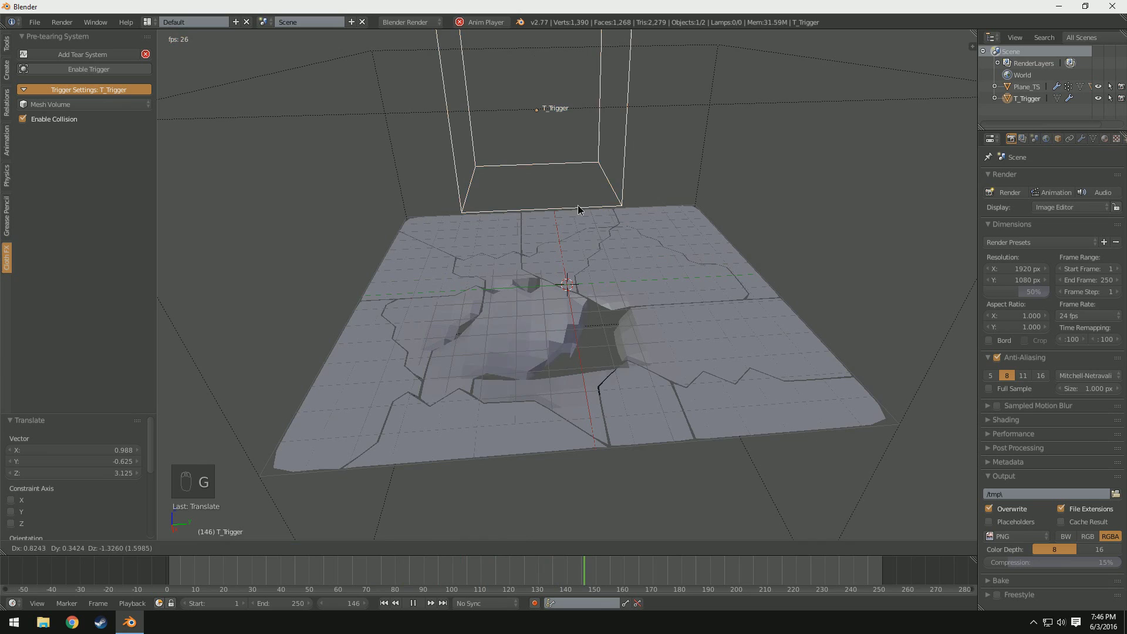
pyautogui.click(578, 348)
pyautogui.middleClick(551, 343)
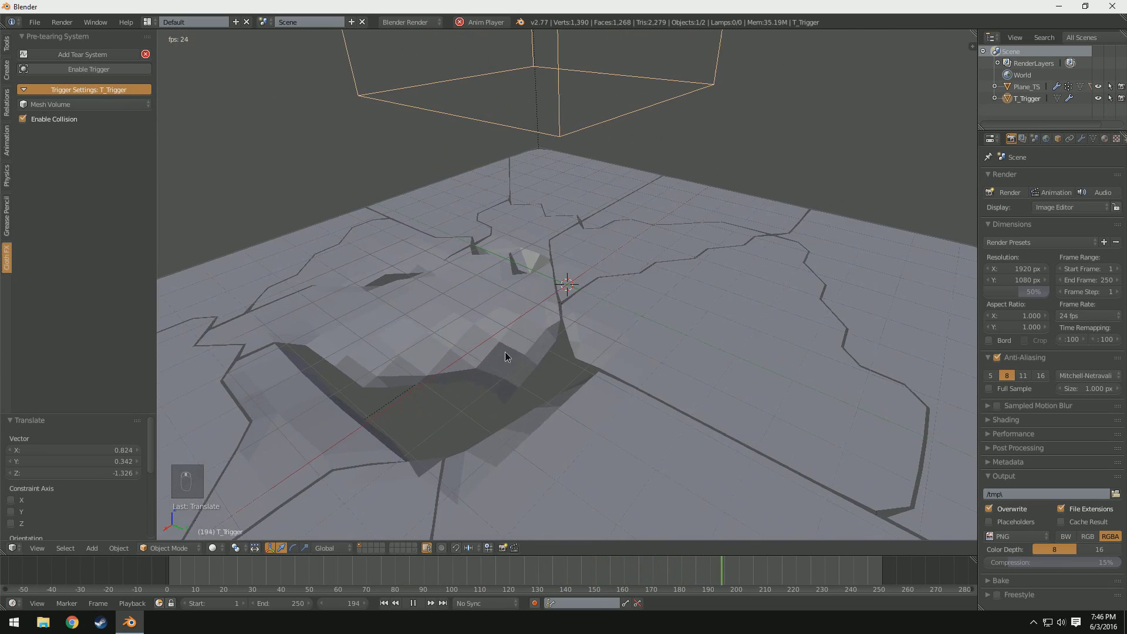
pyautogui.moveTo(512, 329); pyautogui.dragTo(153, 160)
pyautogui.middleClick(153, 160)
pyautogui.moveTo(489, 361); pyautogui.dragTo(572, 372)
# - Select the T_Trigger cube and push it down through the plane to preview tearing
pyautogui.rightClick(554, 178)
pyautogui.press('g')
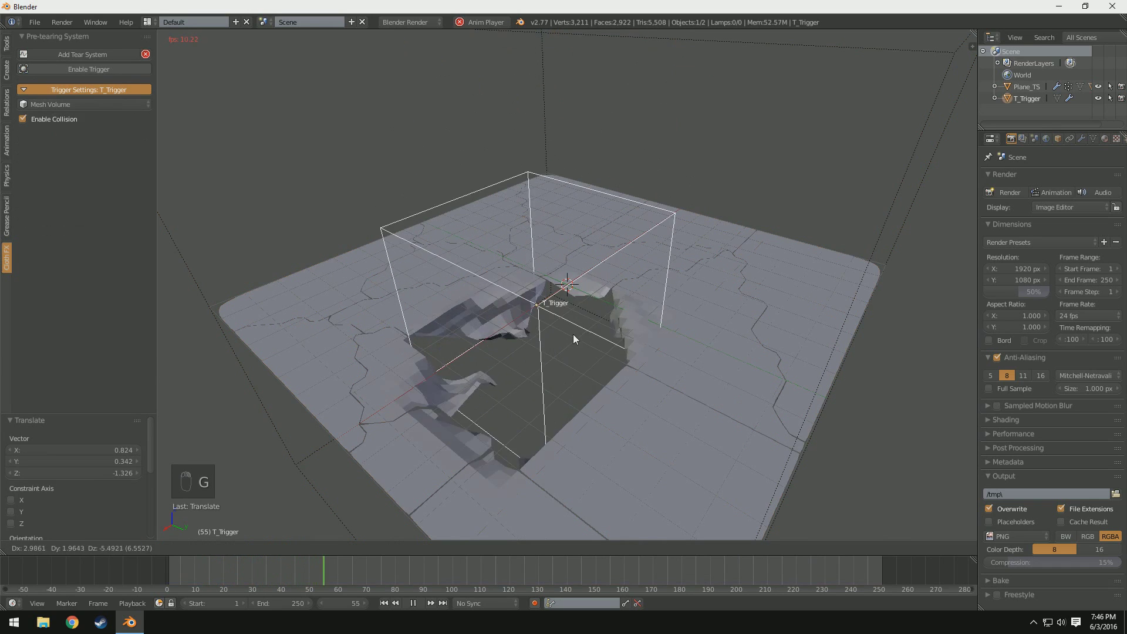
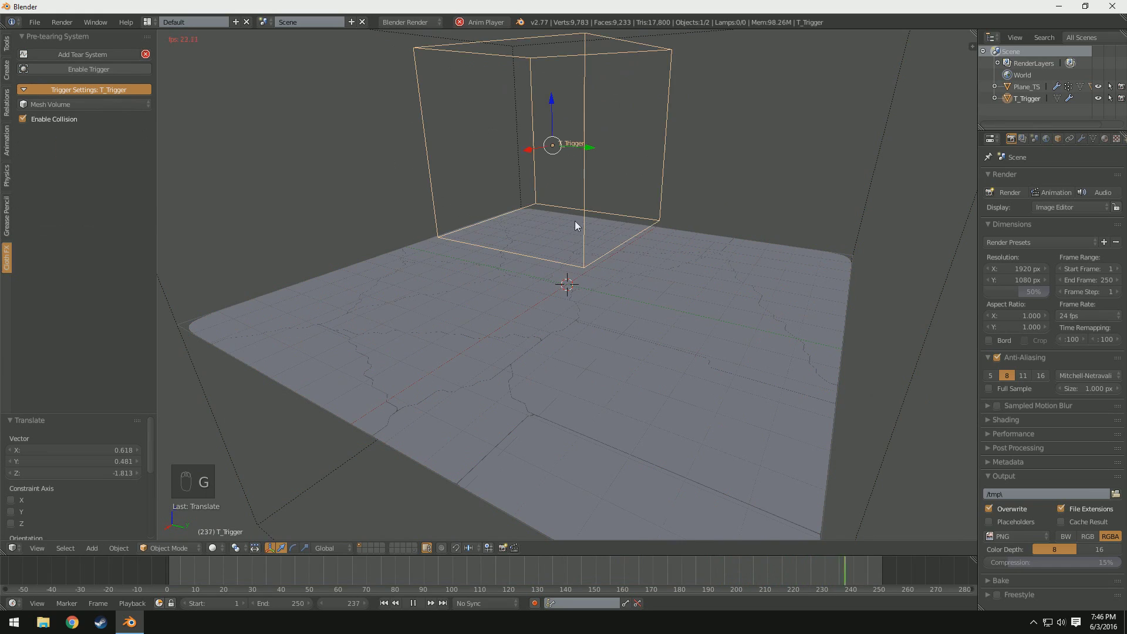
pyautogui.press('g')
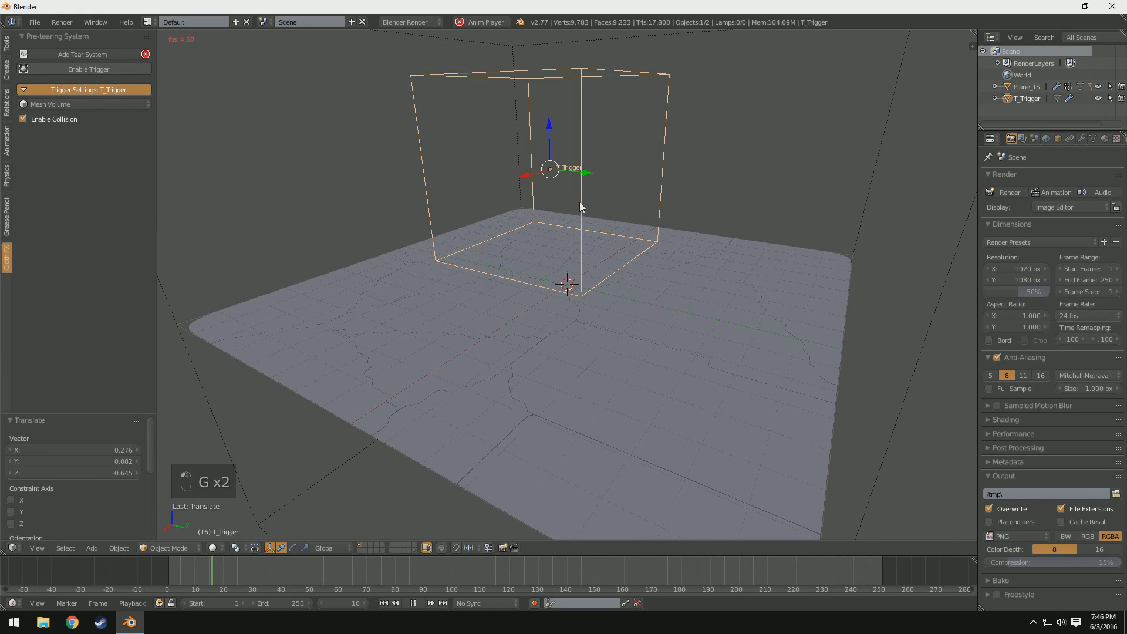
pyautogui.press('g')
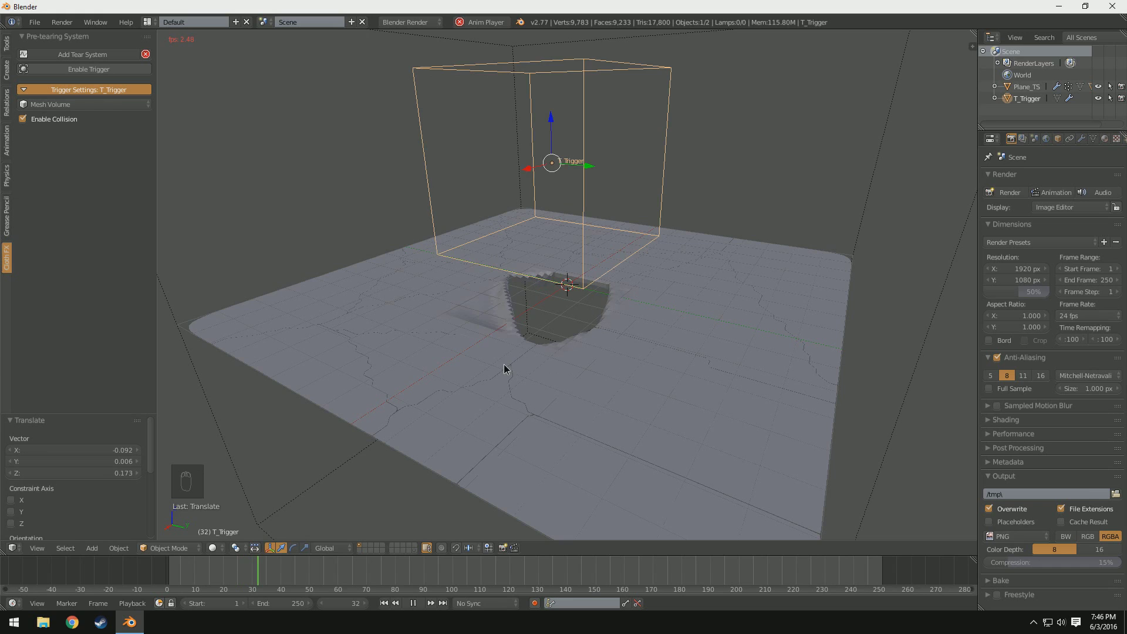
pyautogui.moveTo(484, 393); pyautogui.dragTo(422, 431)
pyautogui.moveTo(400, 488); pyautogui.dragTo(89, 167)
pyautogui.moveTo(90, 165); pyautogui.dragTo(507, 312)
pyautogui.middleClick(506, 312)
pyautogui.moveTo(97, 145); pyautogui.dragTo(477, 421)
pyautogui.middleClick(477, 421)
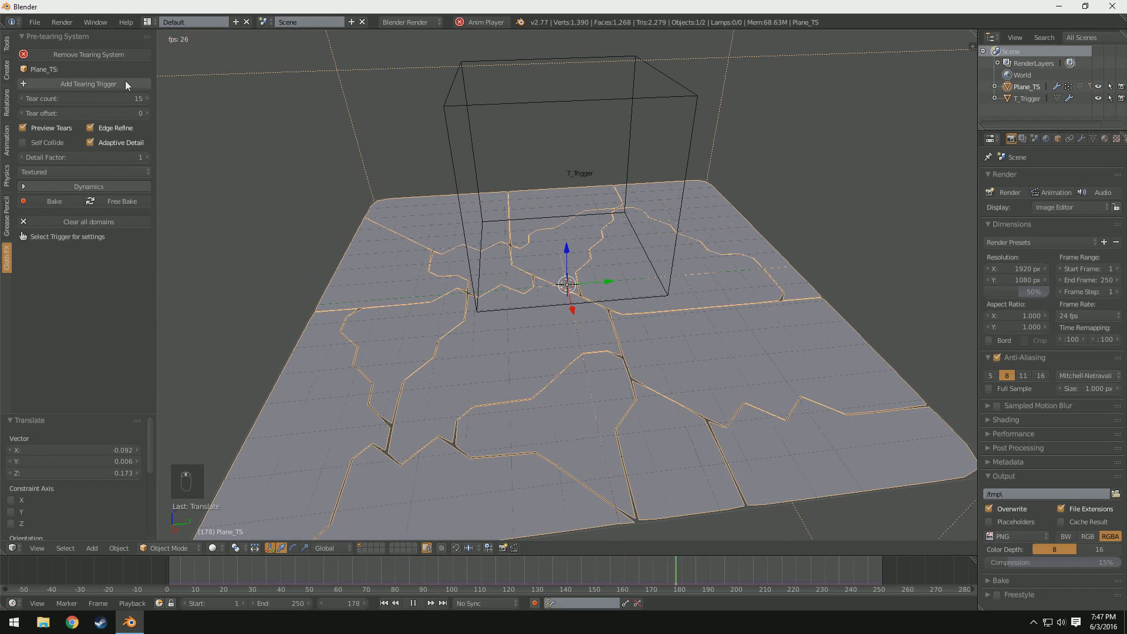
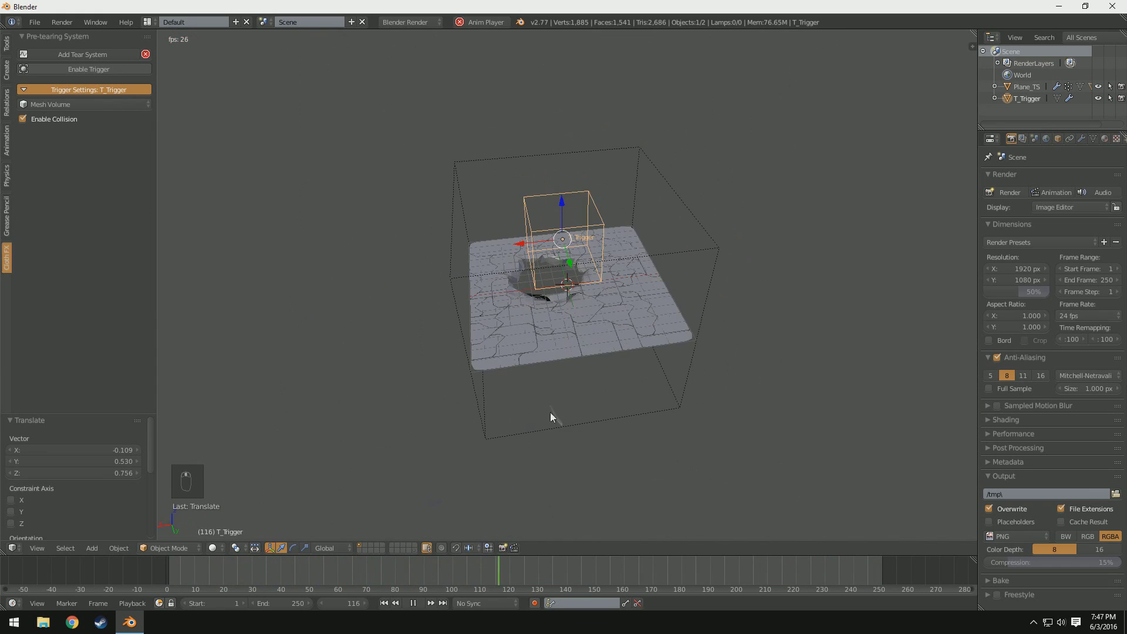
# - Drag the trigger across the 62-tear plane during playback to scatter its pieces
pyautogui.press('g')
pyautogui.middleClick(659, 269)
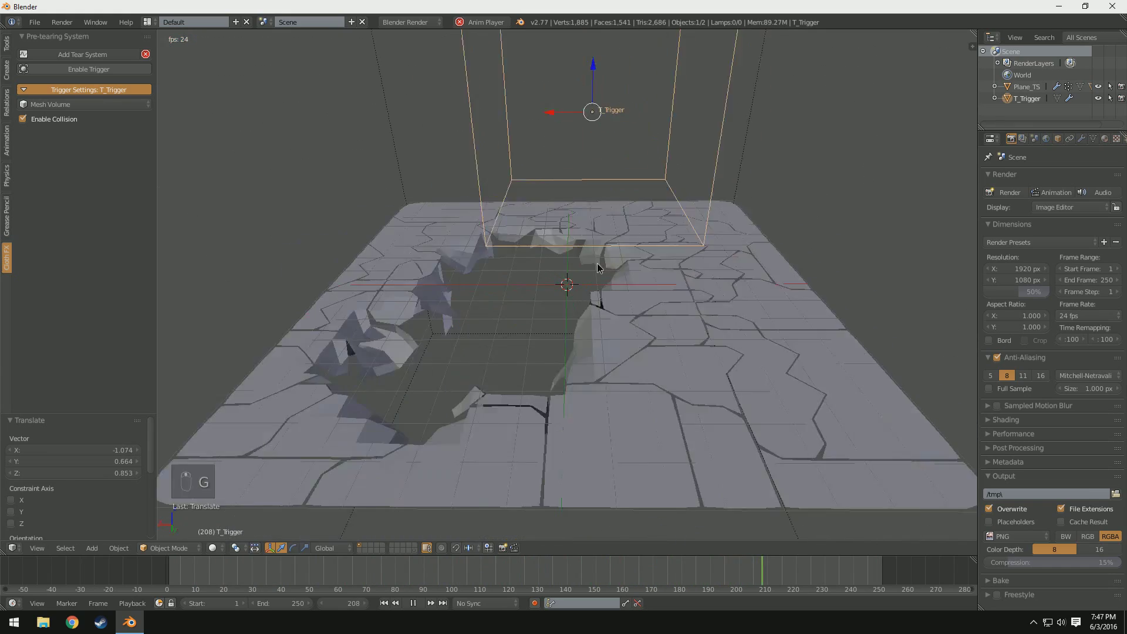
pyautogui.press('g')
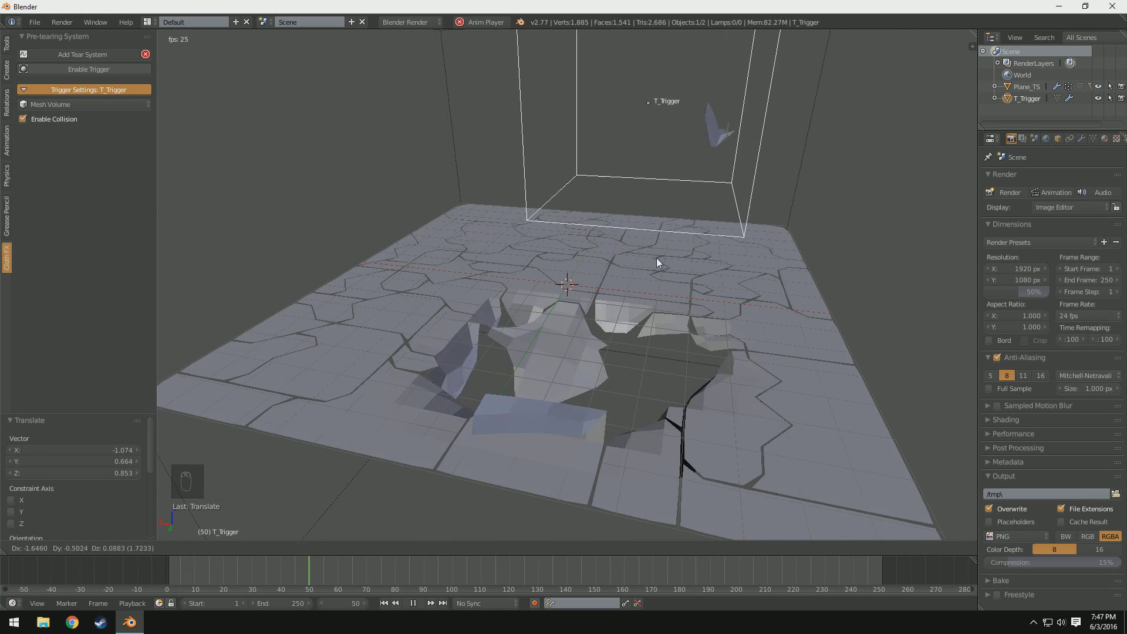
pyautogui.moveTo(504, 318); pyautogui.dragTo(682, 368)
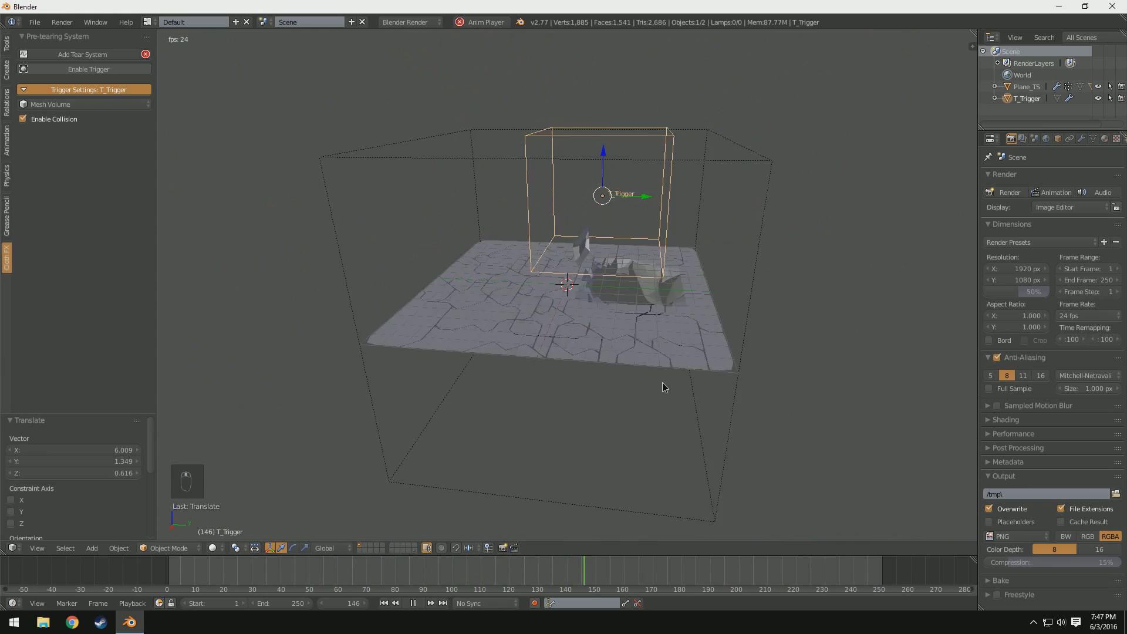
pyautogui.press('g')
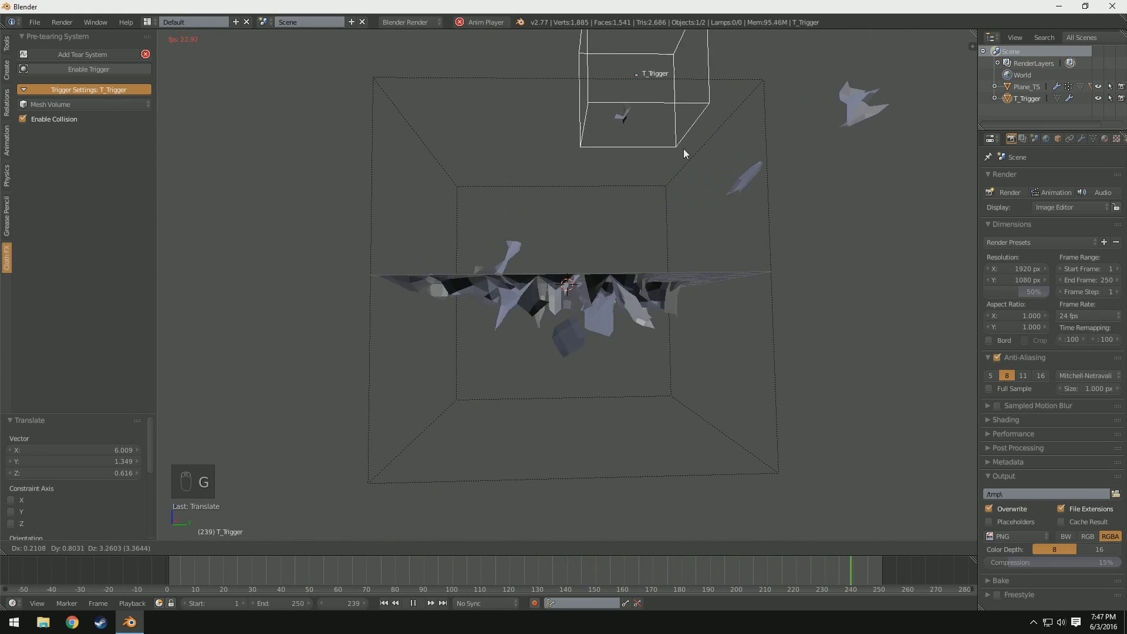
pyautogui.middleClick(660, 186)
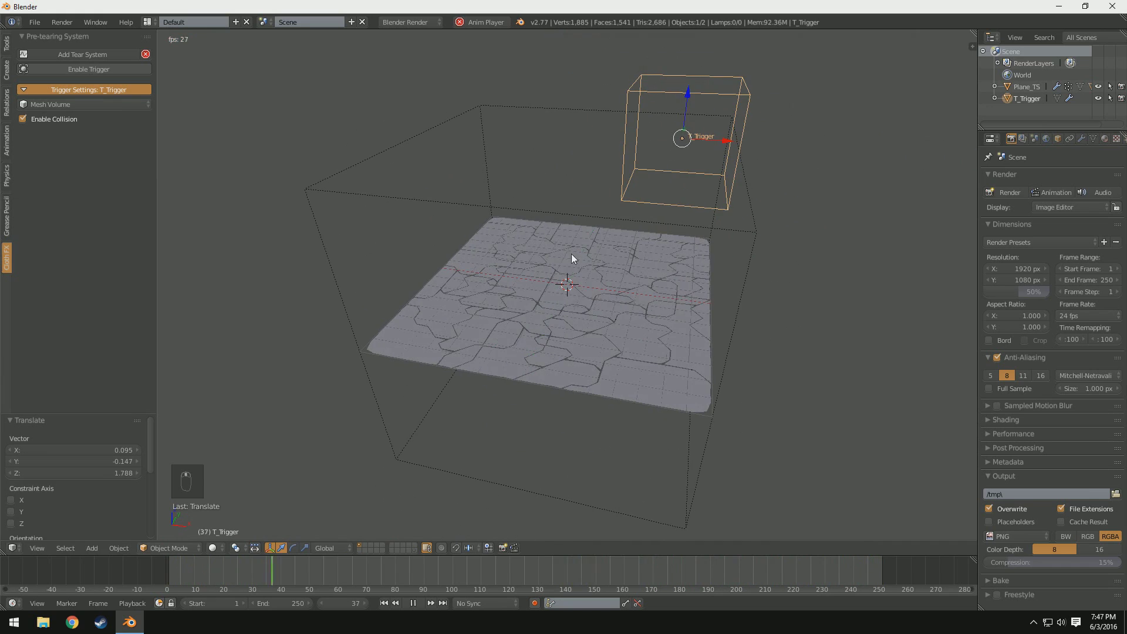
pyautogui.moveTo(573, 360); pyautogui.dragTo(567, 366)
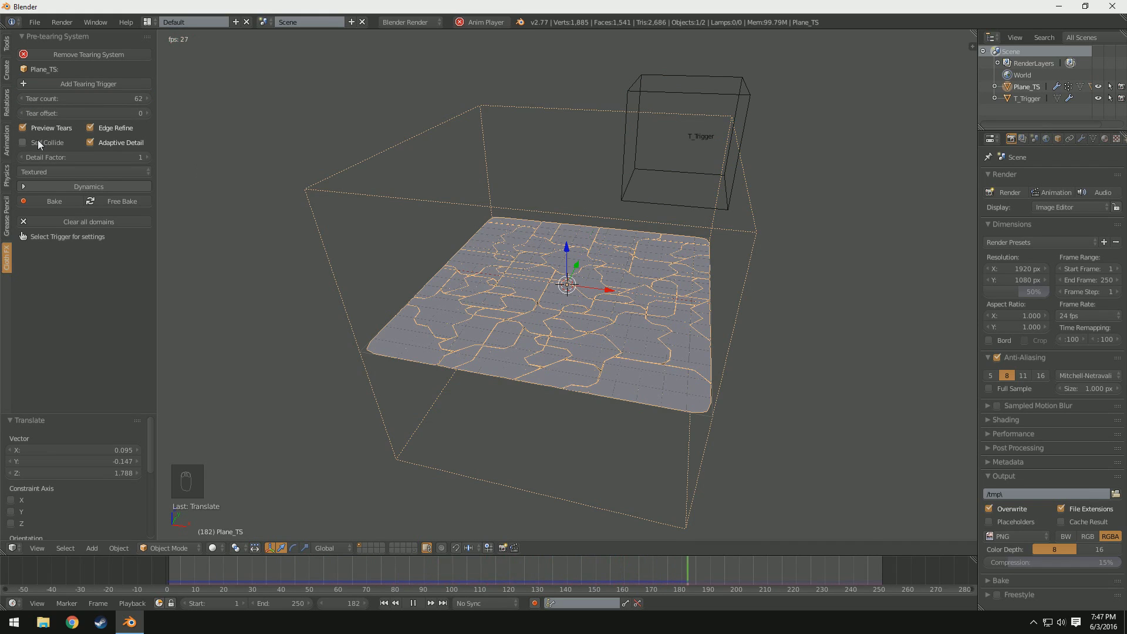
# - Drag the trigger cube through one side of the plane to tear a hole there
pyautogui.click(39, 148)
pyautogui.press('g')
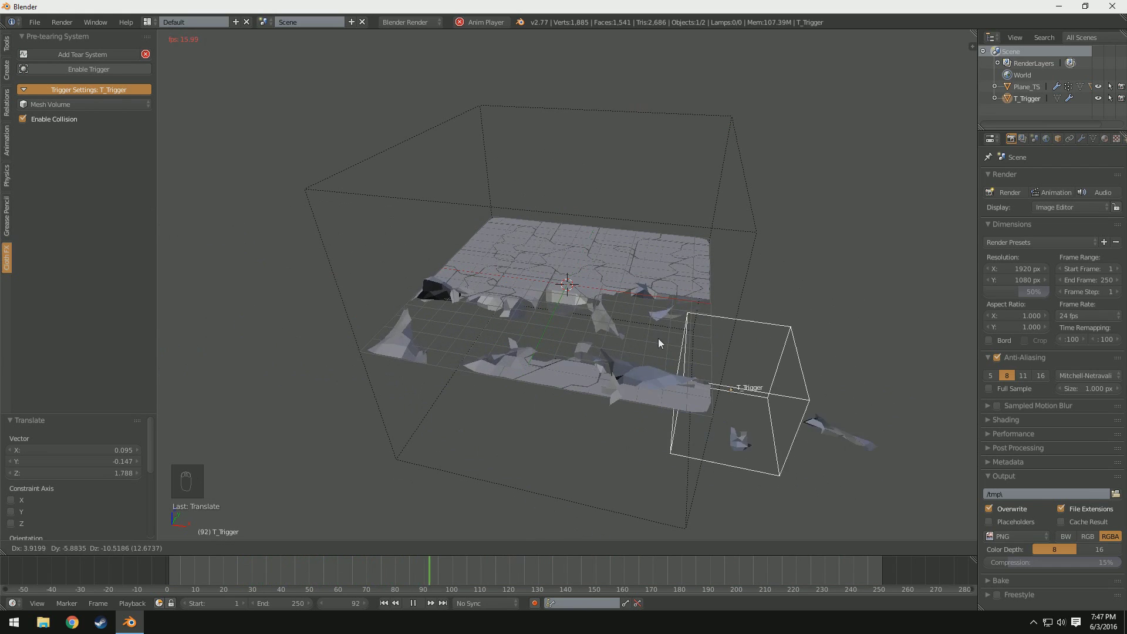
pyautogui.click(675, 353)
pyautogui.press('g')
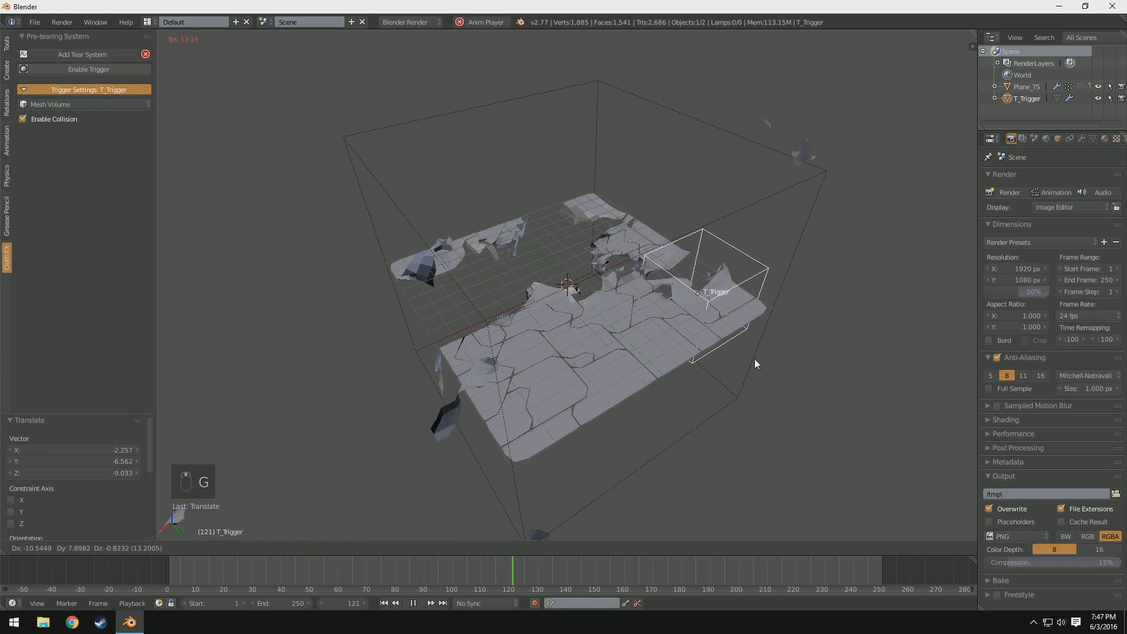
pyautogui.press('g')
# - Orbit the view to inspect the torn patch under the trigger
pyautogui.middleClick(546, 308)
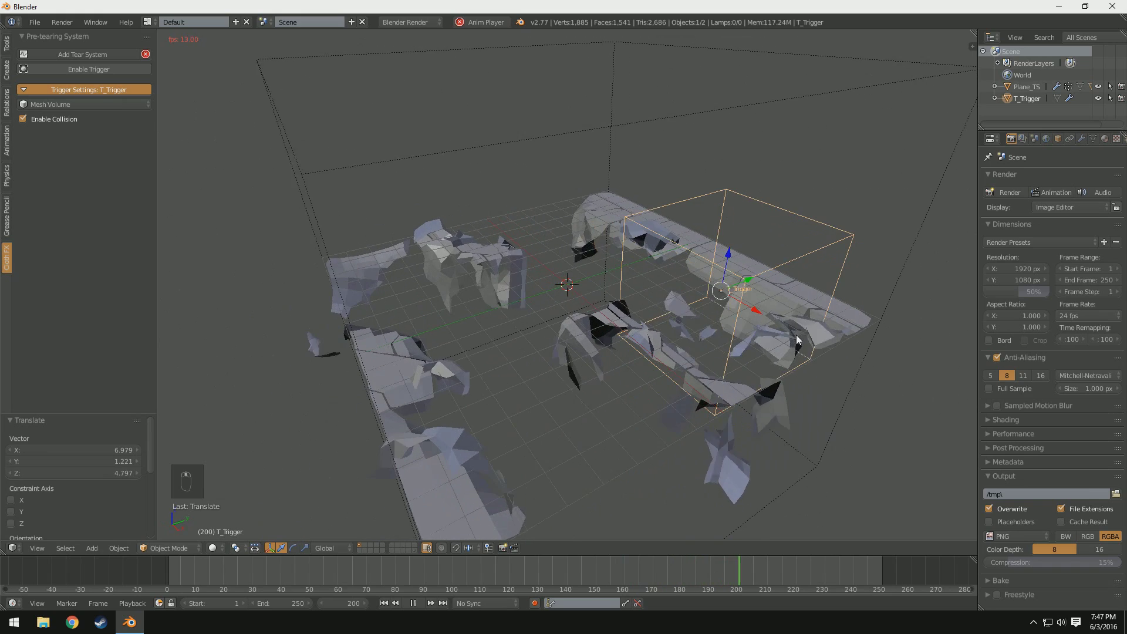
pyautogui.moveTo(561, 365); pyautogui.dragTo(386, 254)
pyautogui.moveTo(387, 255); pyautogui.dragTo(448, 335)
pyautogui.middleClick(447, 336)
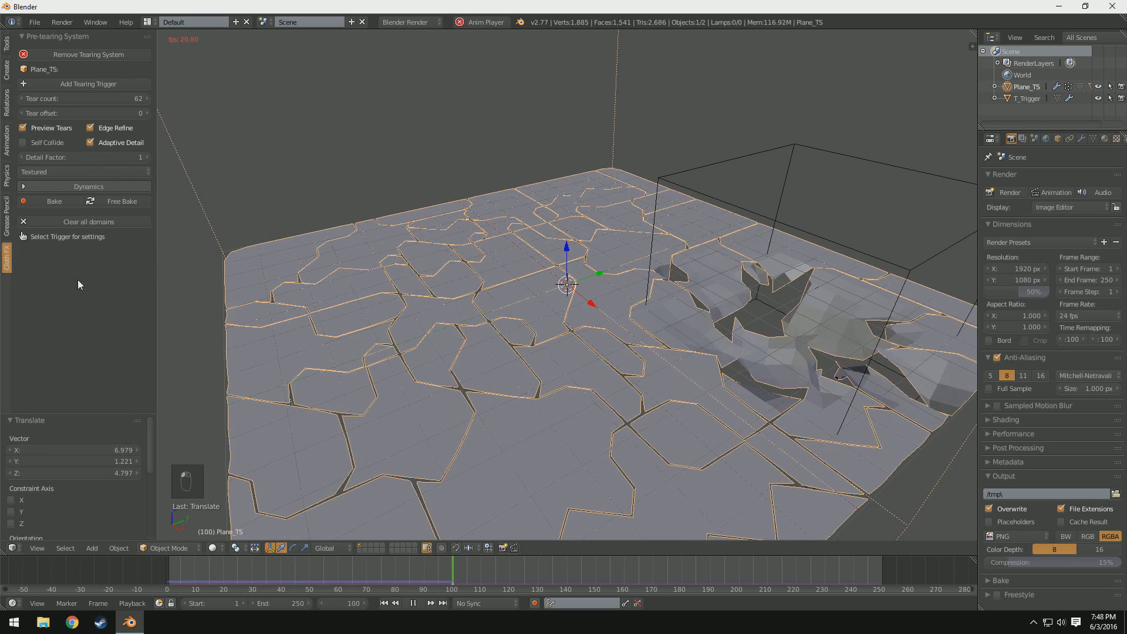
# - Reposition the trigger and bring its Trigger Settings panel into view
pyautogui.click(411, 356)
pyautogui.click(789, 211)
pyautogui.press('g')
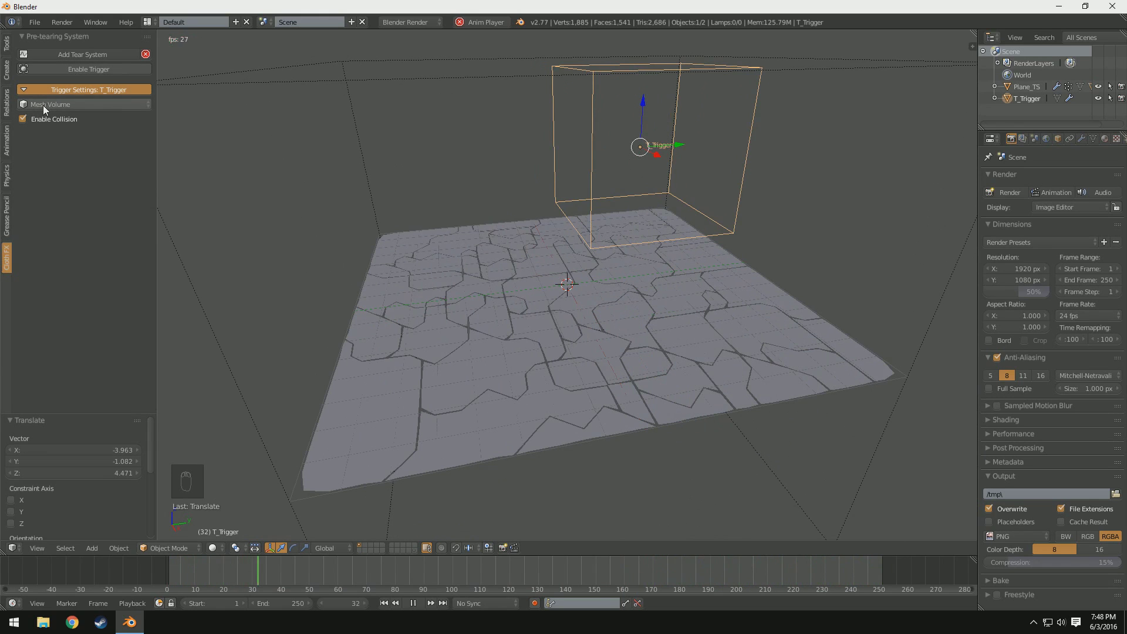
pyautogui.moveTo(50, 121); pyautogui.dragTo(50, 160)
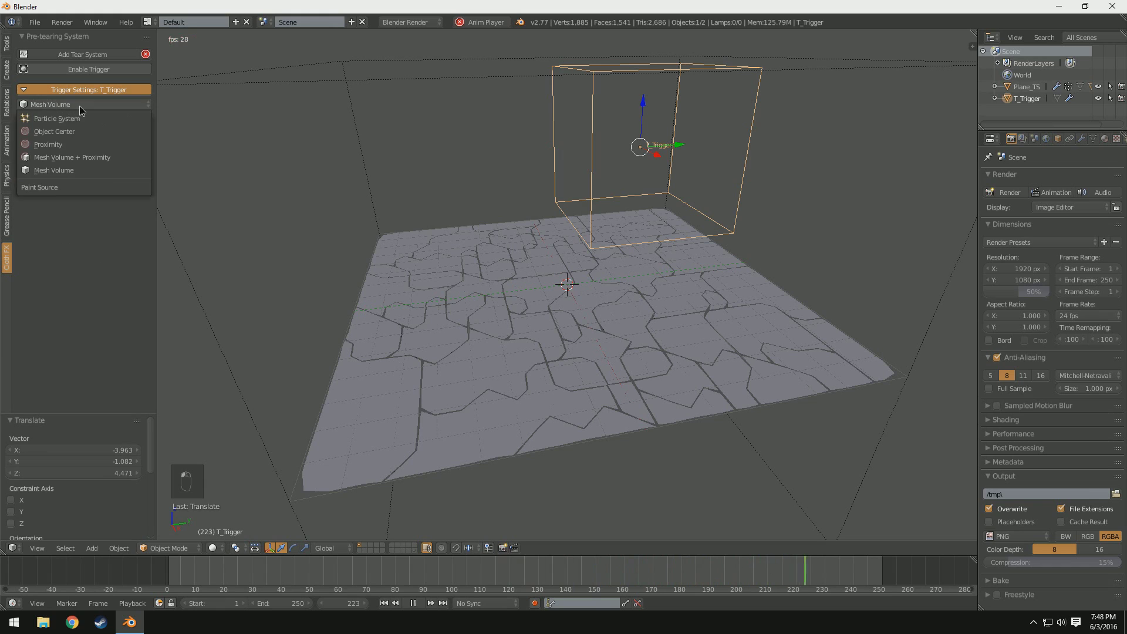
pyautogui.moveTo(90, 109); pyautogui.dragTo(91, 173)
pyautogui.moveTo(669, 194); pyautogui.dragTo(601, 93)
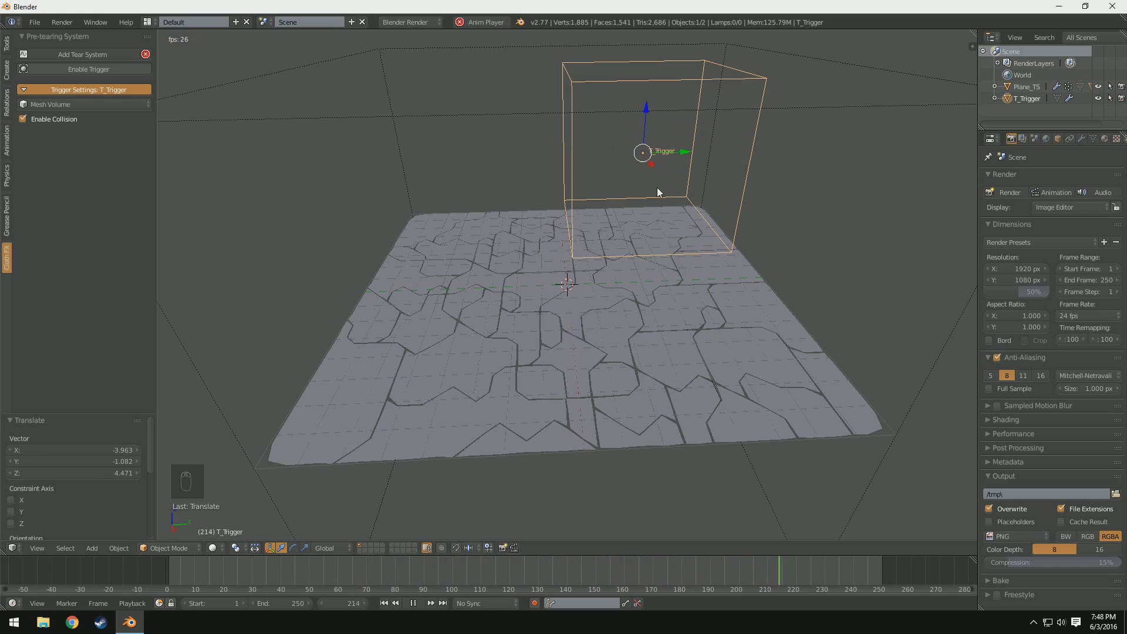
# - Set the trigger type to Proximity with a source distance of 1.000
pyautogui.click(79, 108)
pyautogui.moveTo(76, 162); pyautogui.dragTo(462, 282)
pyautogui.moveTo(472, 281); pyautogui.dragTo(610, 151)
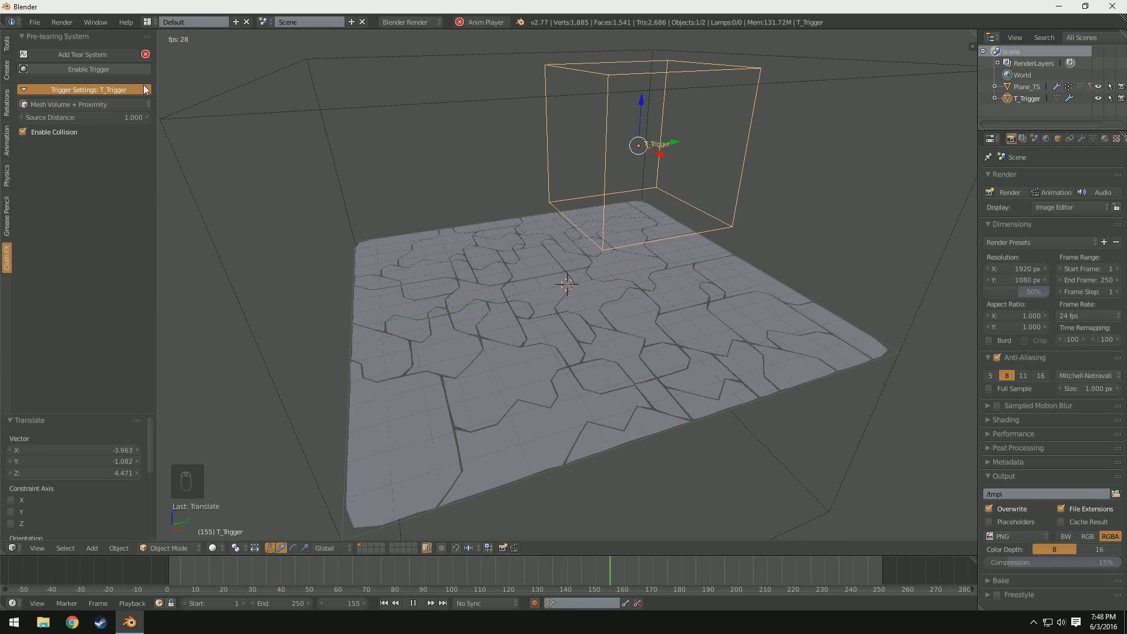
pyautogui.moveTo(104, 139); pyautogui.dragTo(734, 156)
# - From the front view, move the trigger through the plane to test Proximity tearing
pyautogui.middleClick(734, 157)
pyautogui.press('KP_1')
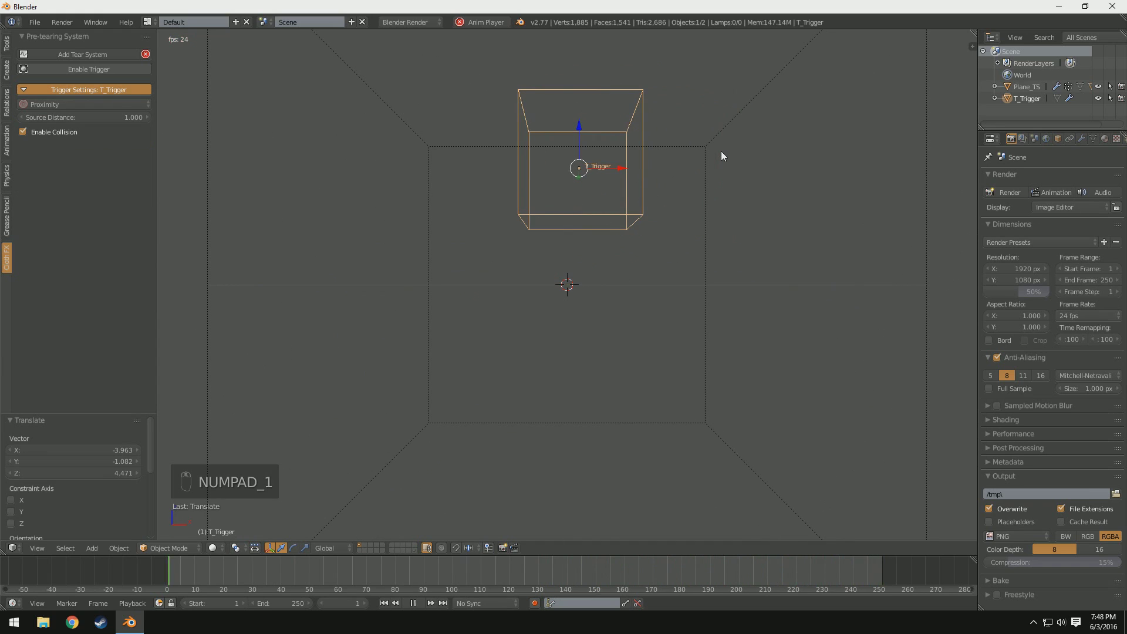
pyautogui.press('KP_5')
pyautogui.press('g')
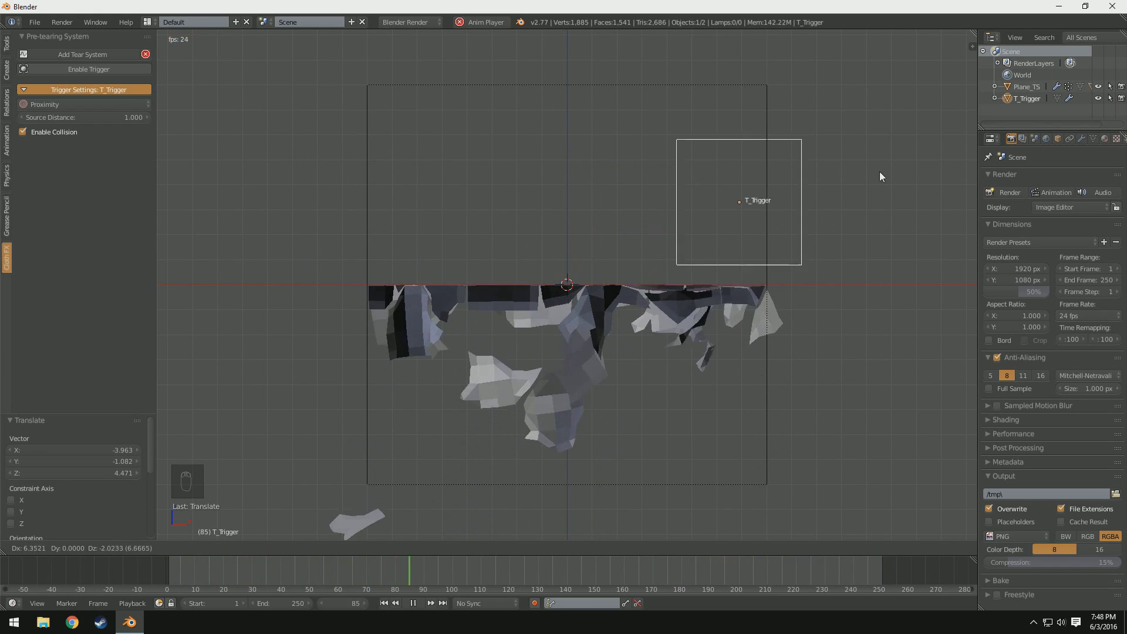
# - Set the trigger type to Particle System with solid radius 0.2 and smooth radius 0.05
pyautogui.moveTo(73, 133); pyautogui.dragTo(511, 306)
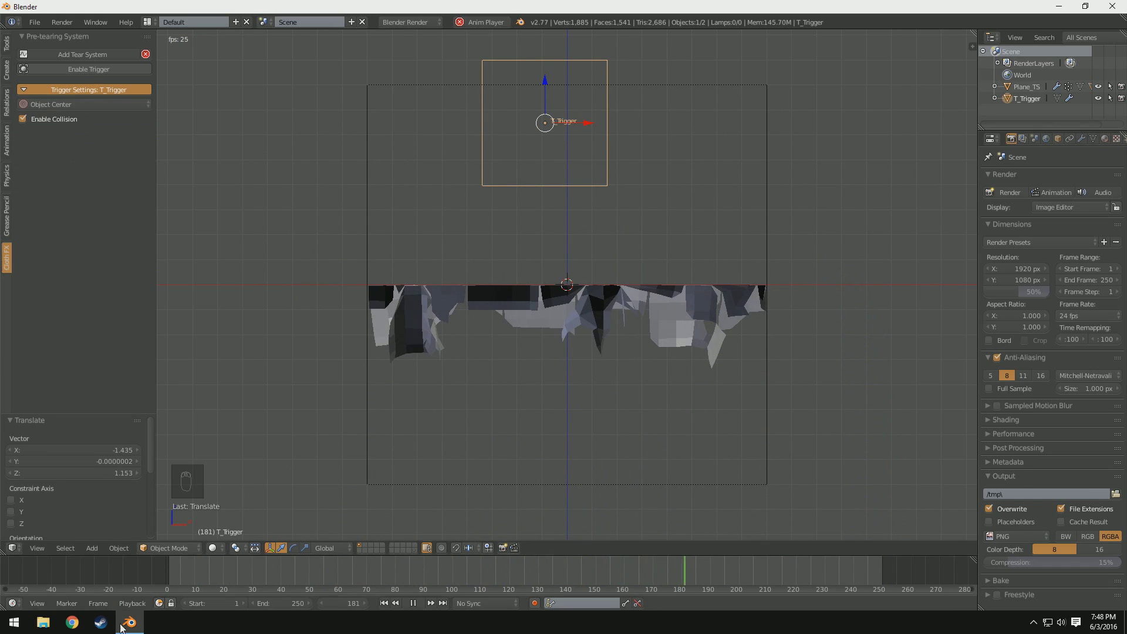
pyautogui.moveTo(152, 579); pyautogui.dragTo(566, 226)
pyautogui.press('g')
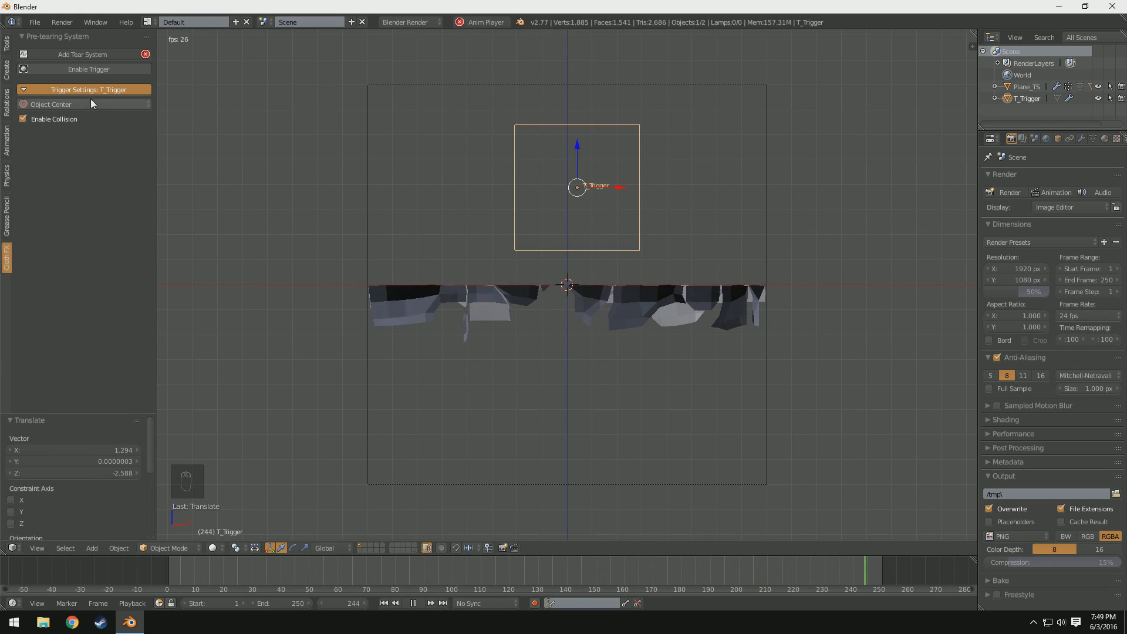
pyautogui.moveTo(62, 108); pyautogui.dragTo(532, 191)
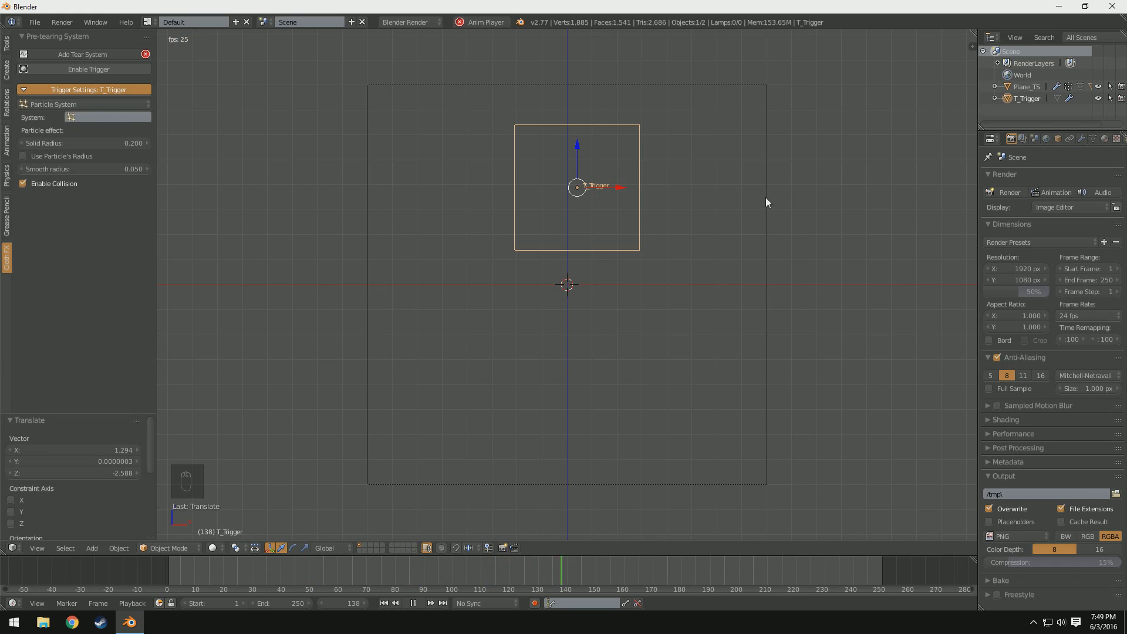
# - Delete the T_Trigger cube and frame the remaining tearable plane in the viewport
pyautogui.press('KP_5')
pyautogui.press('Delete')
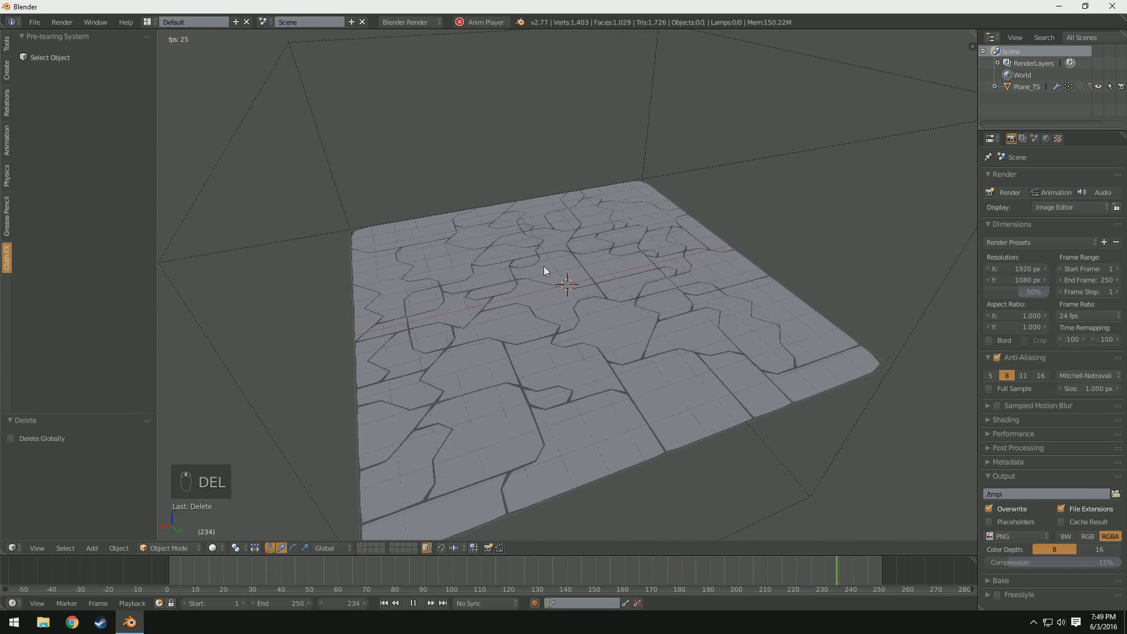
pyautogui.moveTo(513, 264); pyautogui.dragTo(601, 309)
pyautogui.middleClick(567, 310)
pyautogui.moveTo(654, 302); pyautogui.dragTo(563, 282)
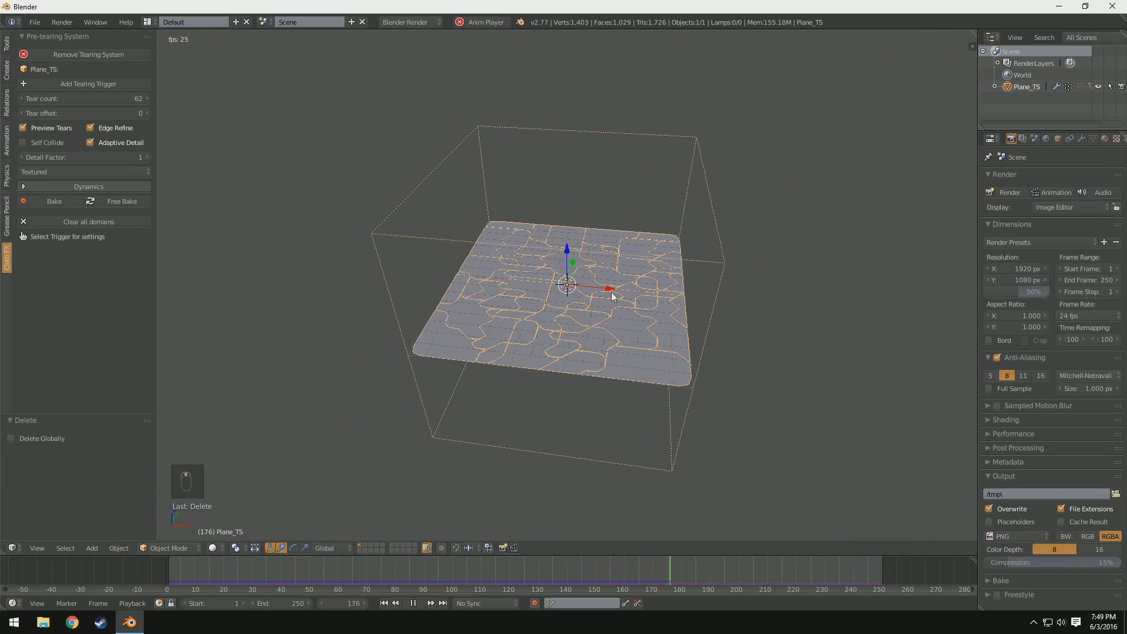
pyautogui.moveTo(636, 269); pyautogui.dragTo(645, 262)
# - Add a Suzanne monkey head above the cracked plane and scale it up as the new trigger object
pyautogui.press('shift+a')
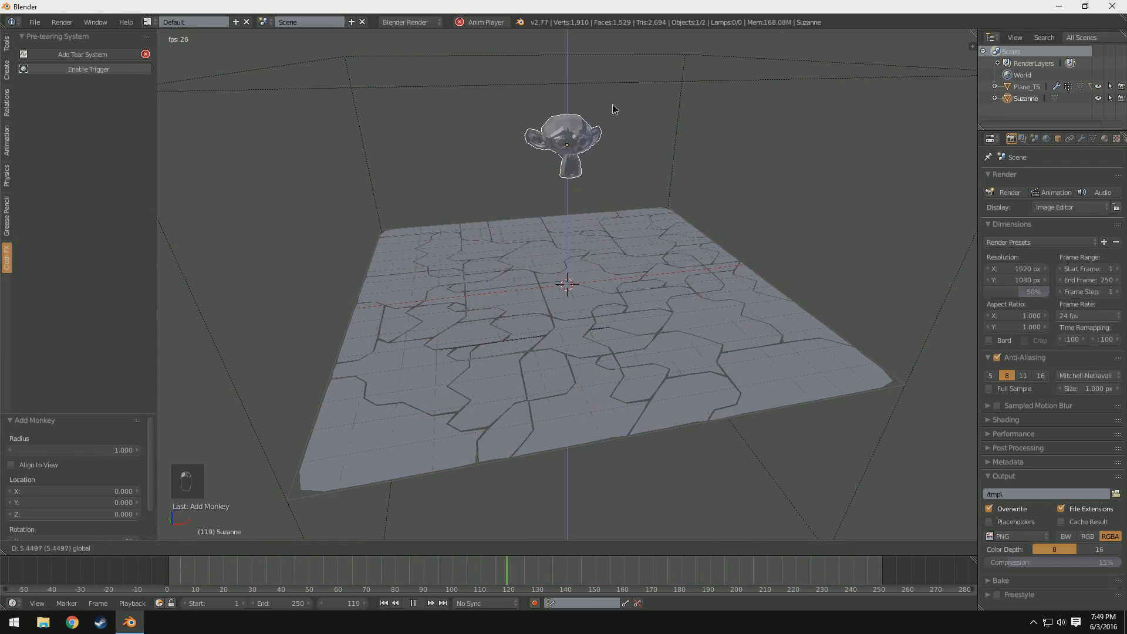
pyautogui.click(710, 127)
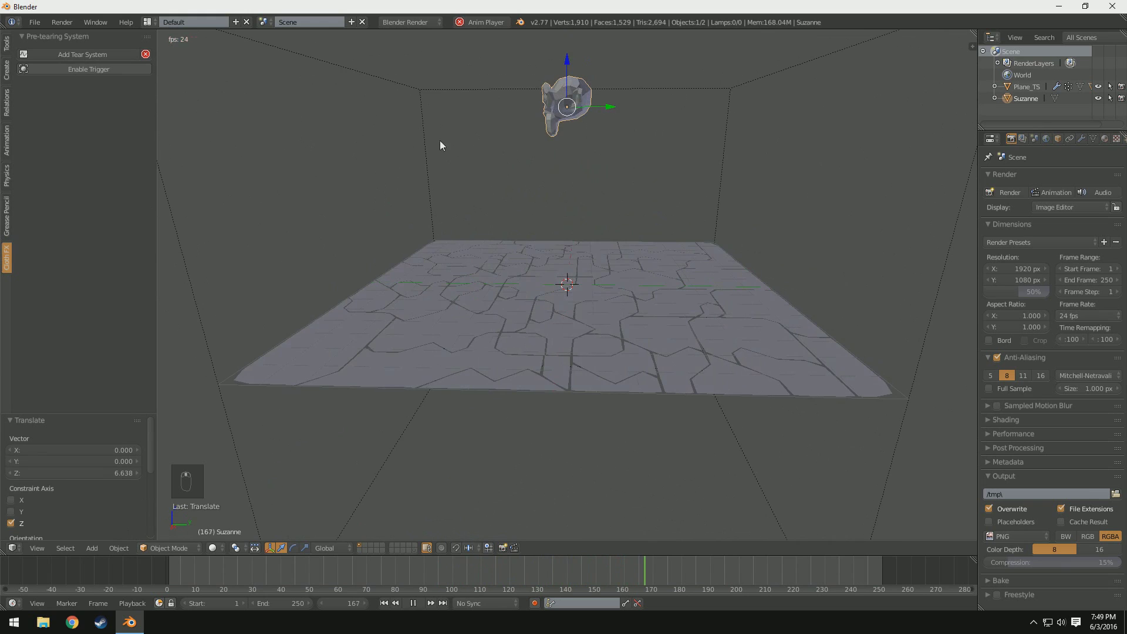
pyautogui.middleClick(653, 251)
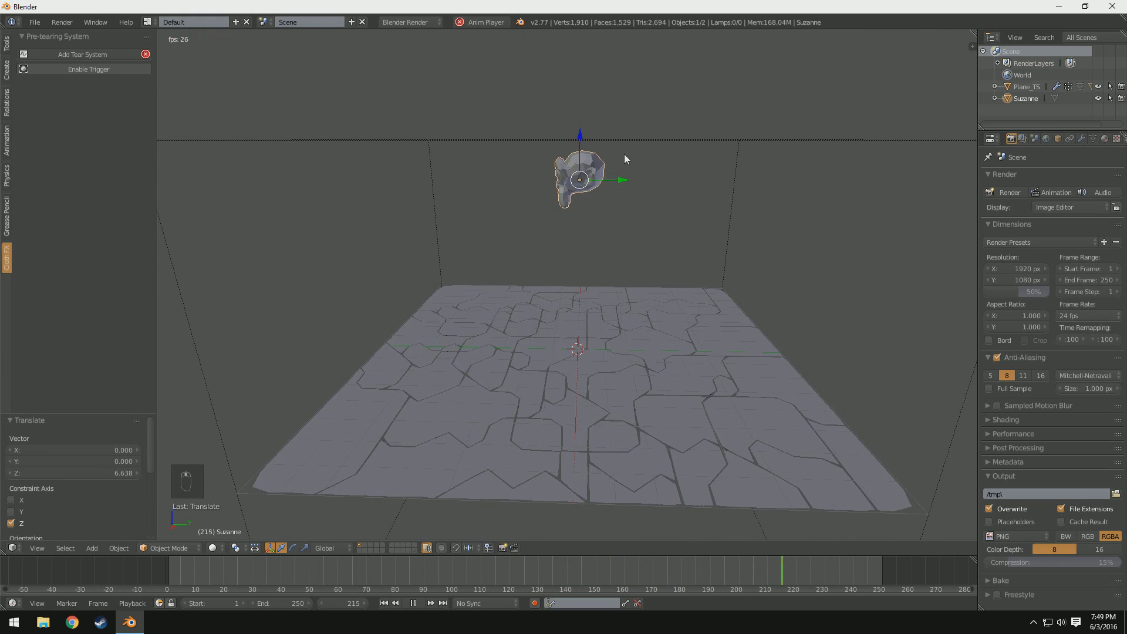
pyautogui.press('s')
pyautogui.press('s')
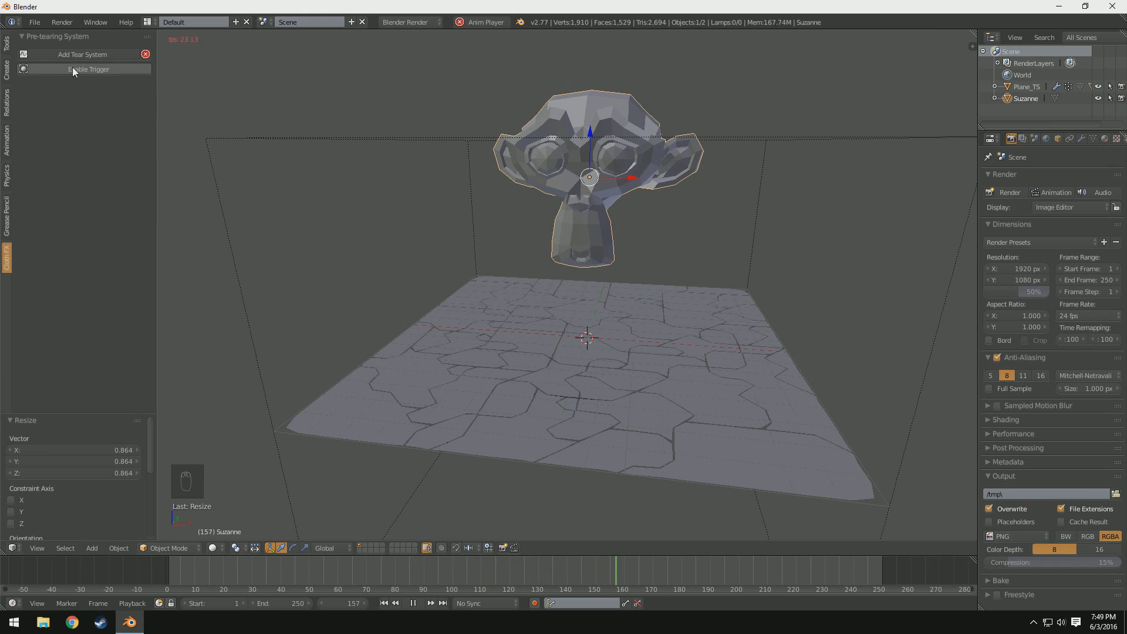
# - Enable the monkey as a tearing trigger and move it down through the plane to test the tear
pyautogui.moveTo(262, 138); pyautogui.dragTo(103, 121)
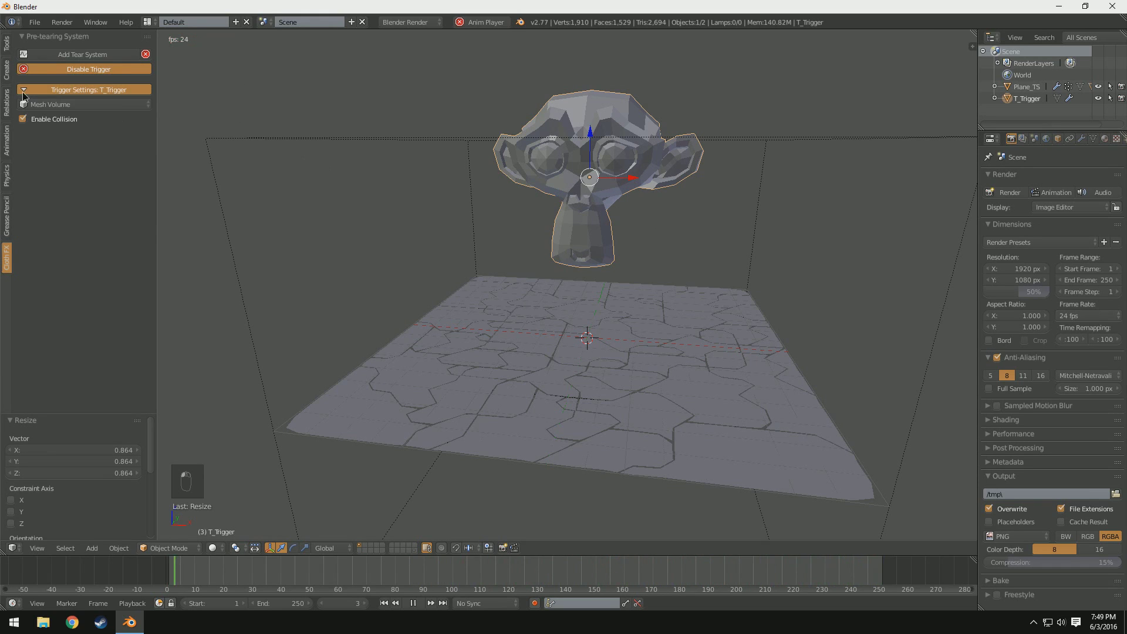
pyautogui.moveTo(618, 171); pyautogui.dragTo(585, 245)
pyautogui.click(585, 245)
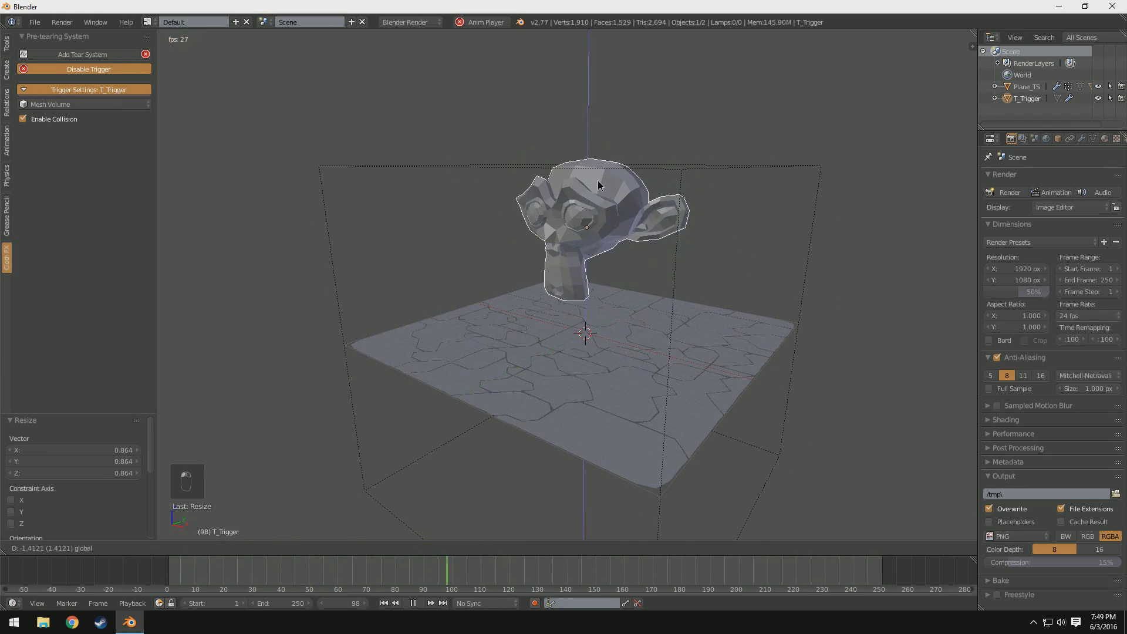
pyautogui.click(605, 324)
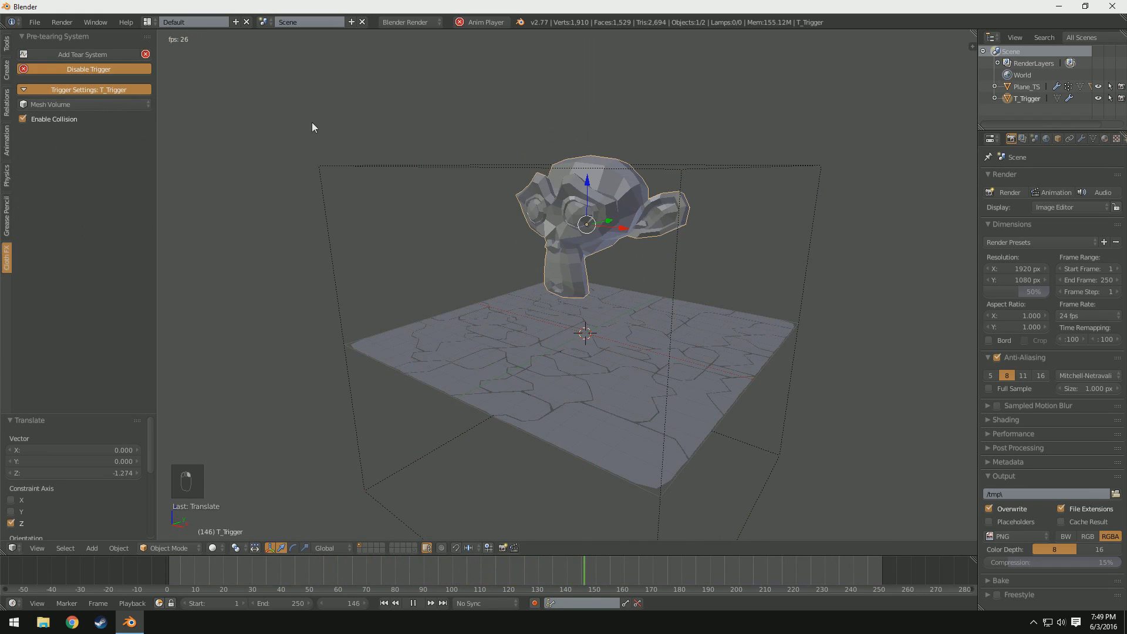
pyautogui.moveTo(597, 203); pyautogui.dragTo(597, 306)
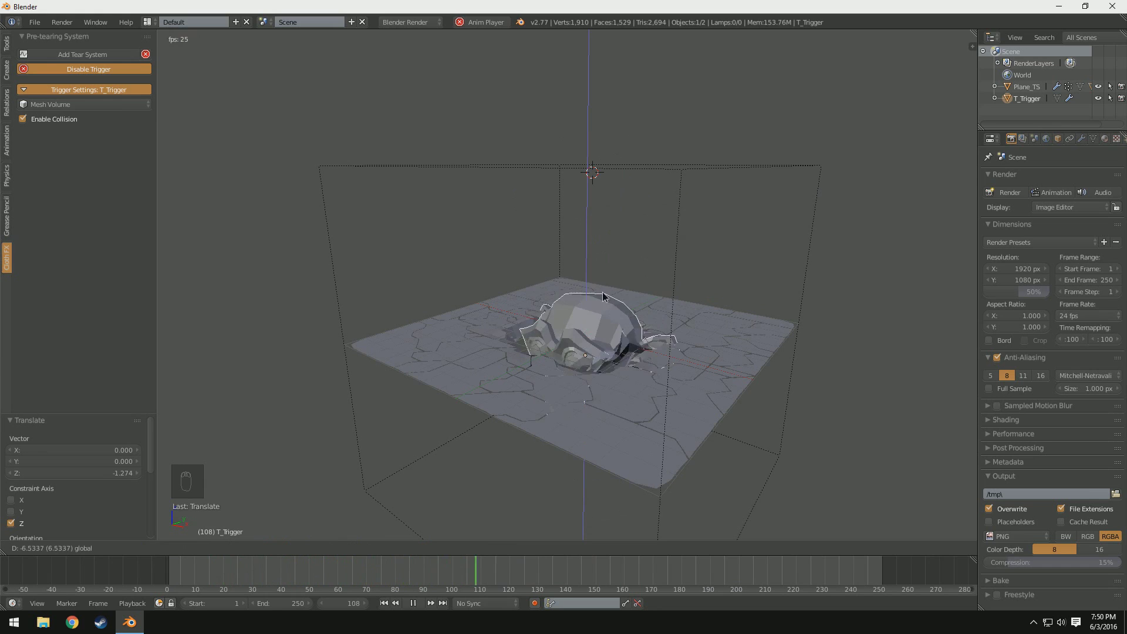
pyautogui.moveTo(667, 212); pyautogui.dragTo(592, 194)
pyautogui.moveTo(591, 195); pyautogui.dragTo(604, 210)
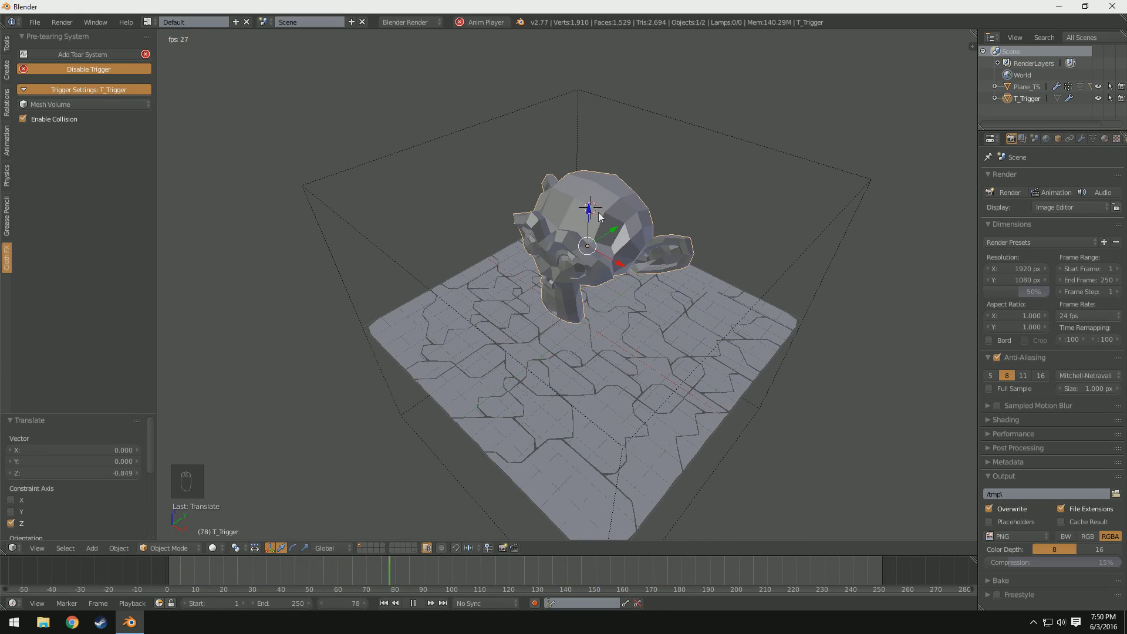
pyautogui.moveTo(803, 421); pyautogui.dragTo(607, 210)
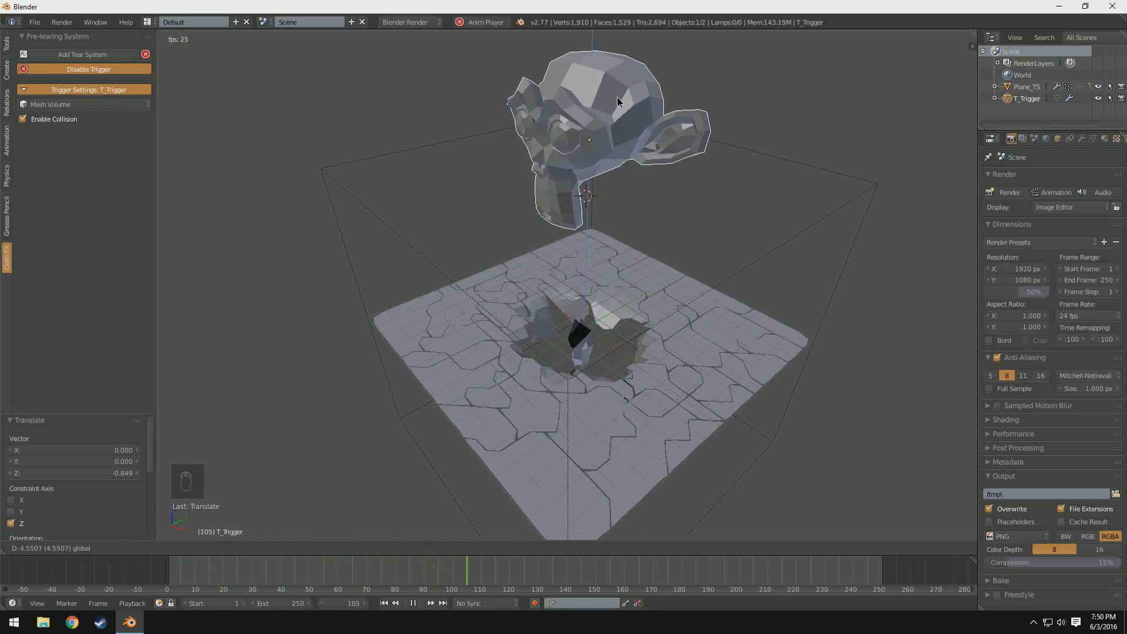
# - Switch the monkey trigger's type to Proximity and inspect it hovering above the torn plane
pyautogui.middleClick(584, 194)
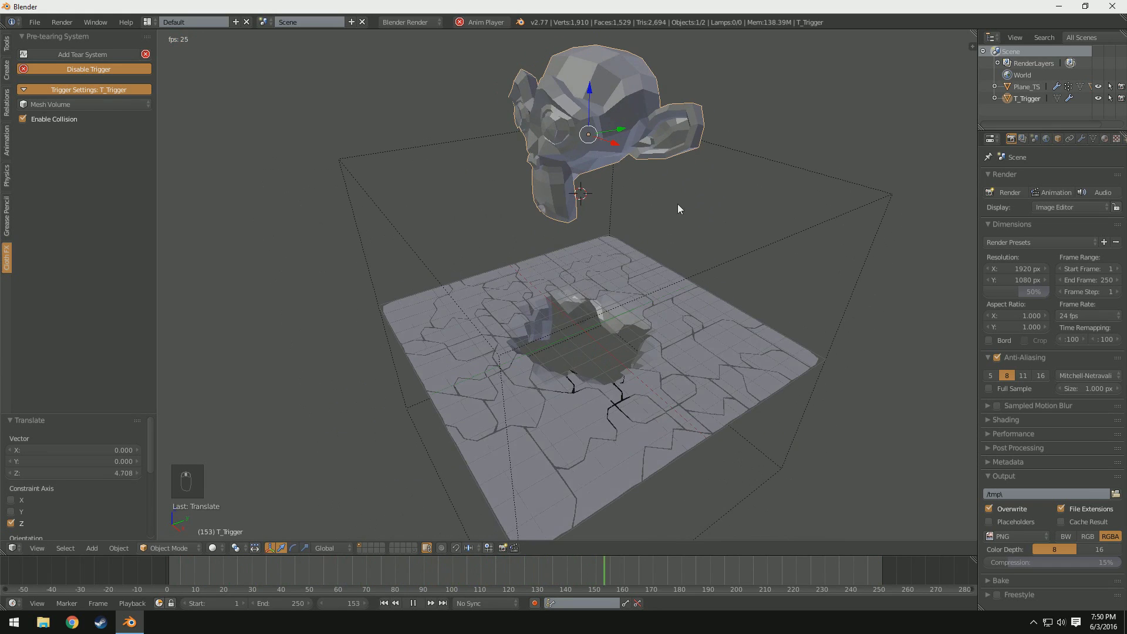
pyautogui.middleClick(108, 109)
pyautogui.click(97, 148)
pyautogui.middleClick(371, 209)
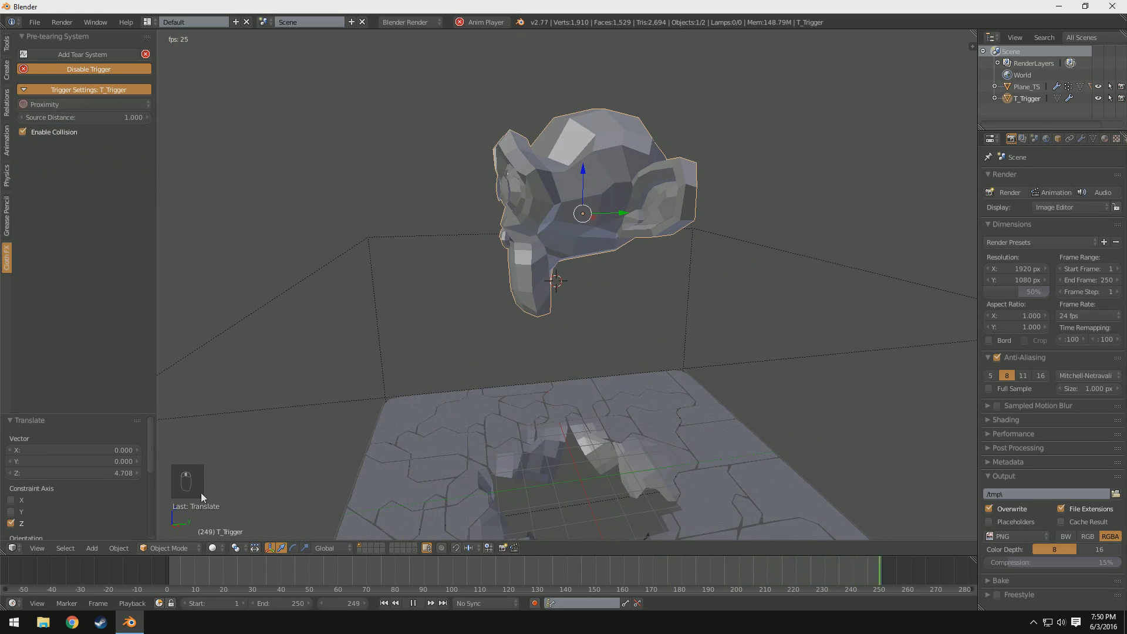
pyautogui.moveTo(586, 380); pyautogui.dragTo(596, 361)
pyautogui.moveTo(596, 361); pyautogui.dragTo(544, 450)
pyautogui.click(562, 369)
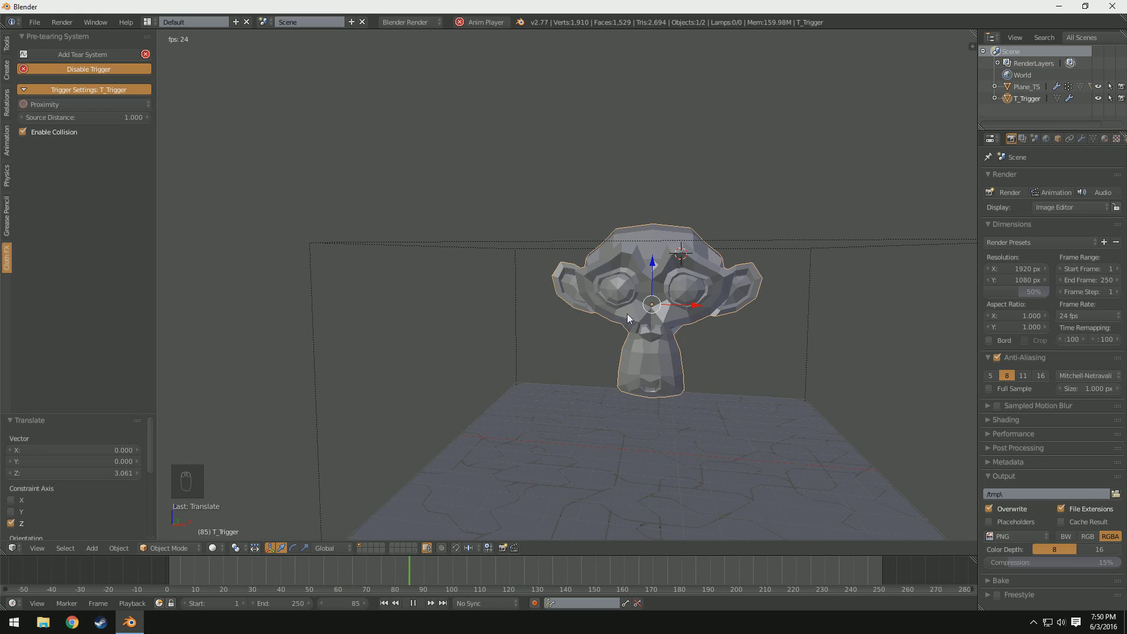
# - Delete the monkey trigger, select Plane_TS and expand its Dynamics settings
pyautogui.press('Delete')
pyautogui.middleClick(704, 467)
pyautogui.rightClick(682, 417)
pyautogui.moveTo(723, 467); pyautogui.dragTo(666, 404)
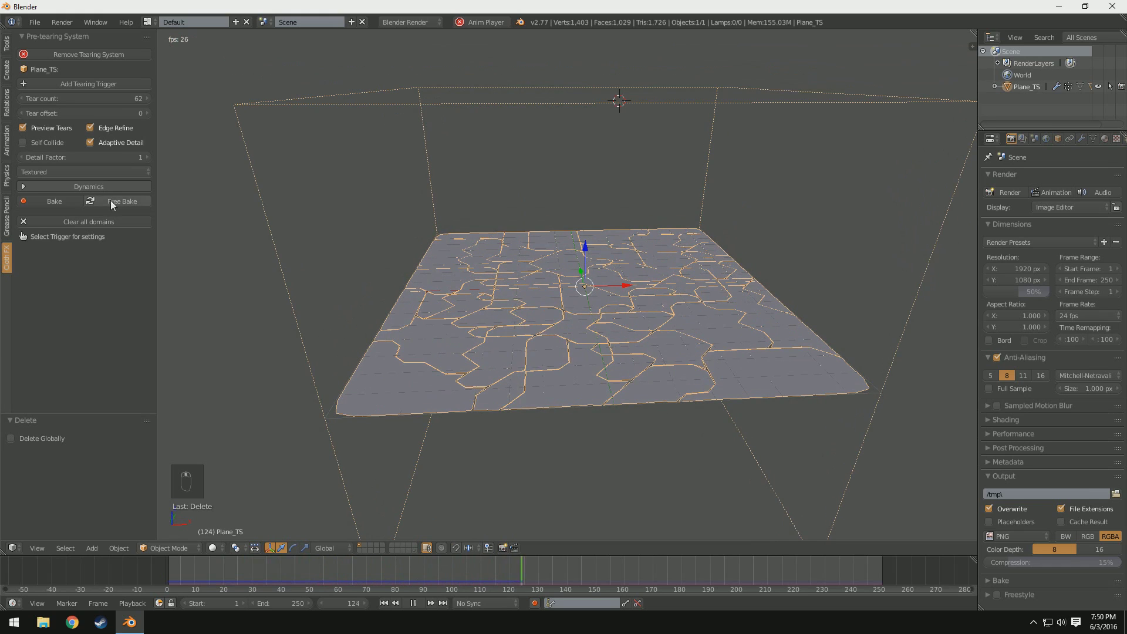
pyautogui.moveTo(28, 191); pyautogui.dragTo(585, 328)
# - View the plane edge-on from the front and bring up the snapping options with Shift+S
pyautogui.moveTo(586, 328); pyautogui.dragTo(751, 315)
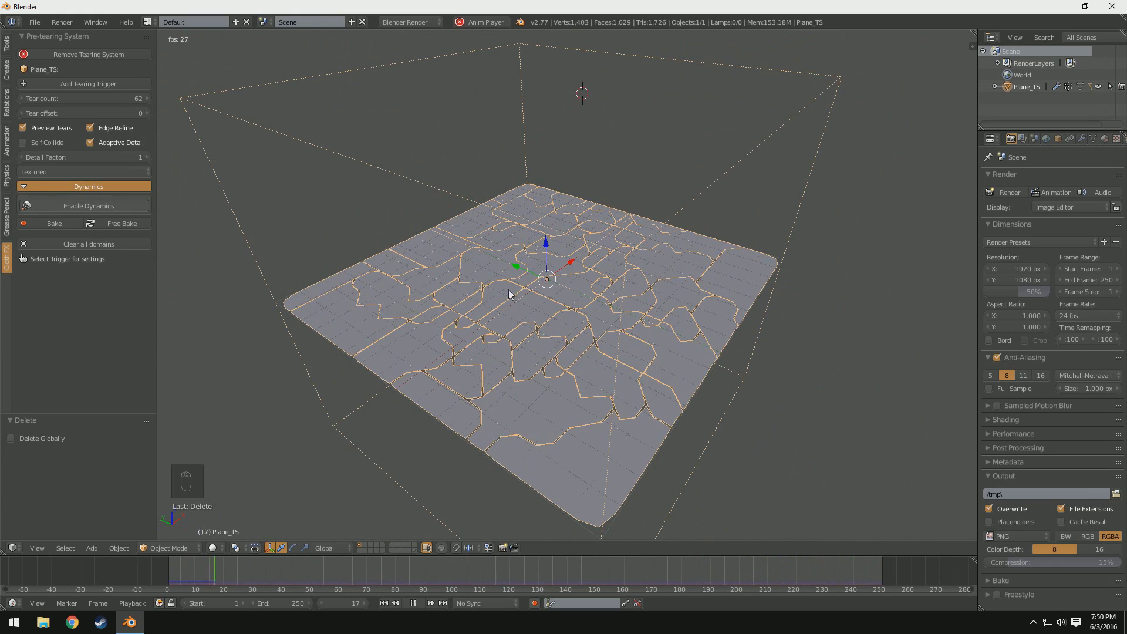
pyautogui.moveTo(587, 362); pyautogui.dragTo(574, 457)
pyautogui.middleClick(572, 460)
pyautogui.press('shift+s')
# - Add a UV sphere as a tearing trigger and enable dynamics on Plane_TS
pyautogui.press('shift+a')
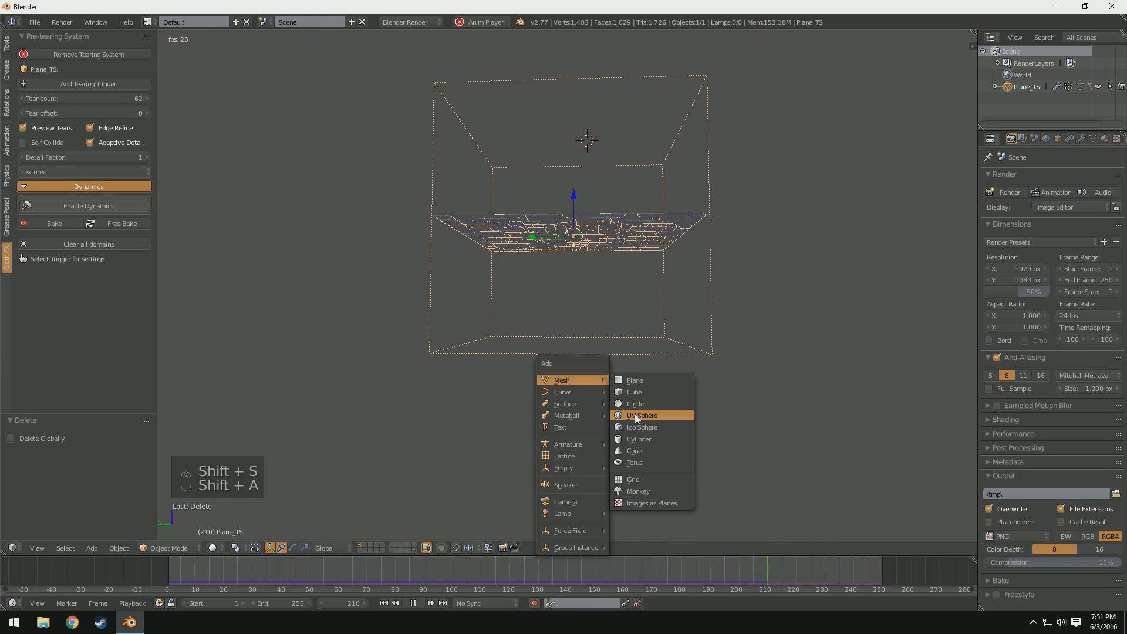
pyautogui.press('s')
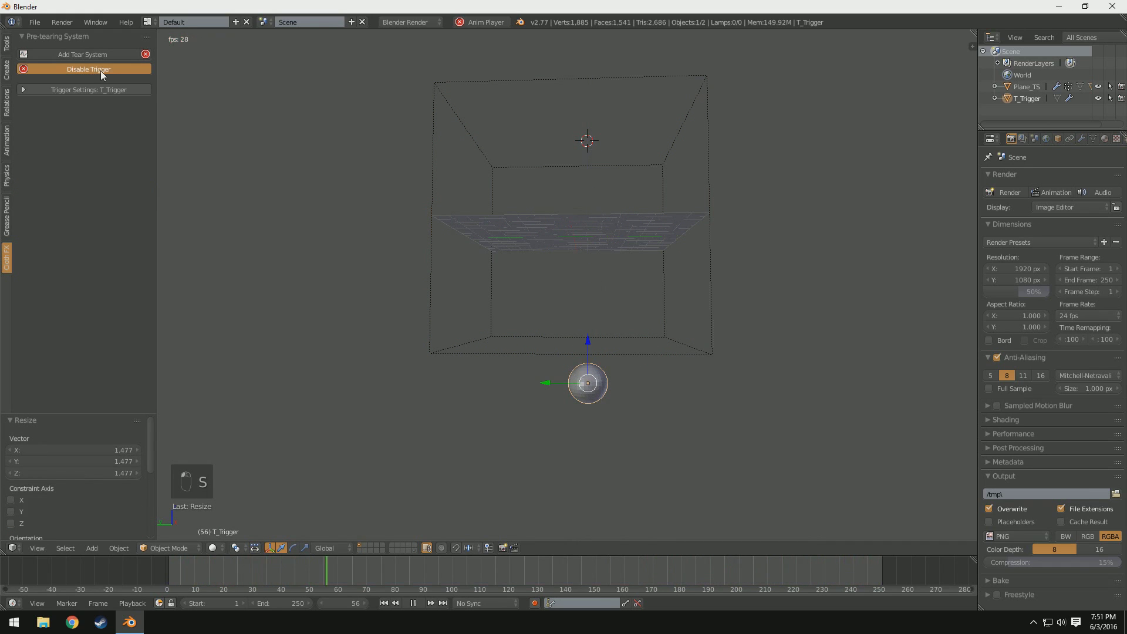
pyautogui.moveTo(92, 117); pyautogui.dragTo(524, 410)
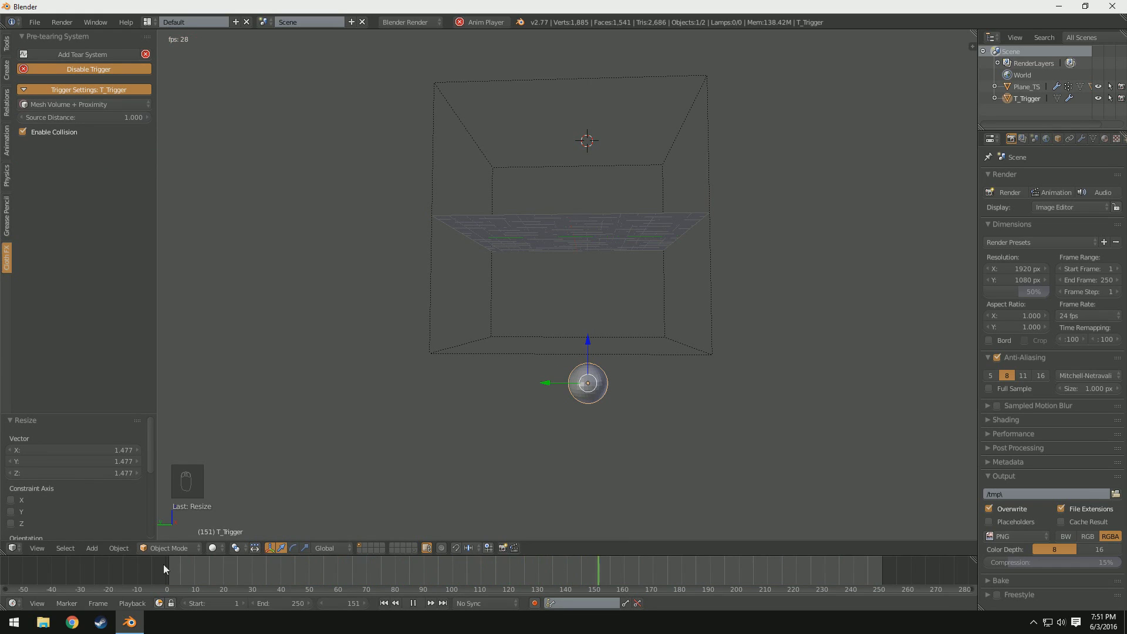
pyautogui.click(559, 248)
pyautogui.middleClick(73, 209)
pyautogui.moveTo(72, 208); pyautogui.dragTo(582, 405)
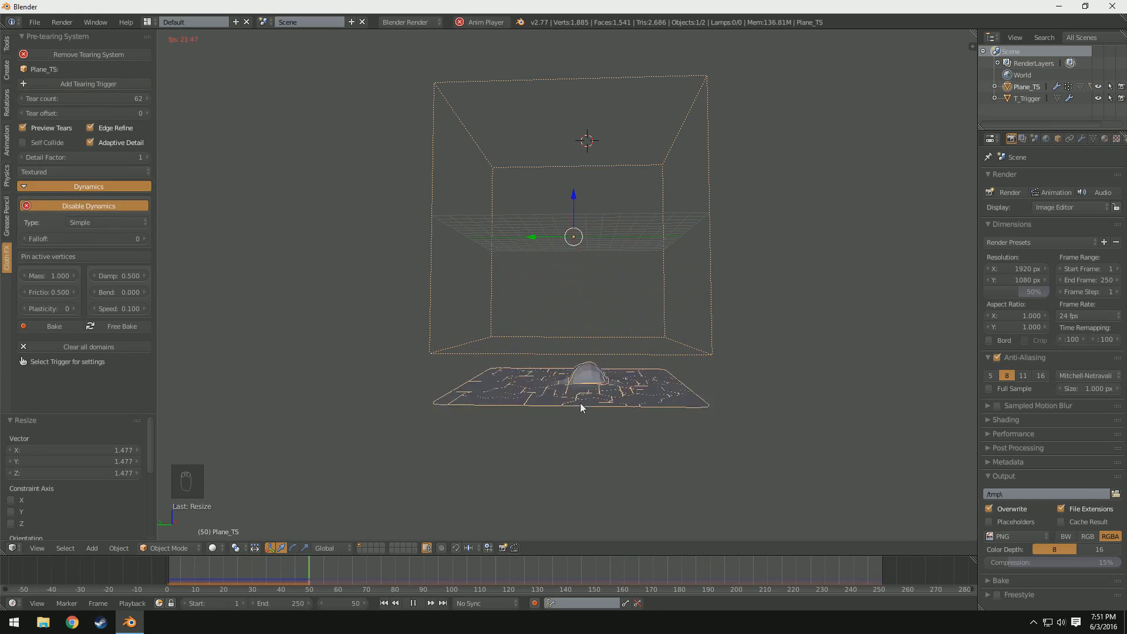
# - Move the sphere below then back above the plane to test the tear, and duplicate the sphere trigger
pyautogui.moveTo(608, 457); pyautogui.dragTo(603, 448)
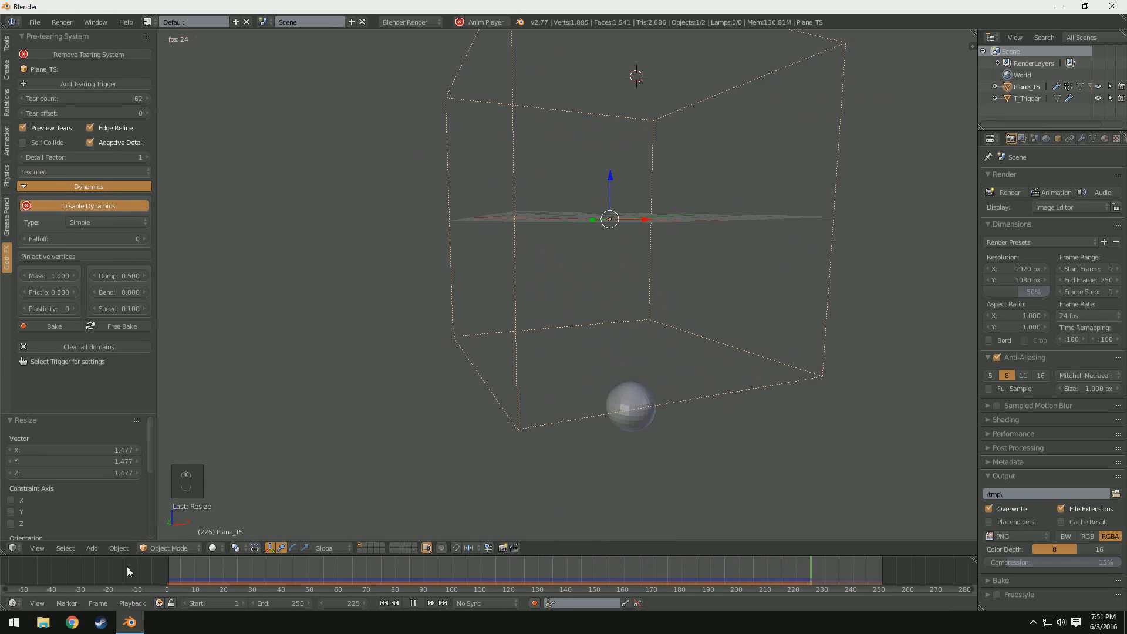
pyautogui.moveTo(131, 570); pyautogui.dragTo(700, 358)
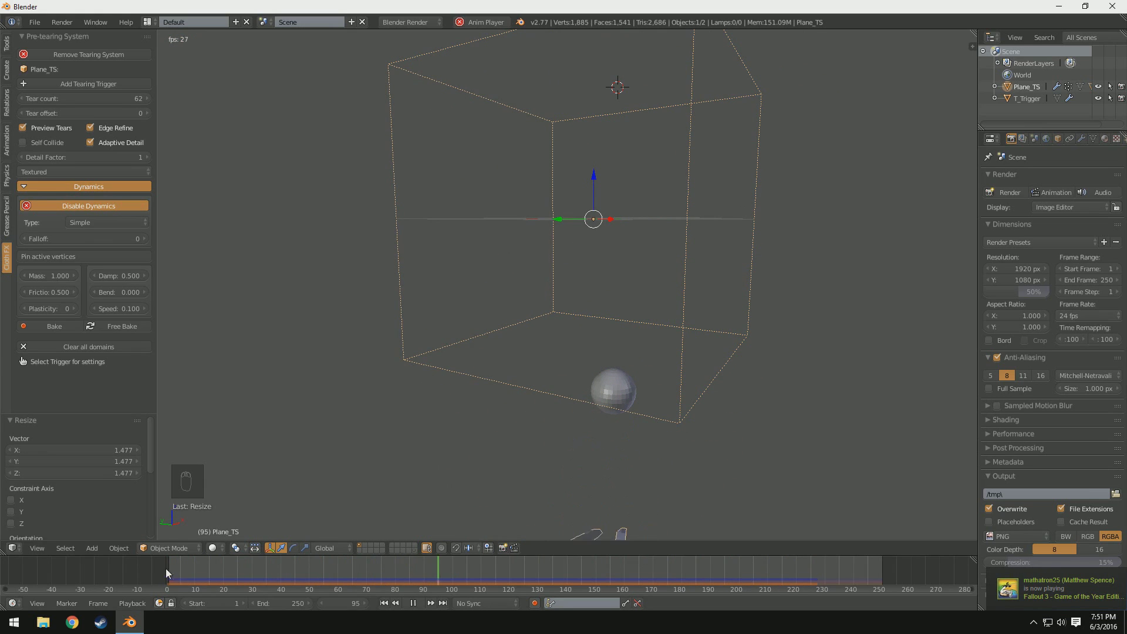
pyautogui.click(215, 549)
pyautogui.rightClick(618, 354)
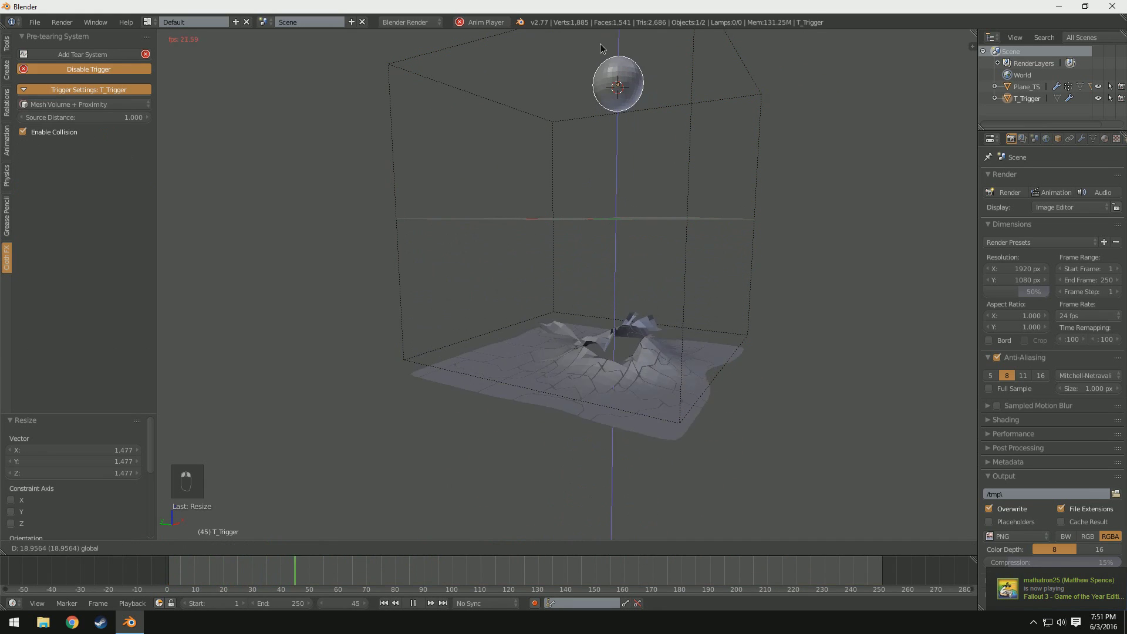
pyautogui.click(604, 48)
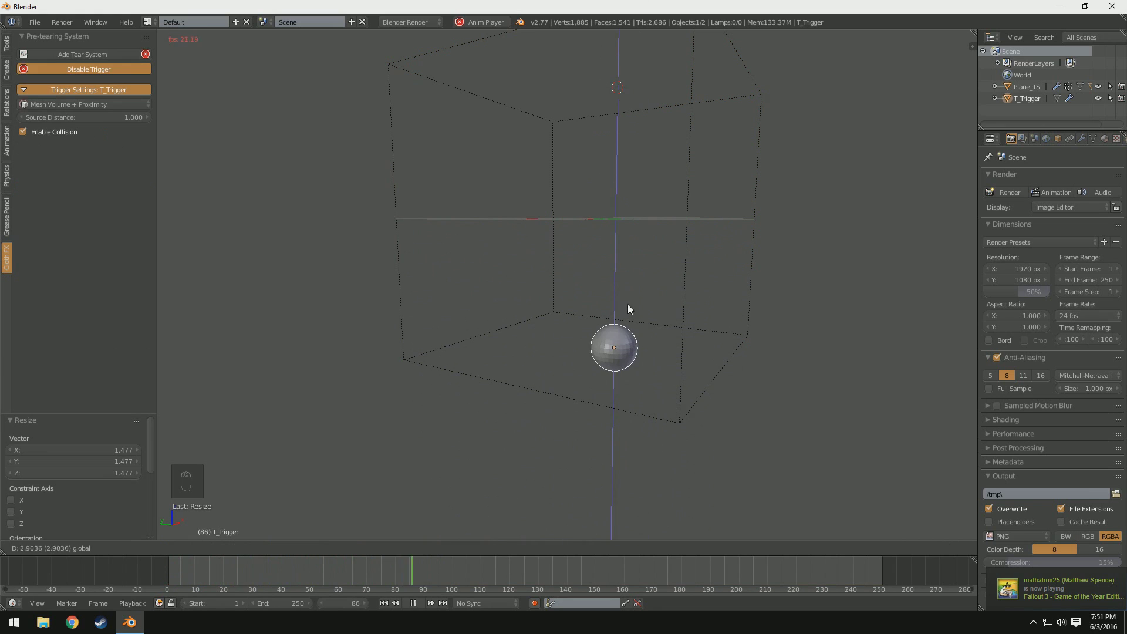
pyautogui.moveTo(606, 303); pyautogui.dragTo(622, 475)
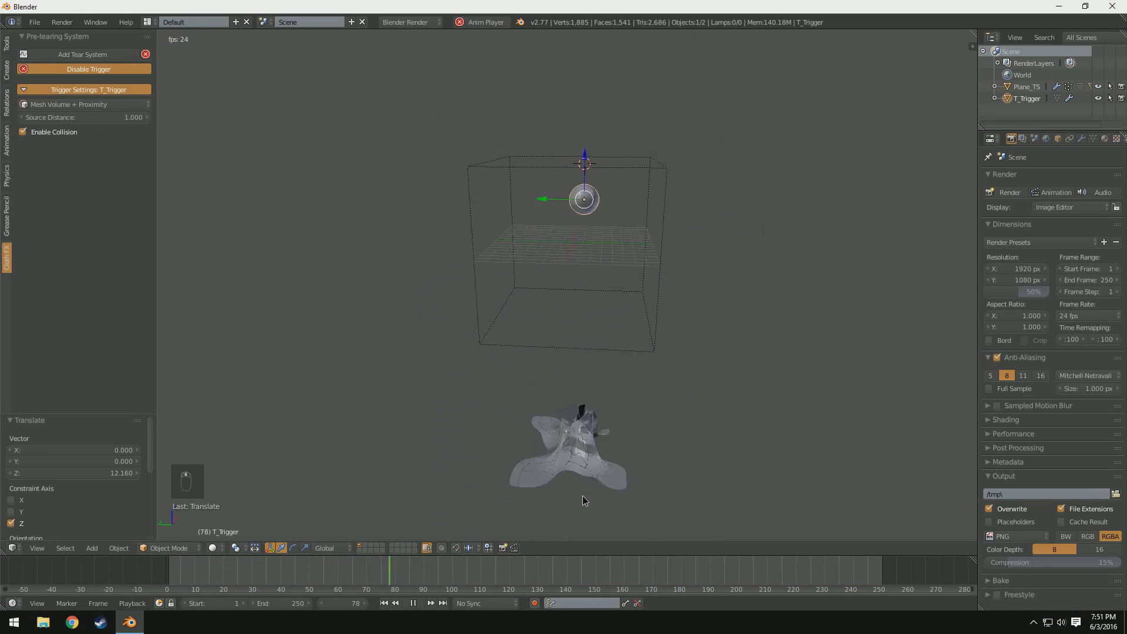
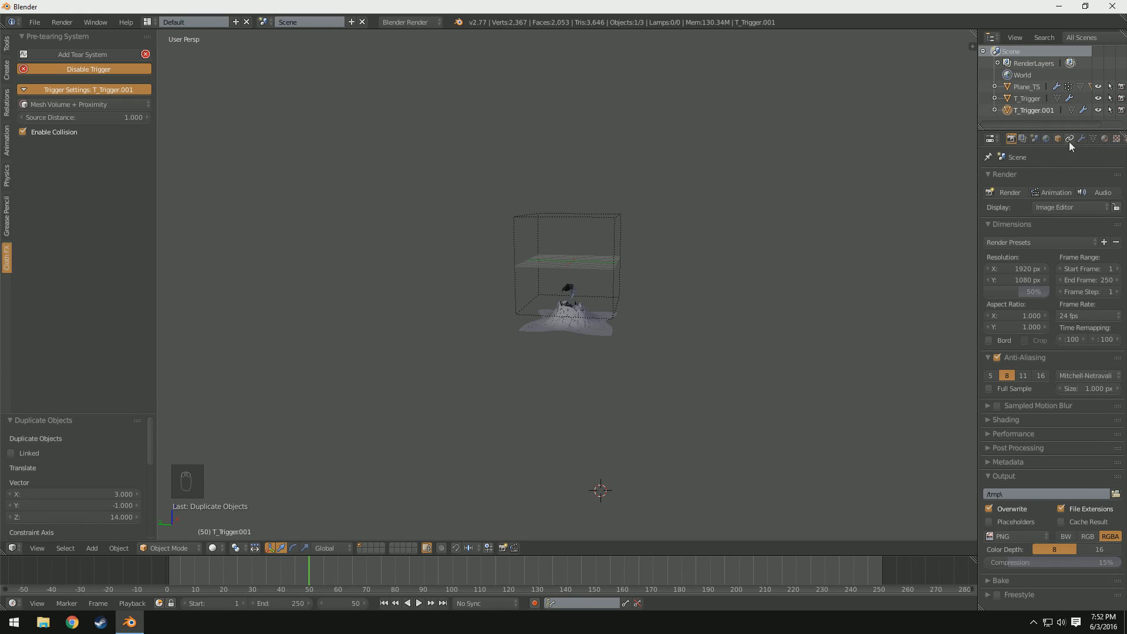
# - Set the duplicate trigger's Location Z to 1, centre the 3D cursor and add a Wind force field
pyautogui.moveTo(1066, 141); pyautogui.dragTo(1010, 252)
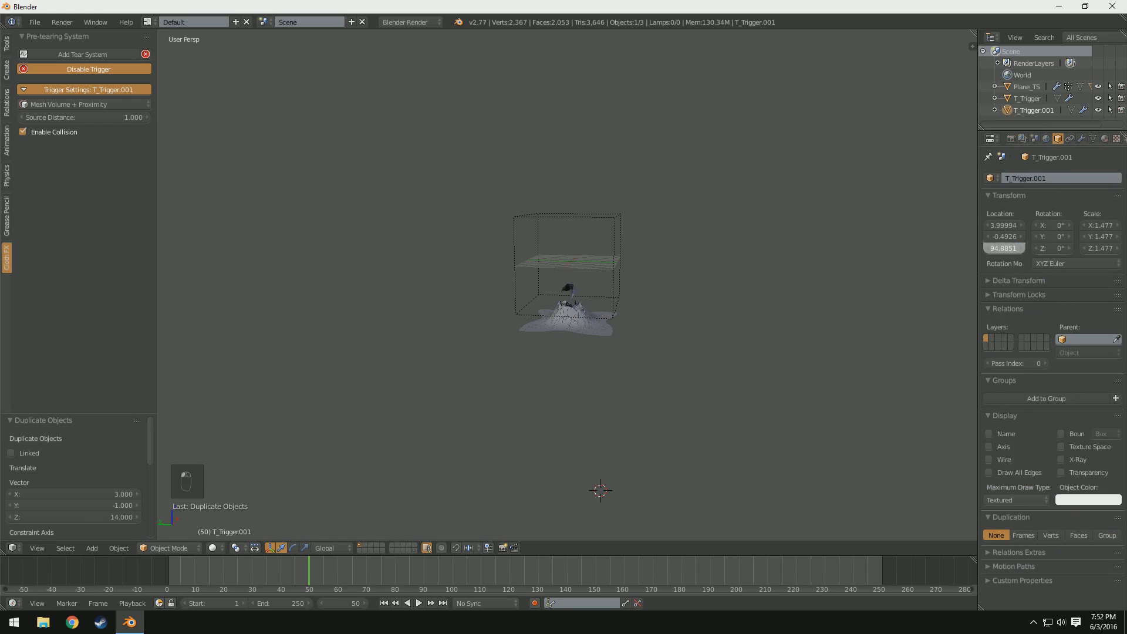
pyautogui.click(657, 243)
pyautogui.press('shift+s')
pyautogui.moveTo(546, 307); pyautogui.dragTo(528, 365)
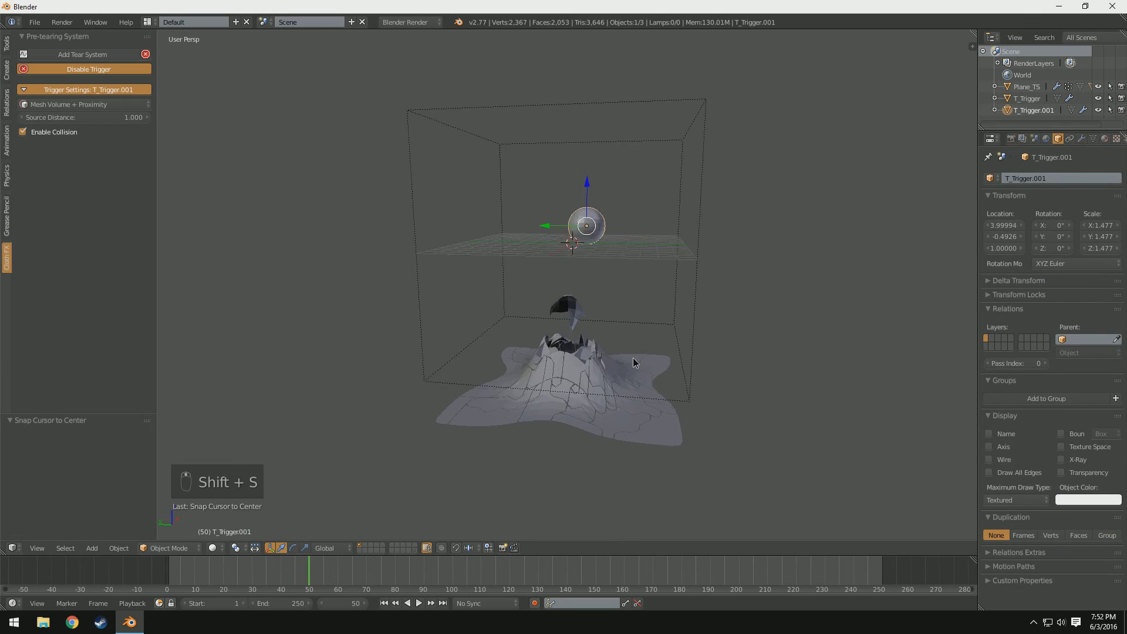
pyautogui.moveTo(540, 229); pyautogui.dragTo(679, 528)
pyautogui.click(645, 490)
pyautogui.press('shift+a')
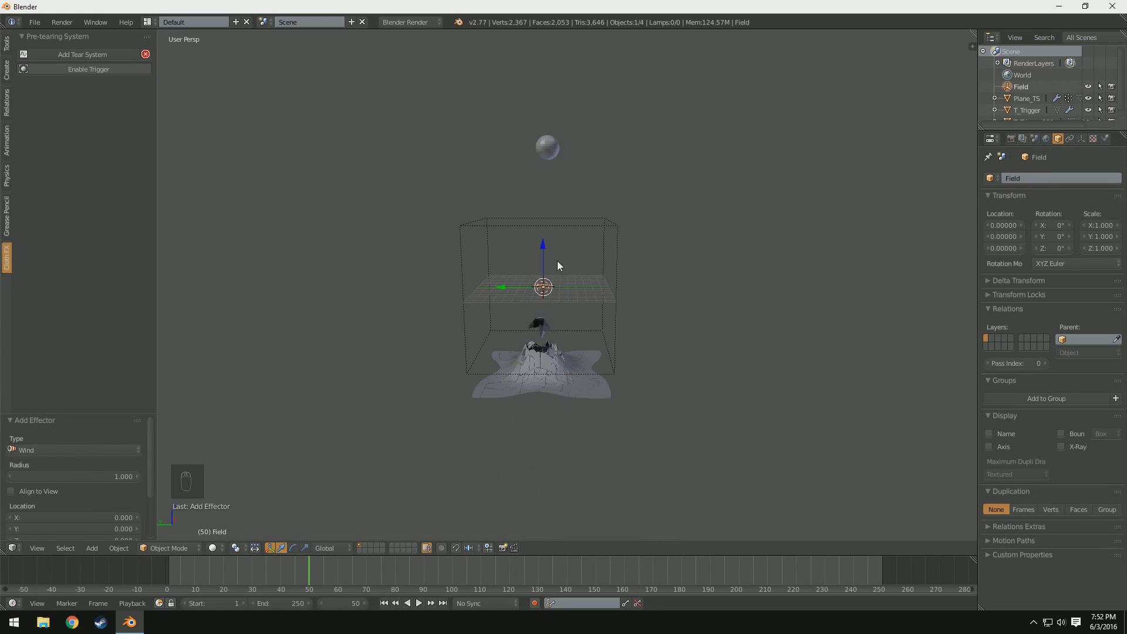
# - Set the wind force field's strength to 10 in its Physics settings
pyautogui.click(546, 259)
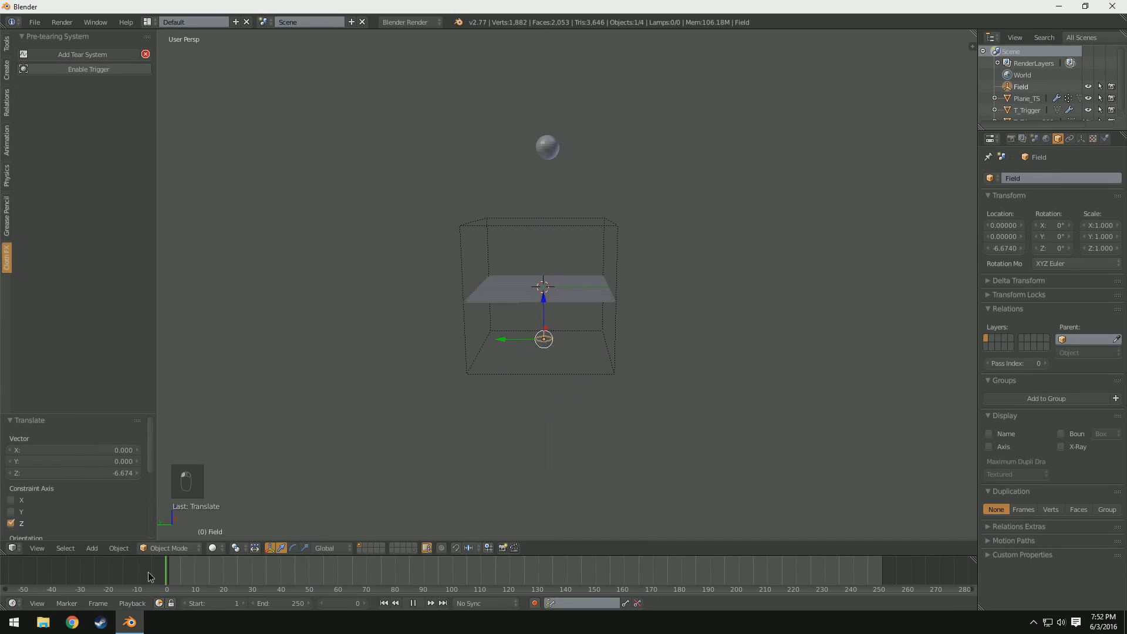
pyautogui.moveTo(542, 485); pyautogui.dragTo(1085, 263)
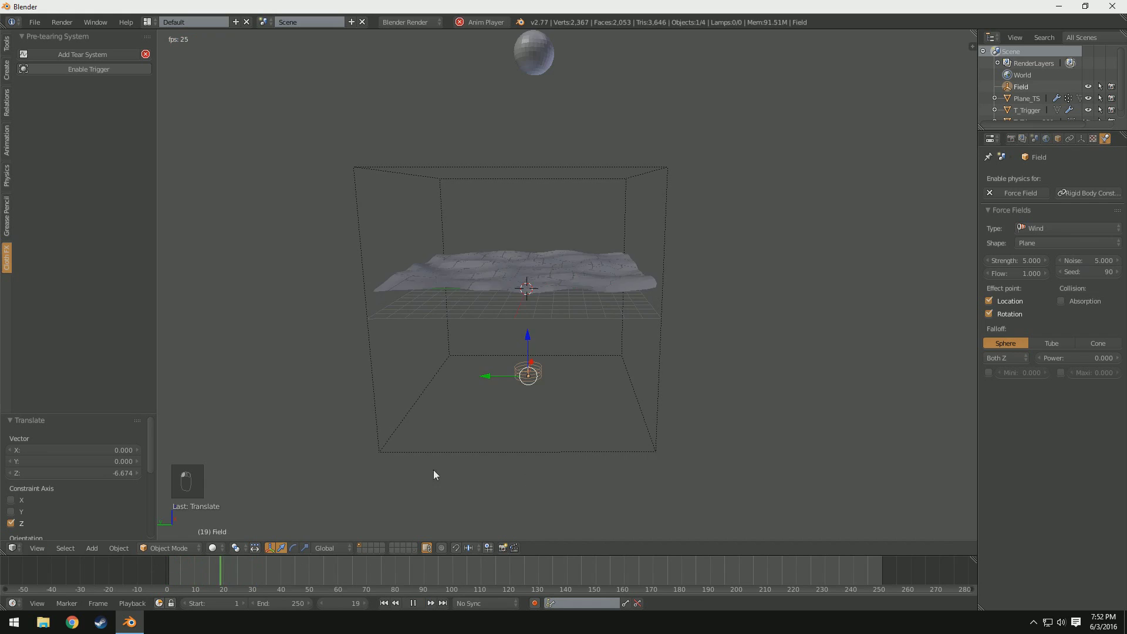
pyautogui.moveTo(500, 421); pyautogui.dragTo(664, 323)
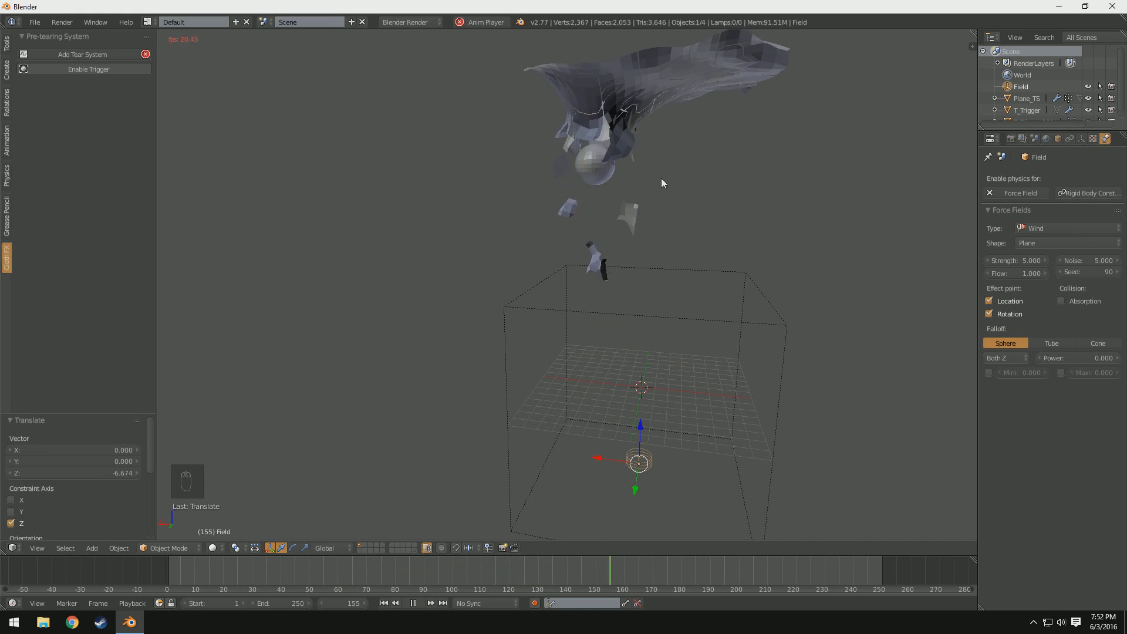
# - Play the animation and follow the torn cloth blowing upward past the sphere
pyautogui.moveTo(633, 160); pyautogui.dragTo(680, 194)
pyautogui.middleClick(644, 168)
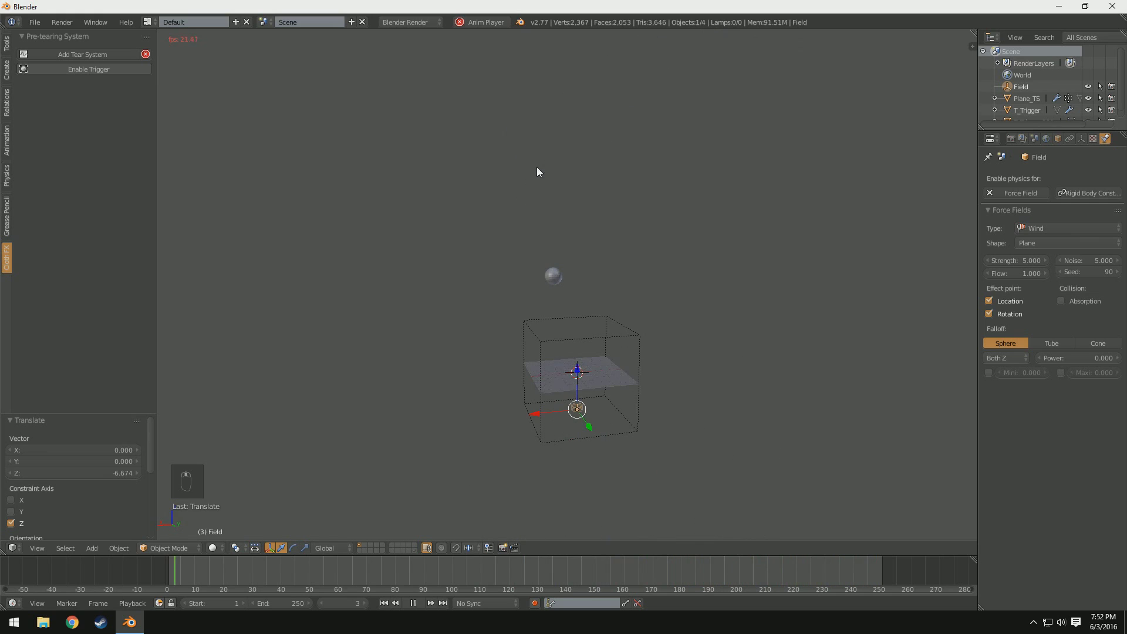
pyautogui.middleClick(586, 370)
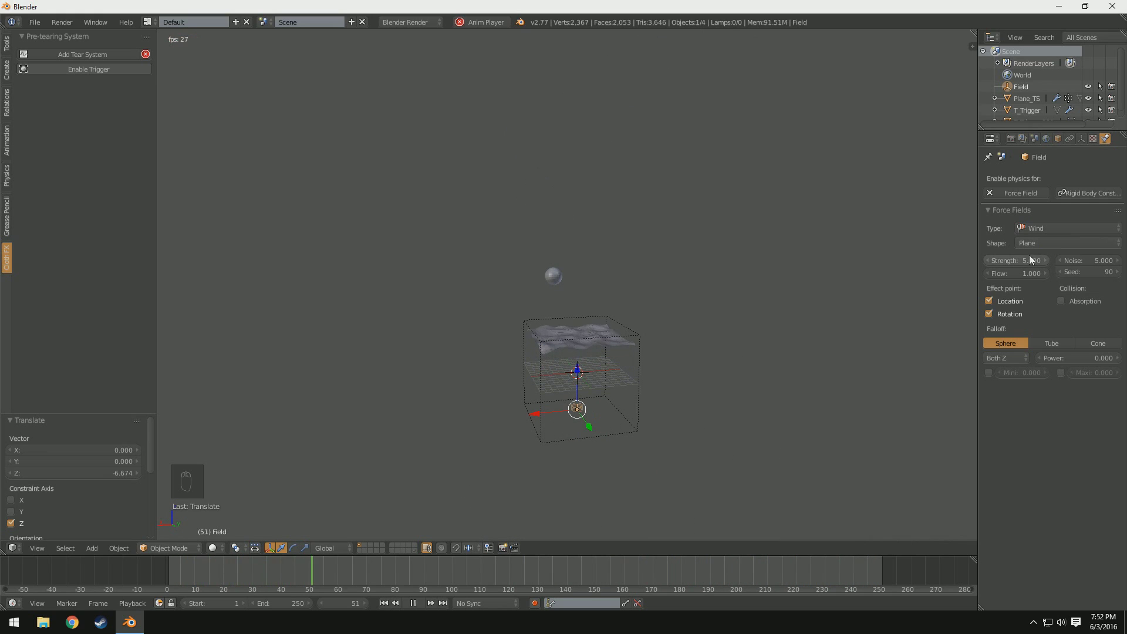
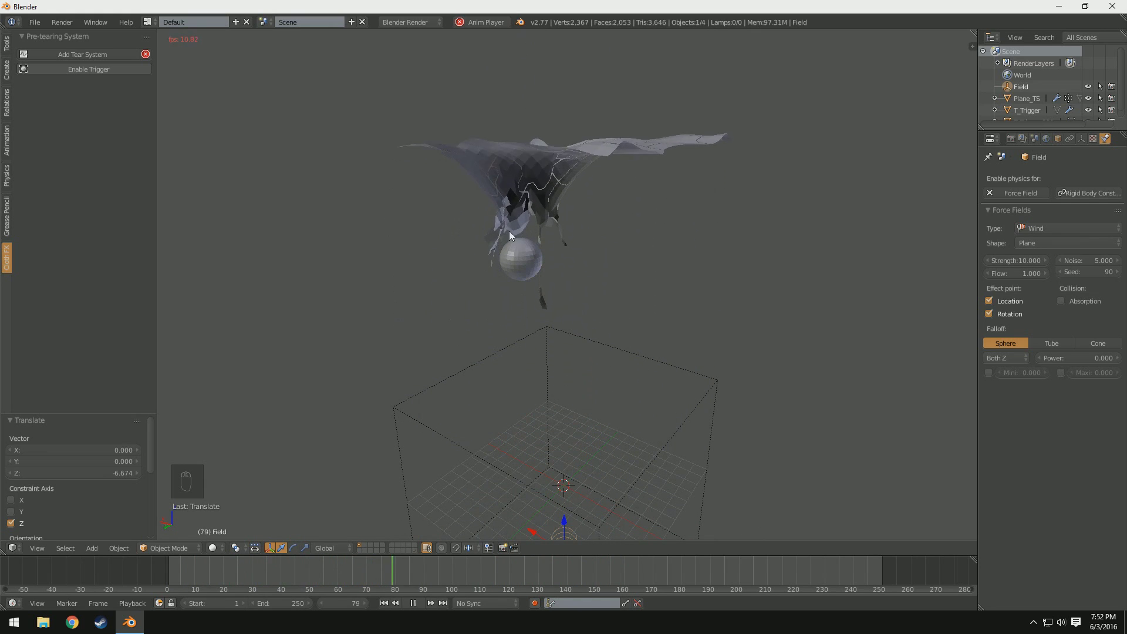
pyautogui.moveTo(545, 403); pyautogui.dragTo(381, 625)
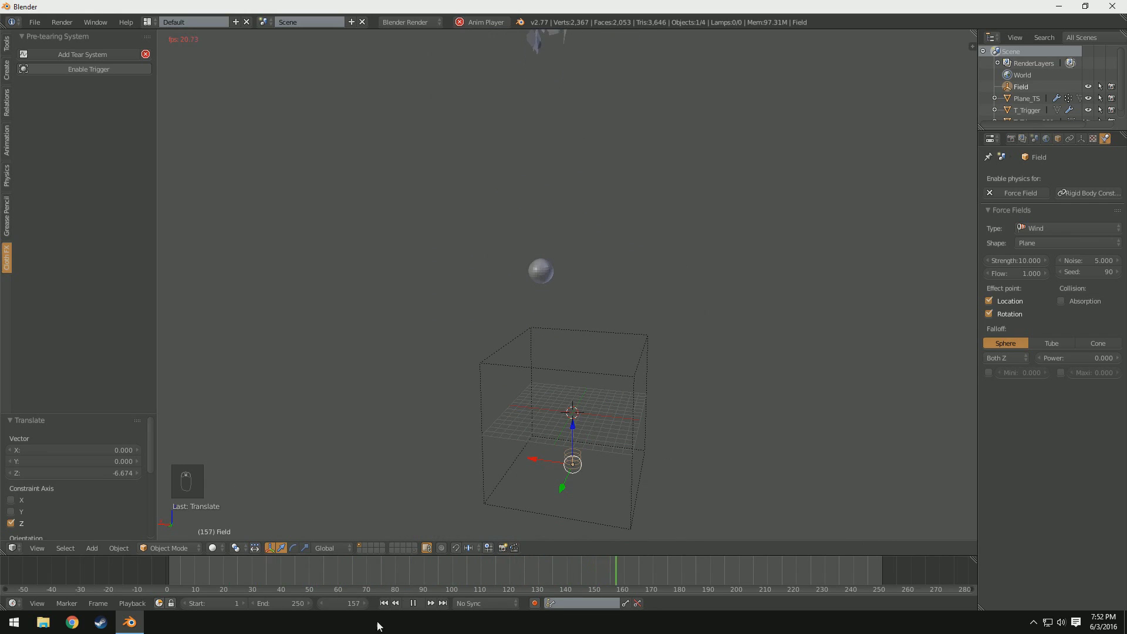
pyautogui.moveTo(410, 604); pyautogui.dragTo(574, 402)
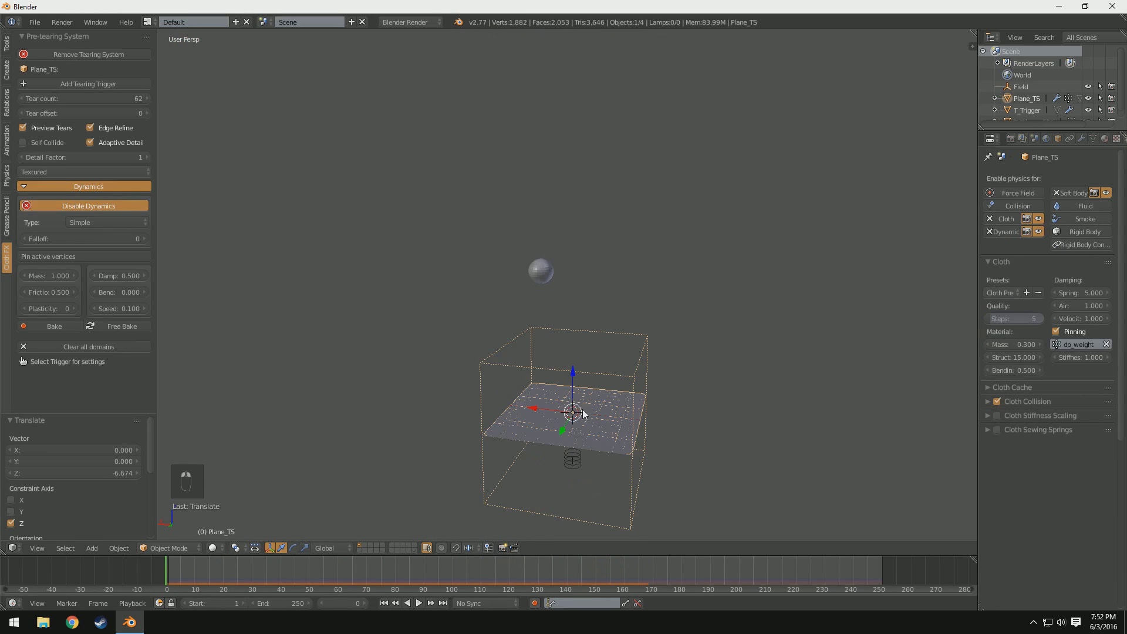
# - Raise the Pre-tearing detail factor, set the tear count to 70 and enable Self Collide
pyautogui.moveTo(622, 448); pyautogui.dragTo(626, 451)
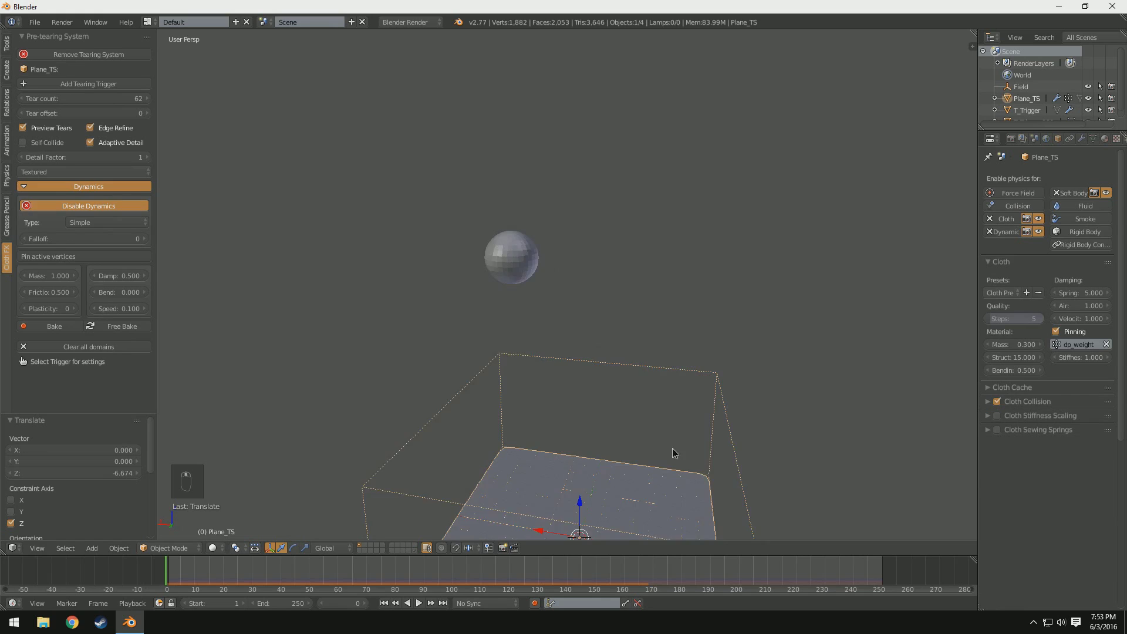
pyautogui.moveTo(103, 163); pyautogui.dragTo(266, 443)
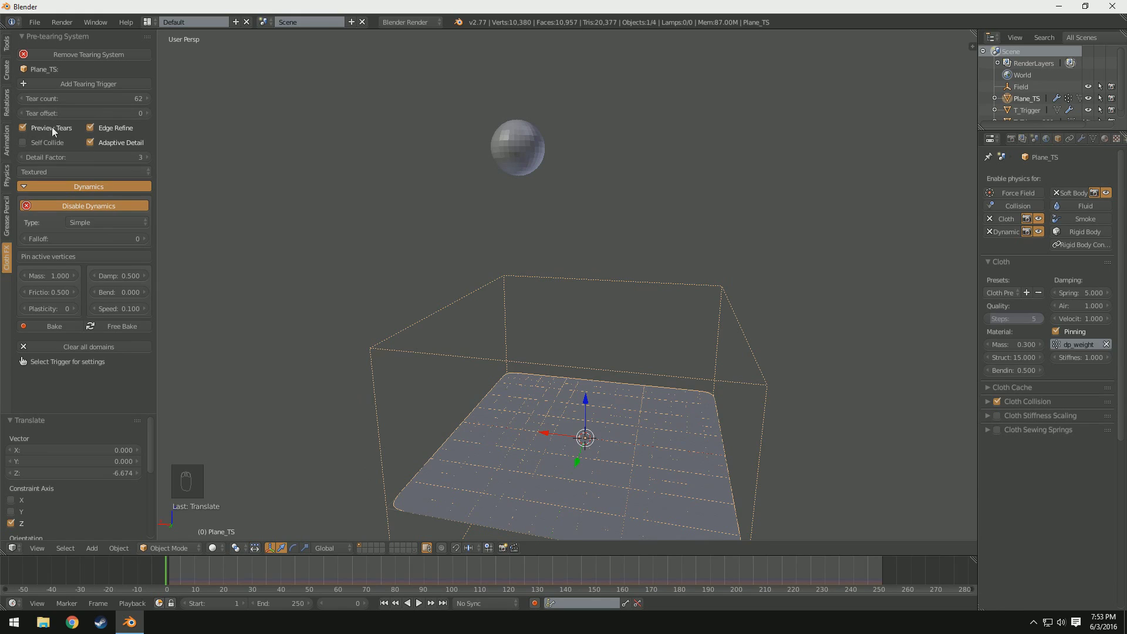
pyautogui.moveTo(34, 130); pyautogui.dragTo(540, 391)
pyautogui.moveTo(540, 391); pyautogui.dragTo(528, 171)
pyautogui.moveTo(528, 171); pyautogui.dragTo(983, 384)
pyautogui.moveTo(477, 150); pyautogui.dragTo(612, 390)
pyautogui.press('s')
pyautogui.press('ctrl+z')
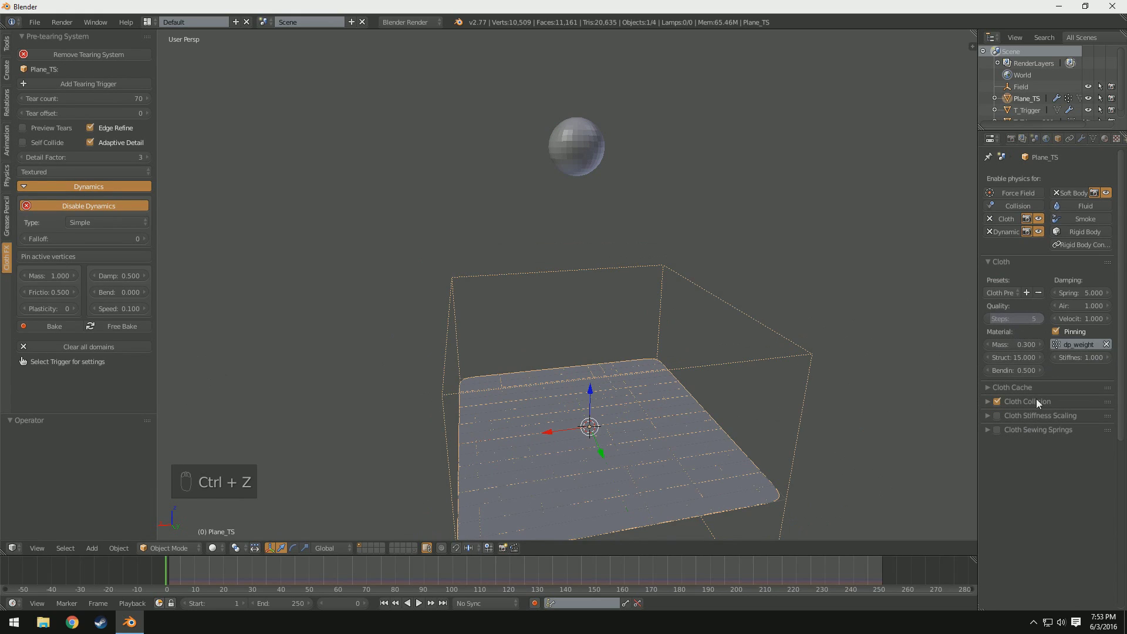
# - Raise cloth quality steps to 6, detail factor to 4 and self-collision quality to 2
pyautogui.moveTo(1021, 322); pyautogui.dragTo(292, 552)
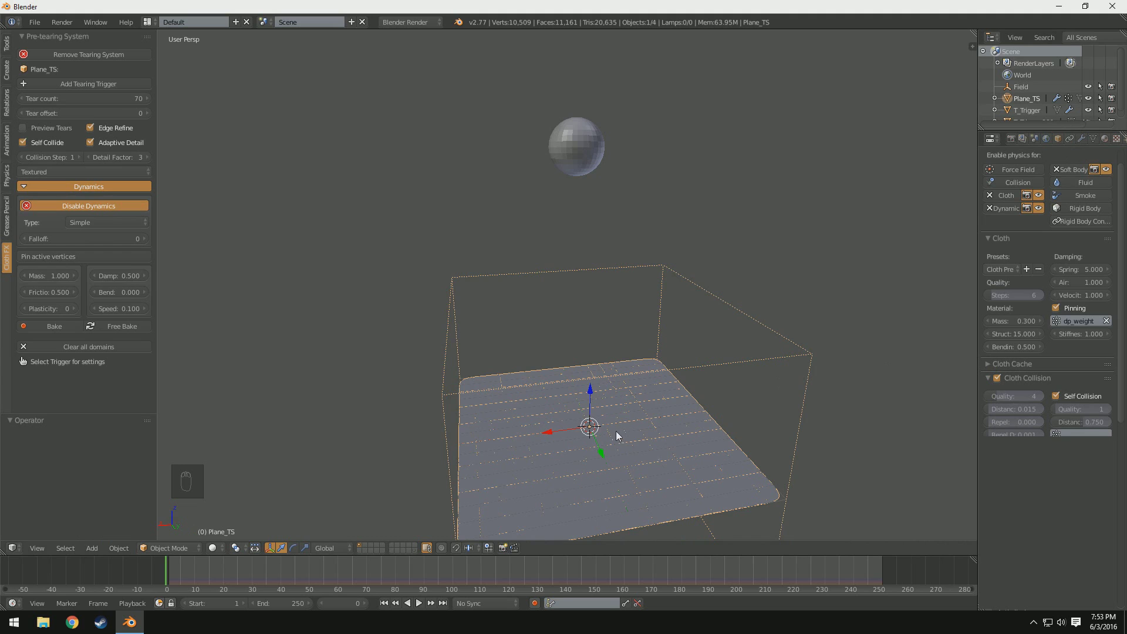
pyautogui.moveTo(620, 434); pyautogui.dragTo(351, 558)
pyautogui.moveTo(130, 165); pyautogui.dragTo(51, 163)
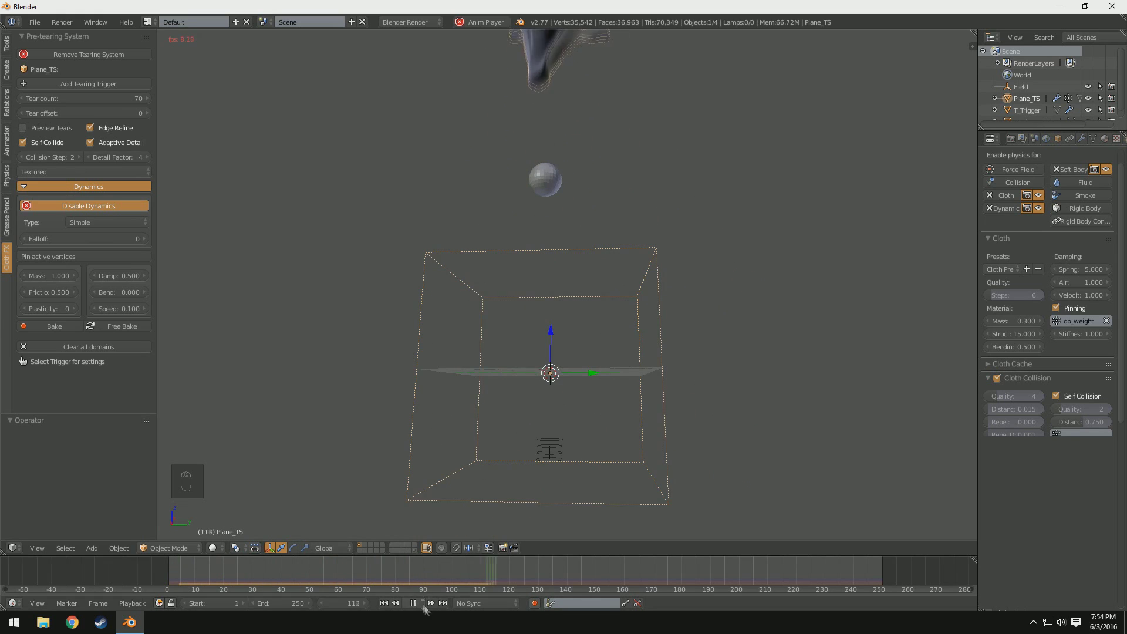
# - Play the high-detail simulation and watch the denser cloth tear beneath the sphere
pyautogui.middleClick(167, 576)
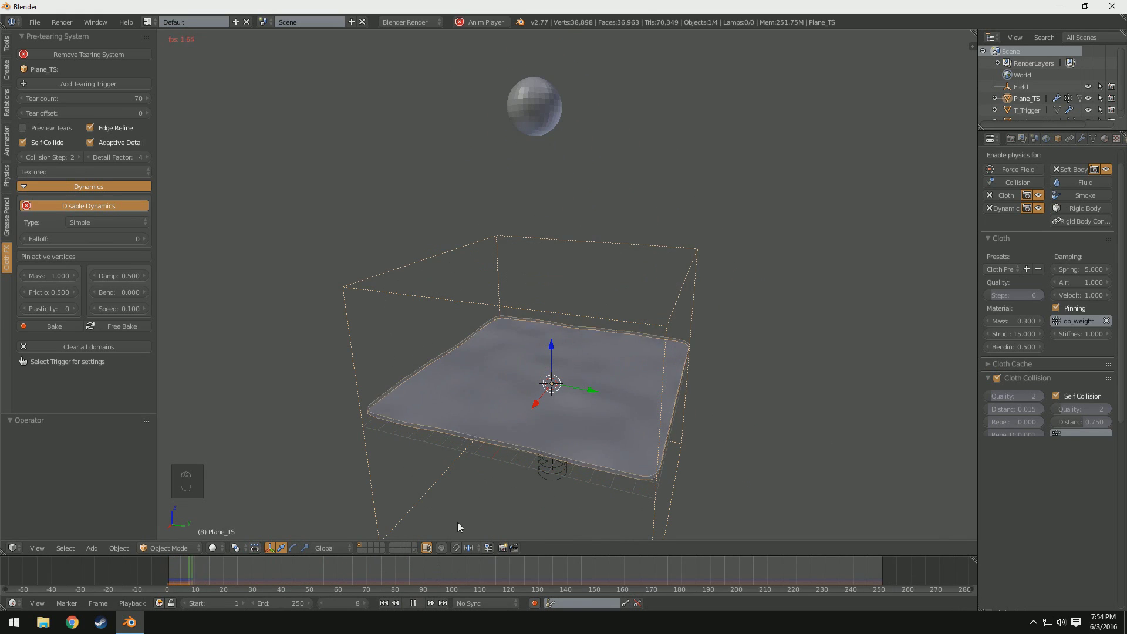
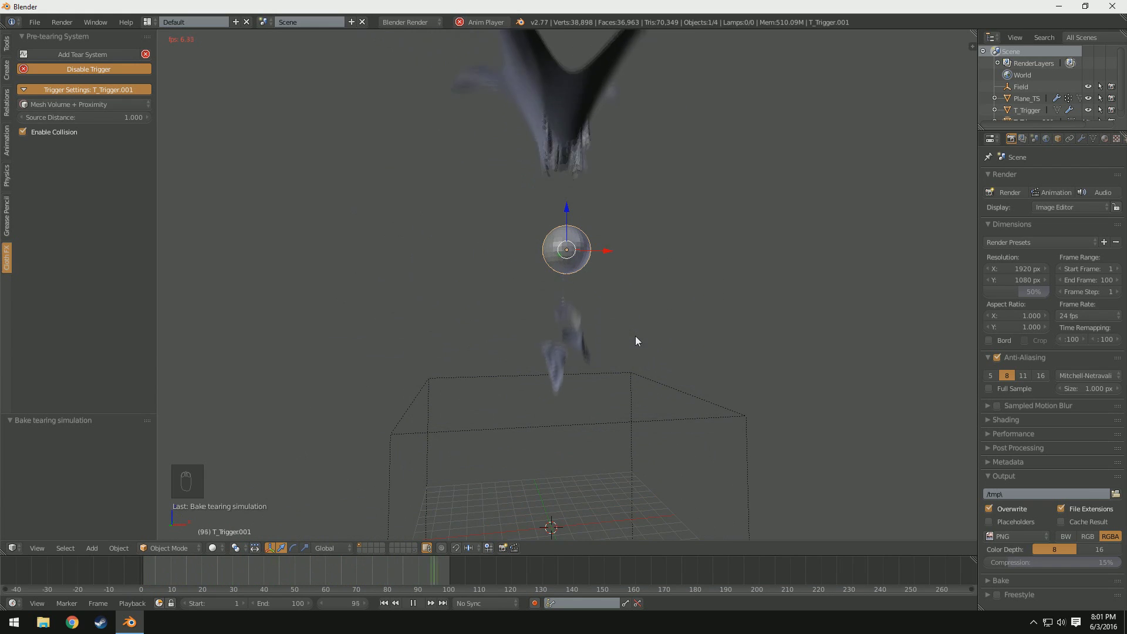
# - Set the scene's end frame to 100 in Render properties
pyautogui.moveTo(416, 610); pyautogui.dragTo(652, 390)
pyautogui.moveTo(652, 390); pyautogui.dragTo(686, 372)
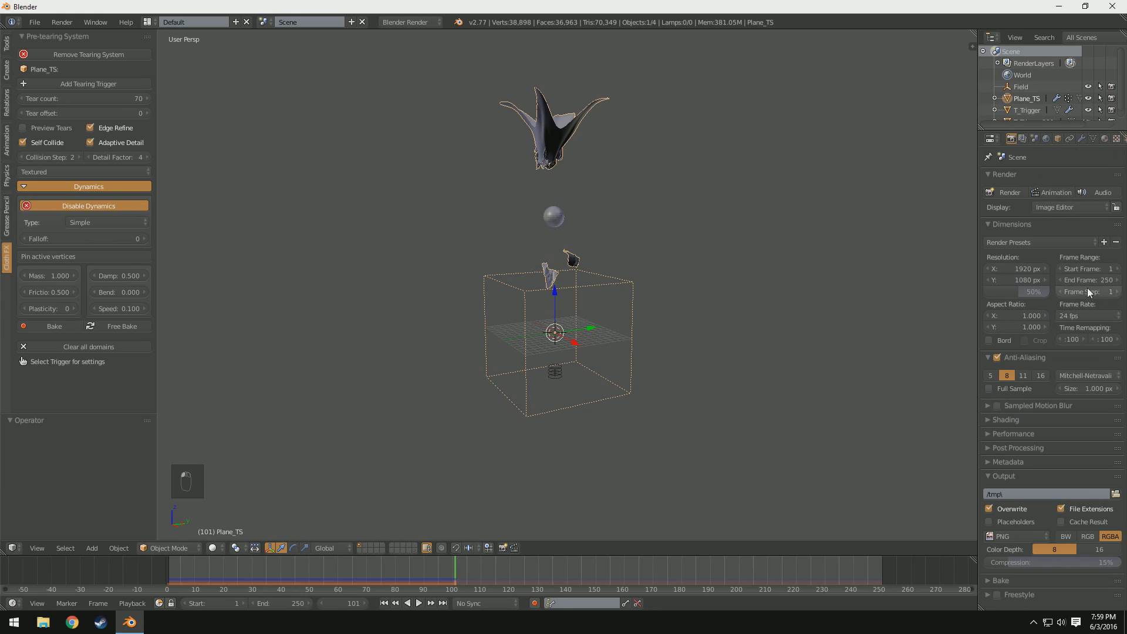
pyautogui.press('KP_0')
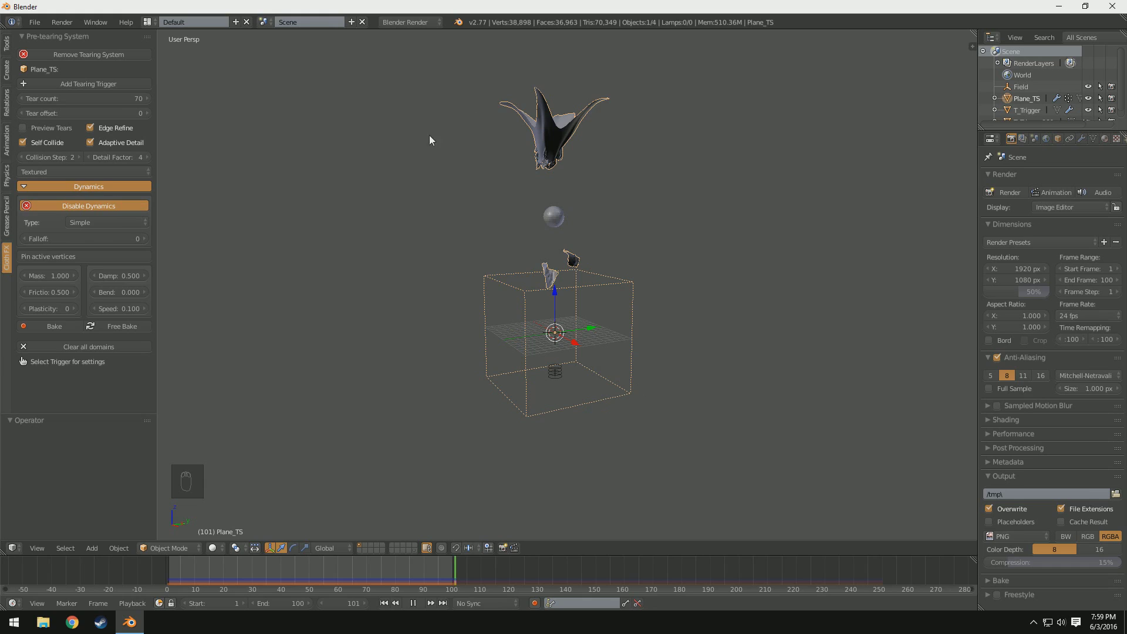
# - Bake the tearing simulation from the Pre-tearing System panel
pyautogui.moveTo(285, 537); pyautogui.dragTo(535, 174)
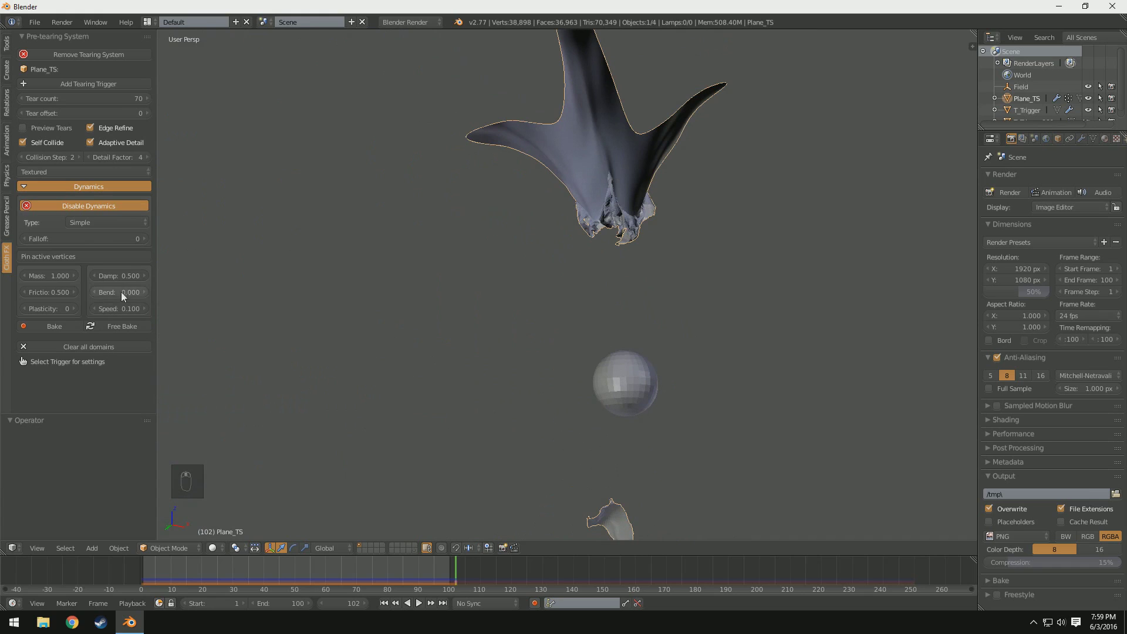
pyautogui.moveTo(66, 329); pyautogui.dragTo(574, 356)
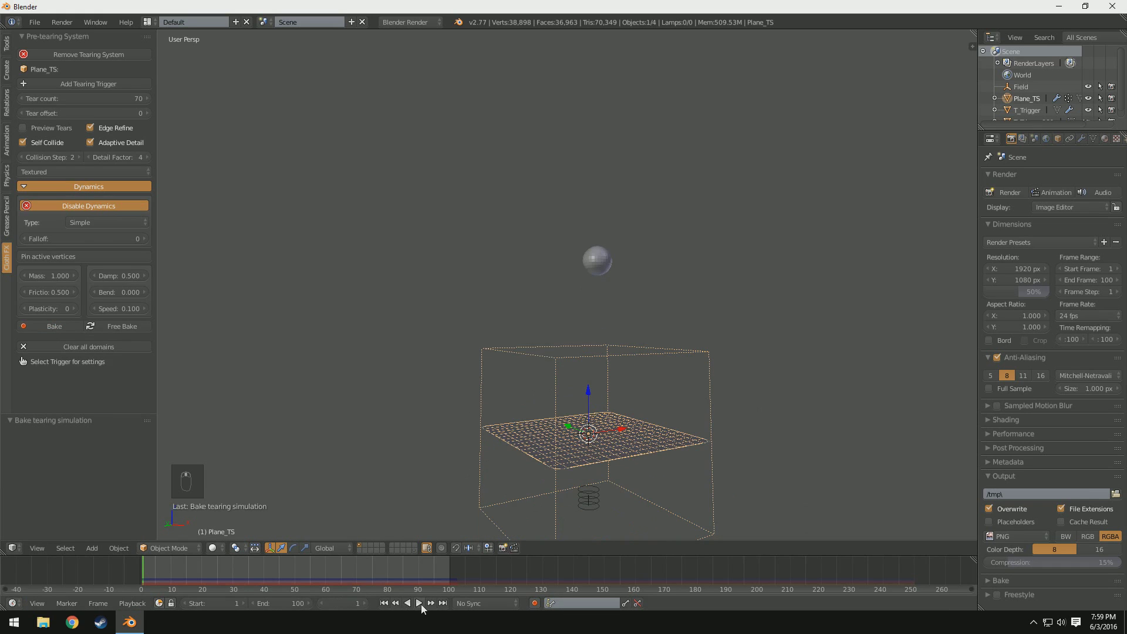
# - Orbit around the cloth plane and sphere trigger to inspect the tearing during playback
pyautogui.middleClick(426, 606)
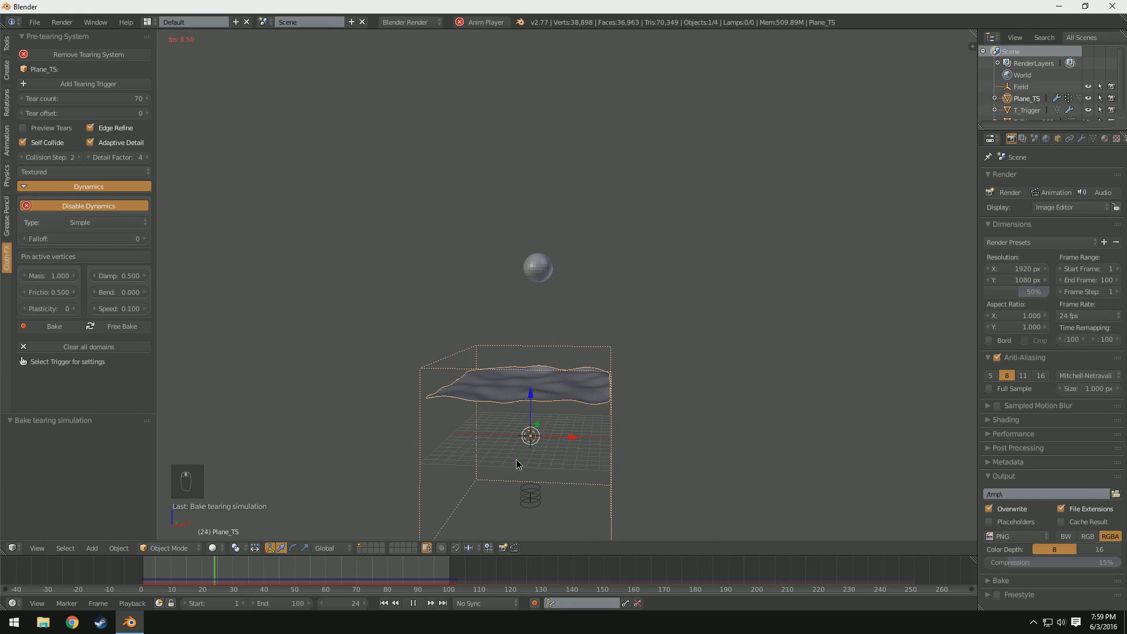
pyautogui.middleClick(556, 384)
pyautogui.middleClick(557, 385)
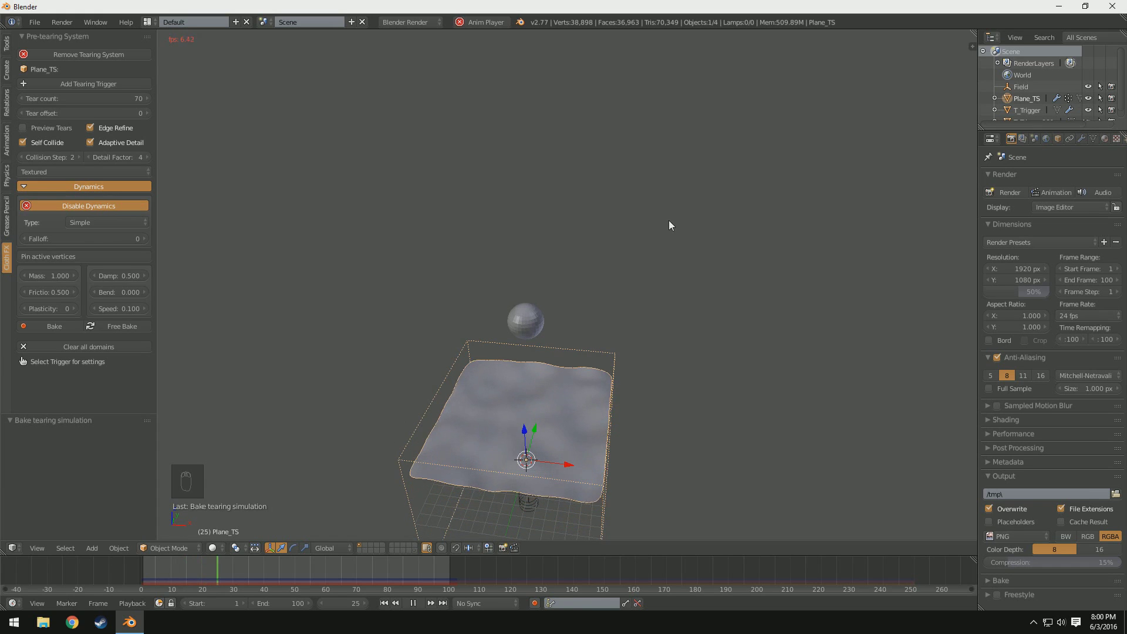
pyautogui.middleClick(499, 416)
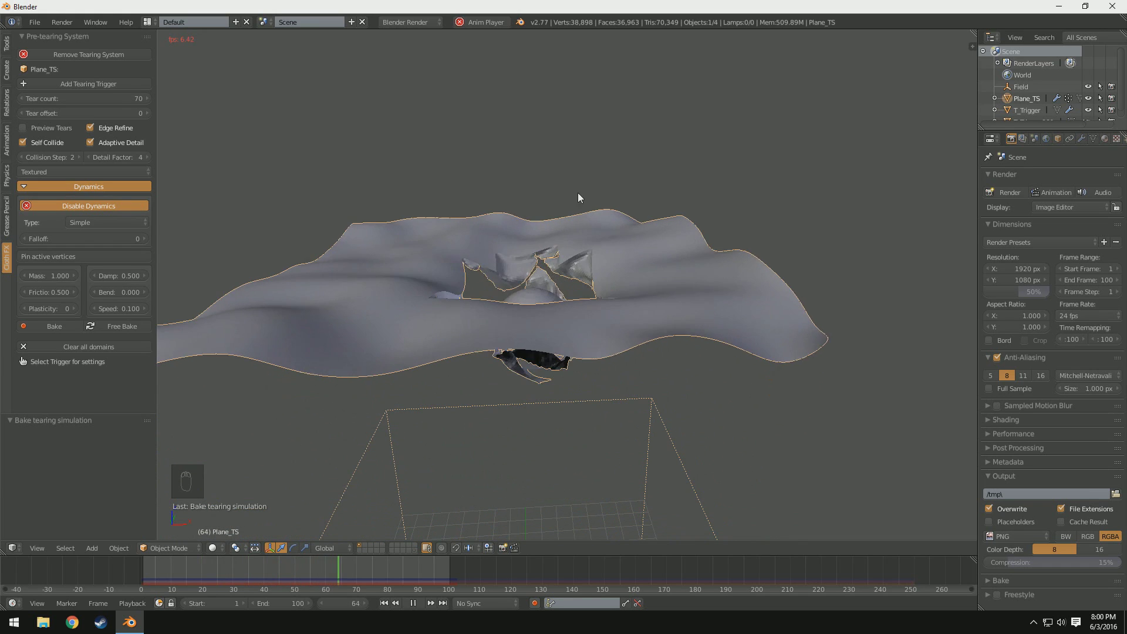
pyautogui.moveTo(556, 335); pyautogui.dragTo(104, 102)
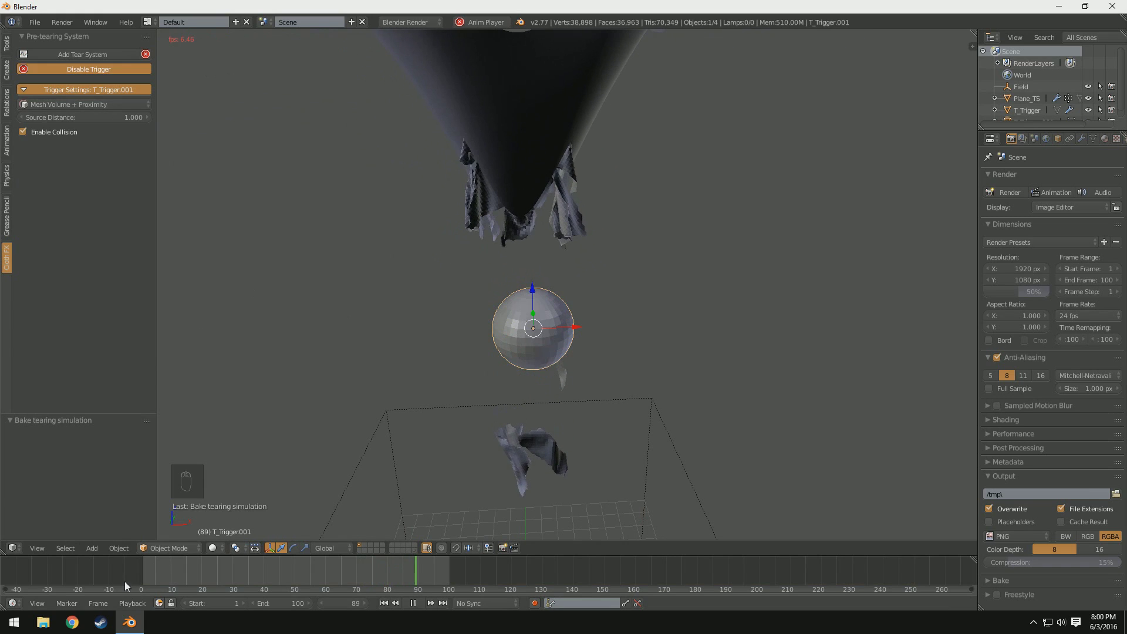
pyautogui.middleClick(505, 407)
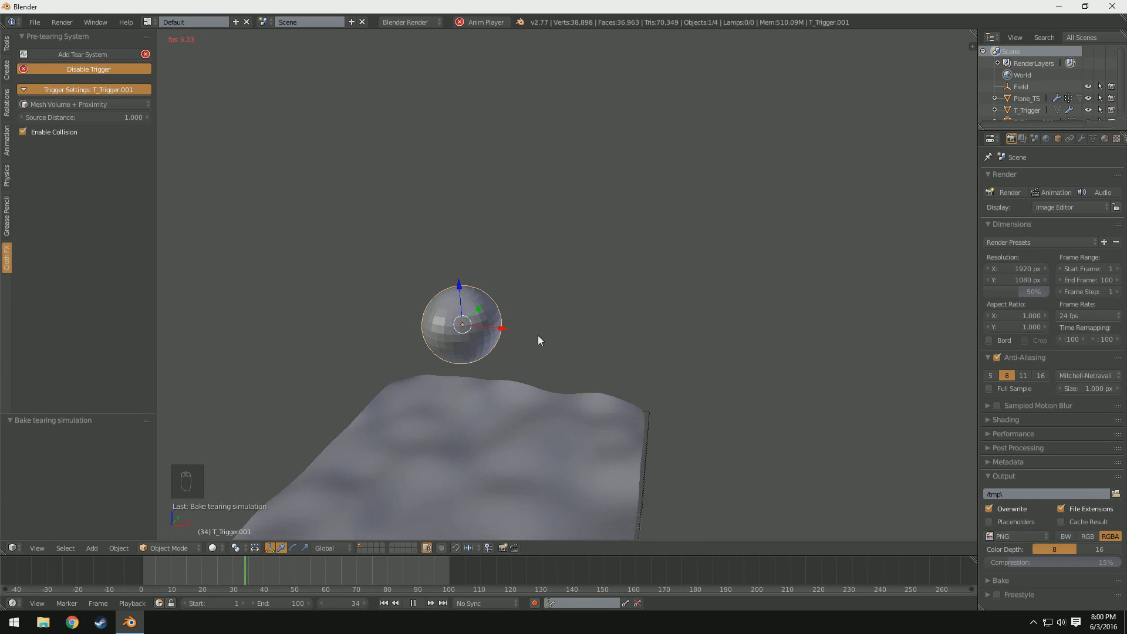
pyautogui.middleClick(525, 358)
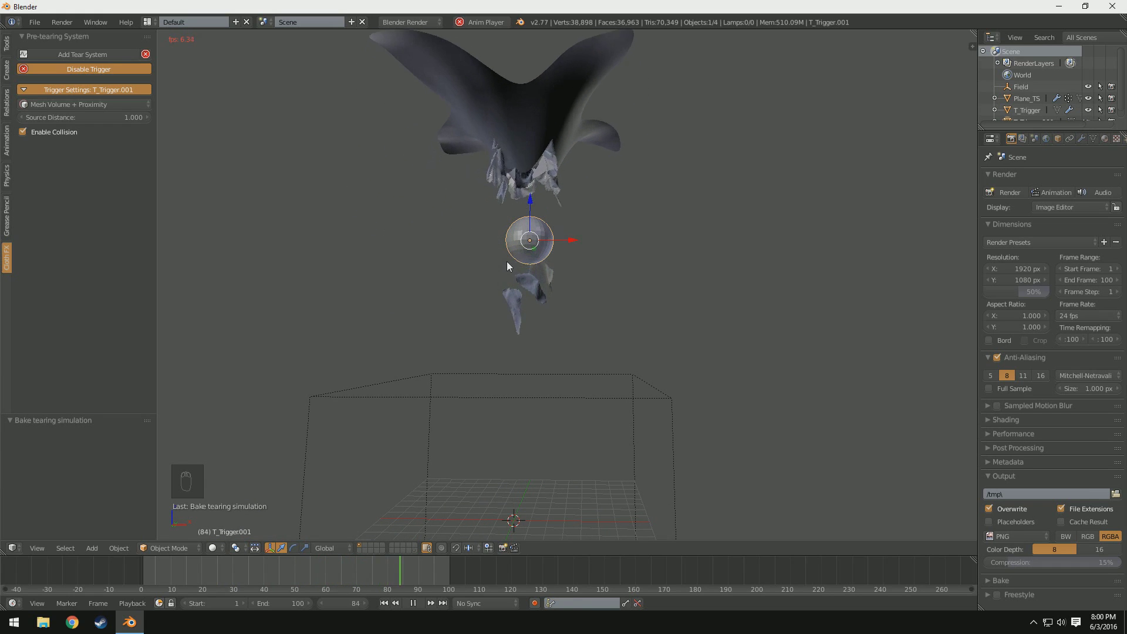
pyautogui.moveTo(591, 264); pyautogui.dragTo(837, 288)
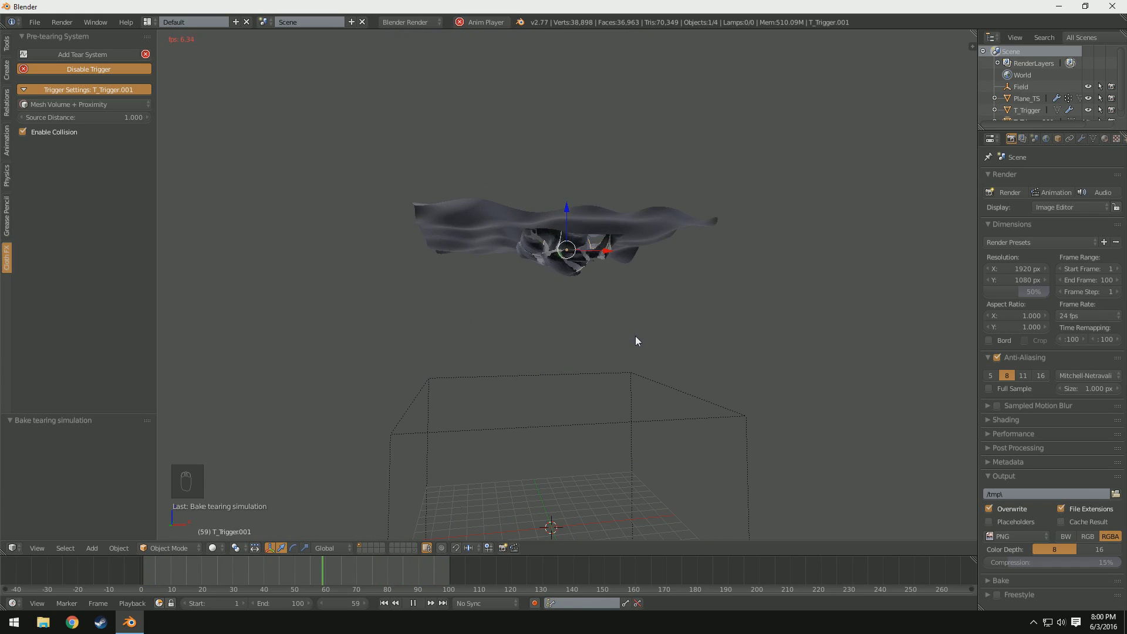